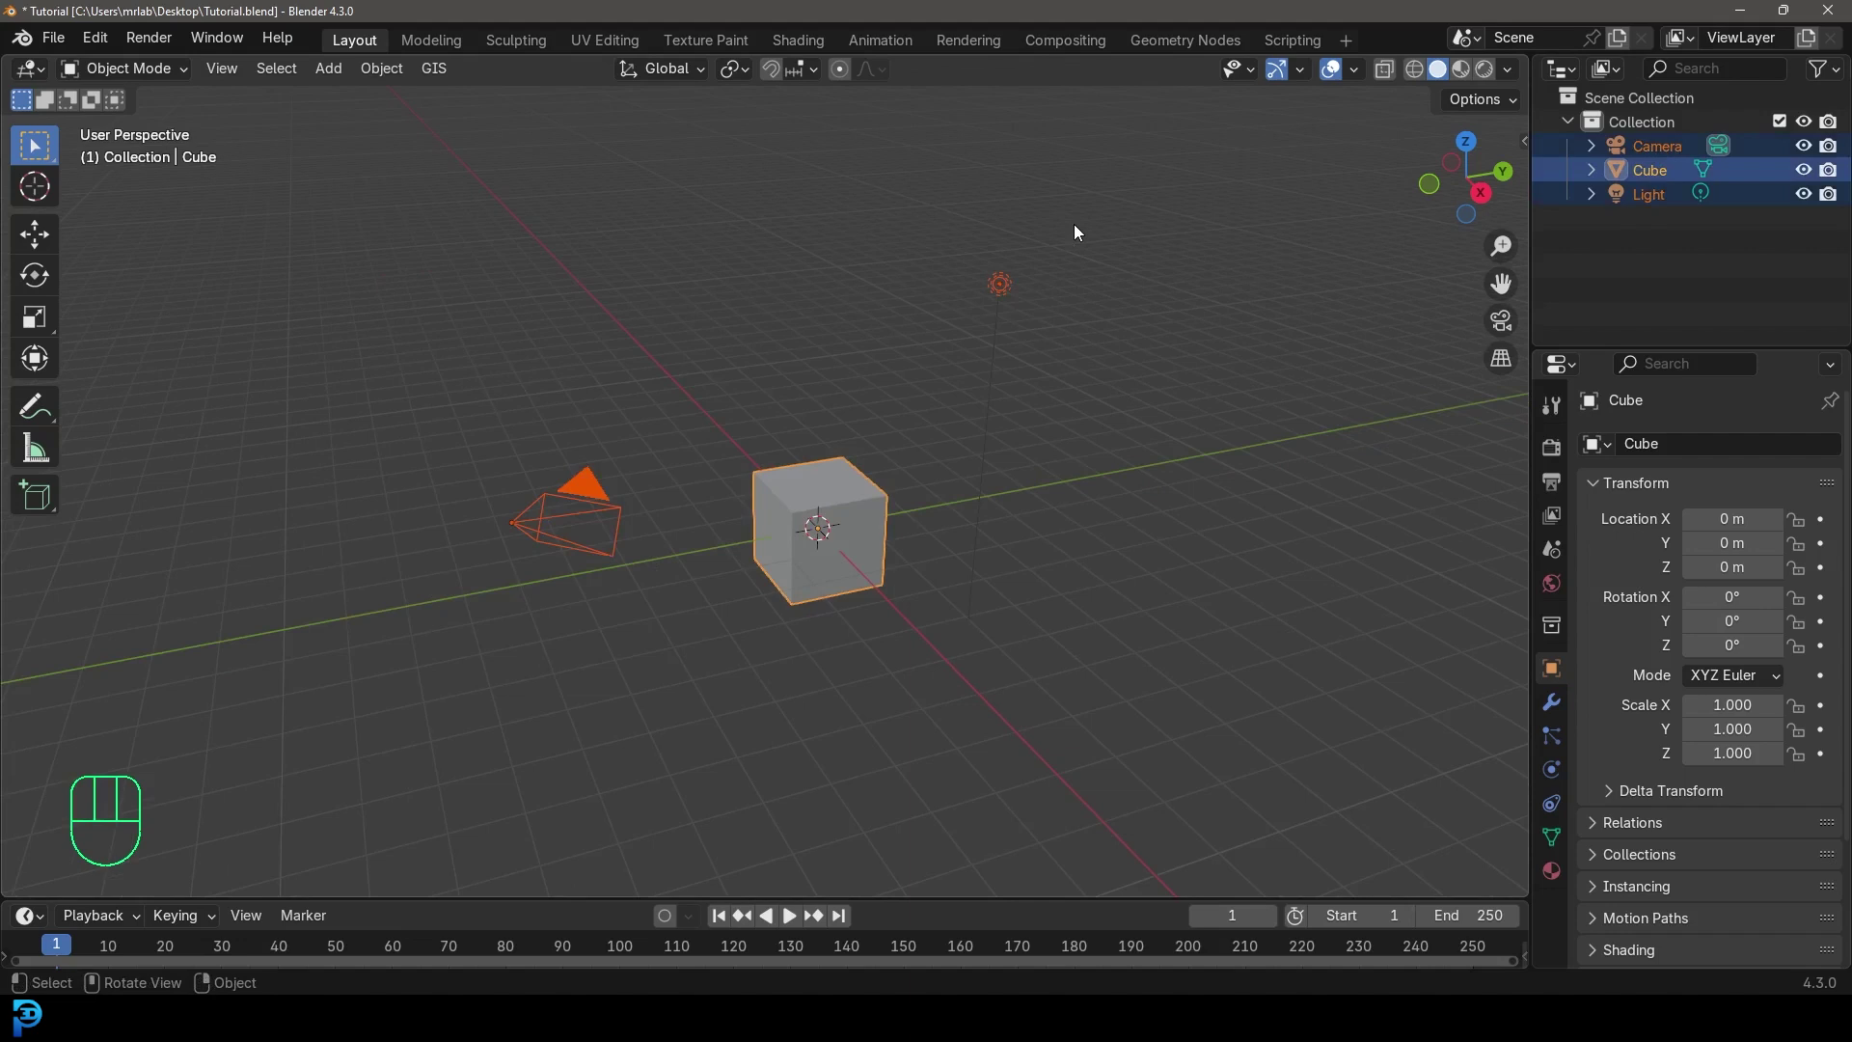
- Delete the default camera, cube and light, then add a torus mesh to the empty scene
{"action": "key", "text": "Delete"}
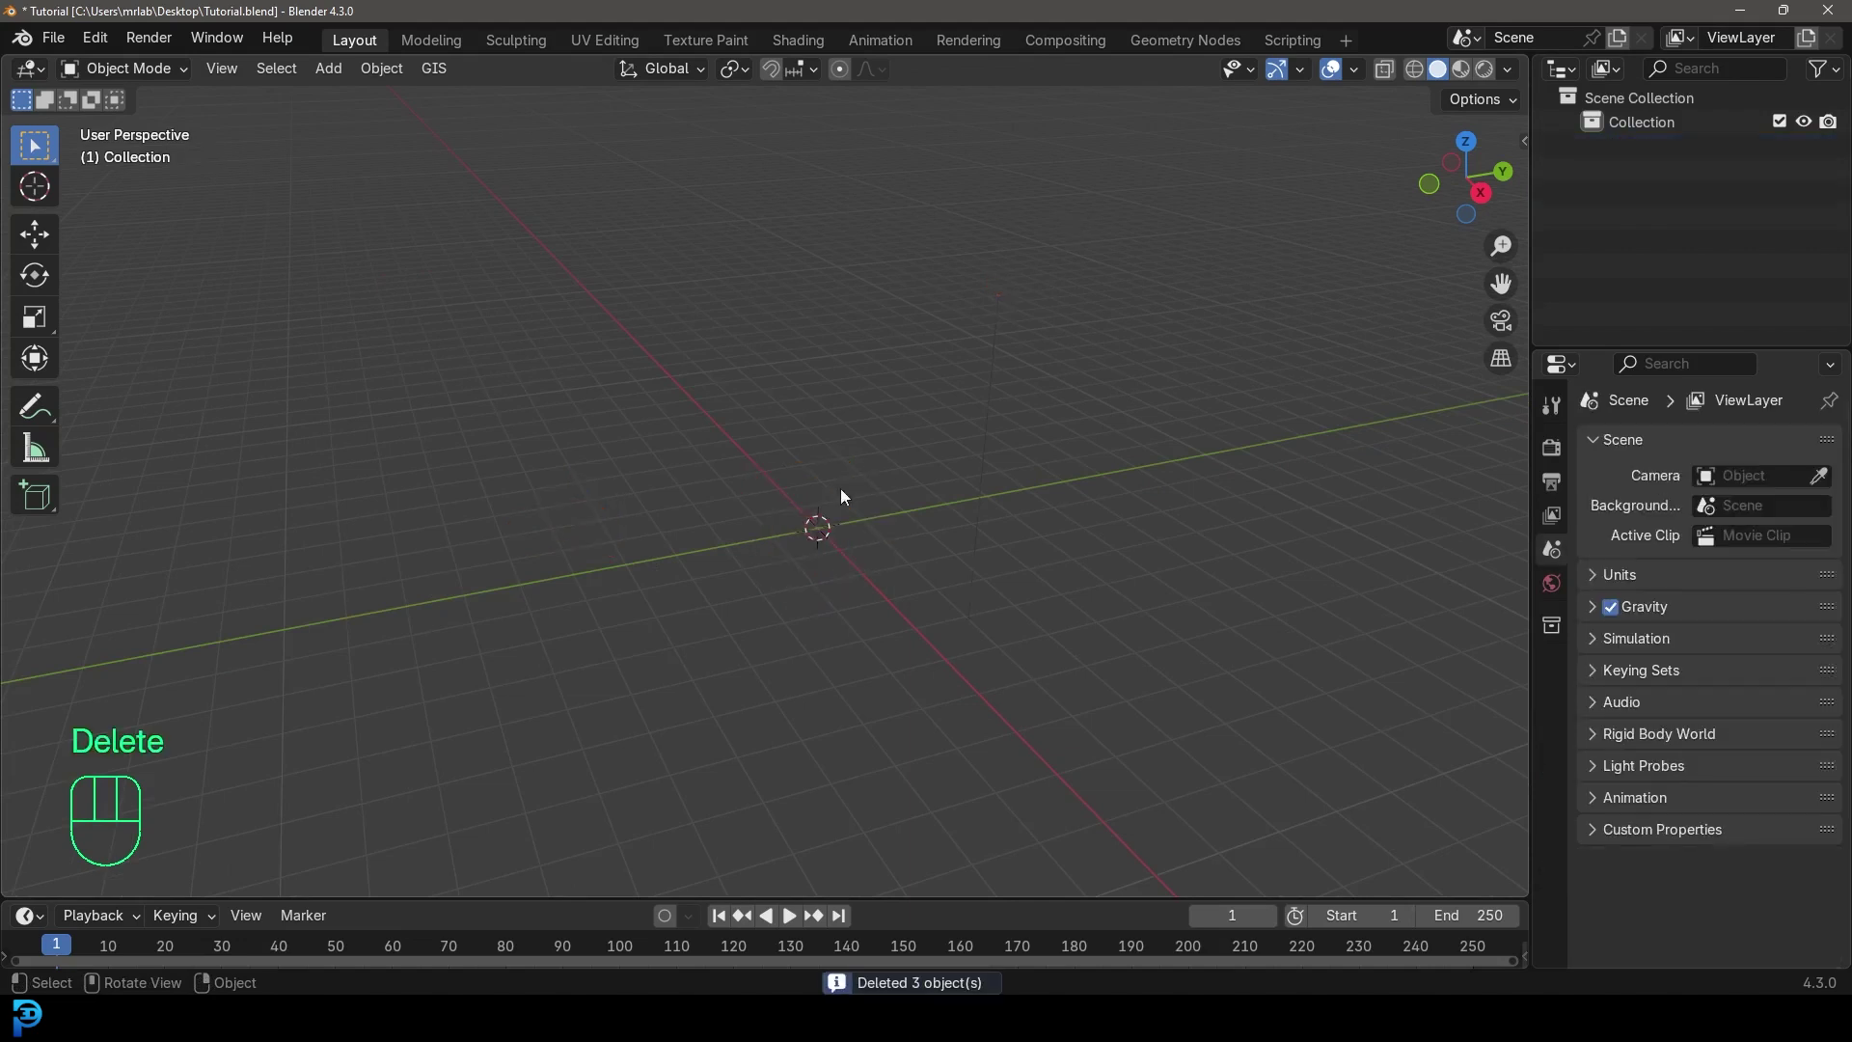
{"action": "middle_click", "coordinate": [806, 559]}
{"action": "key", "text": "shift+a"}
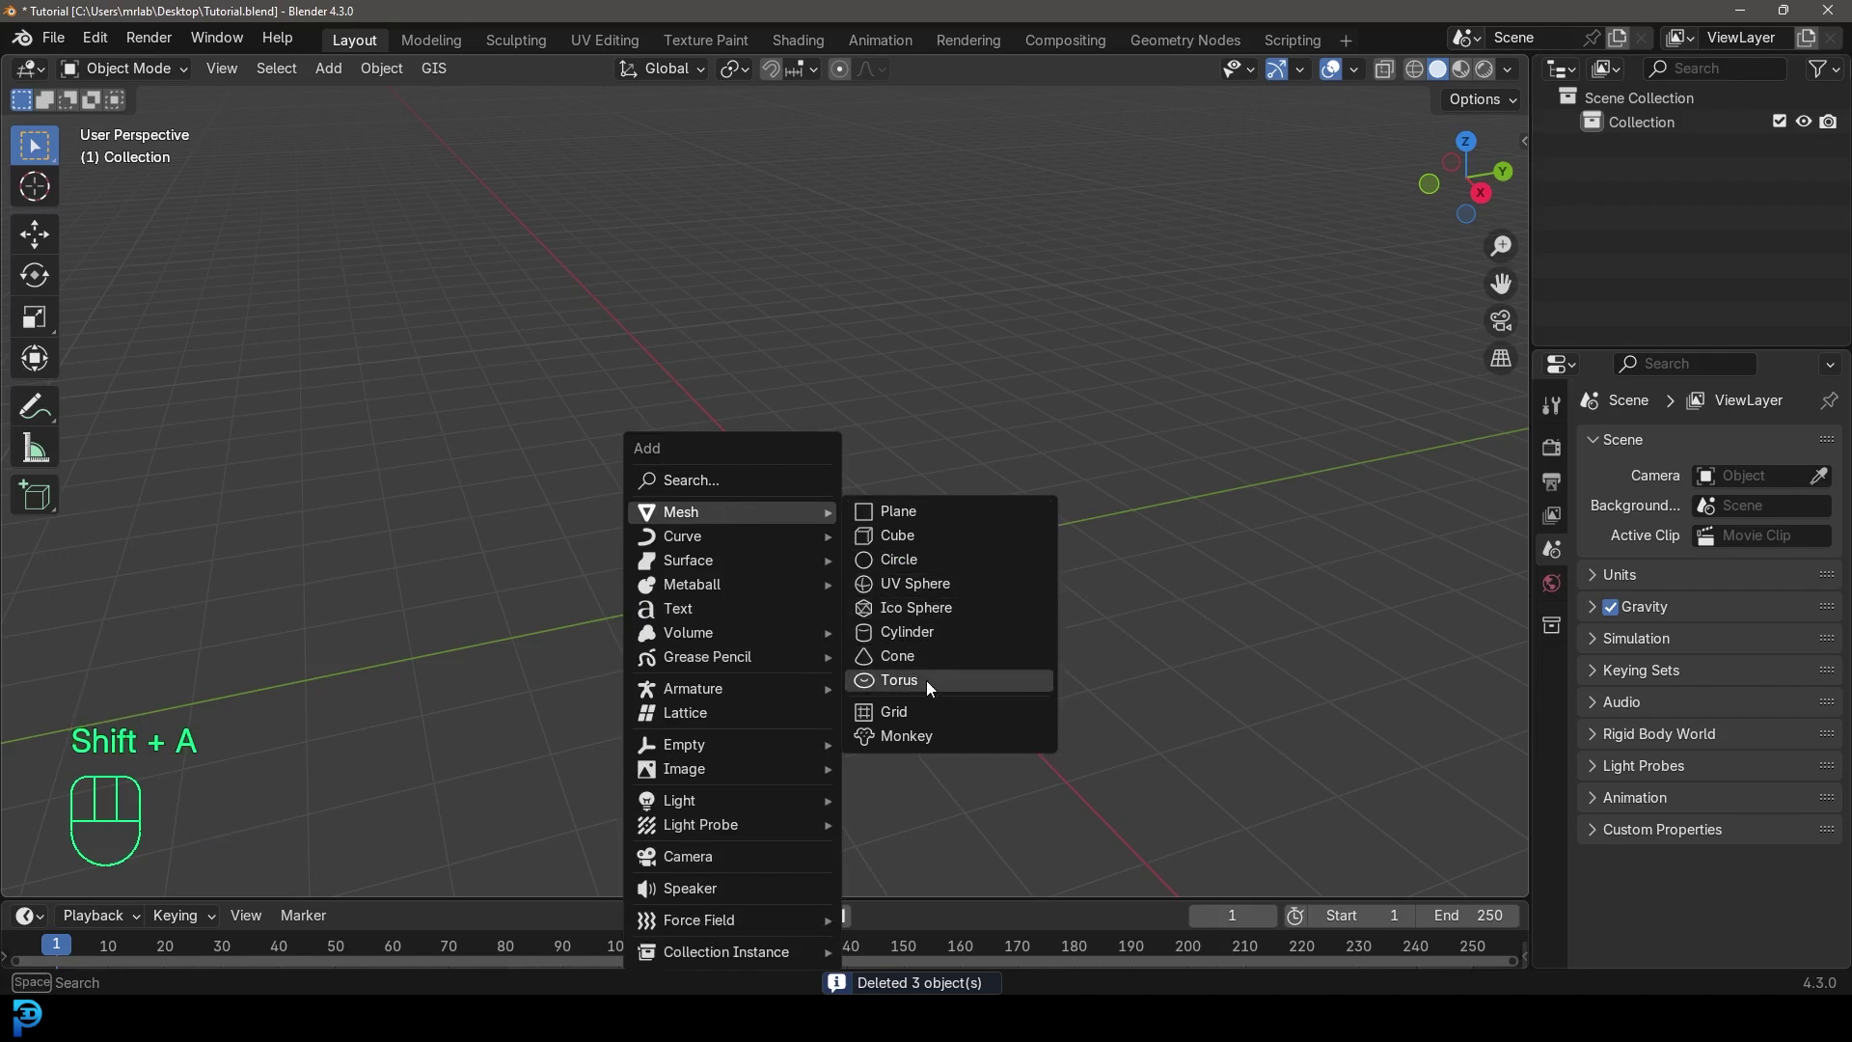
{"action": "middle_click", "coordinate": [944, 637]}
{"action": "left_click_drag", "start_coordinate": [929, 635], "coordinate": [891, 593]}
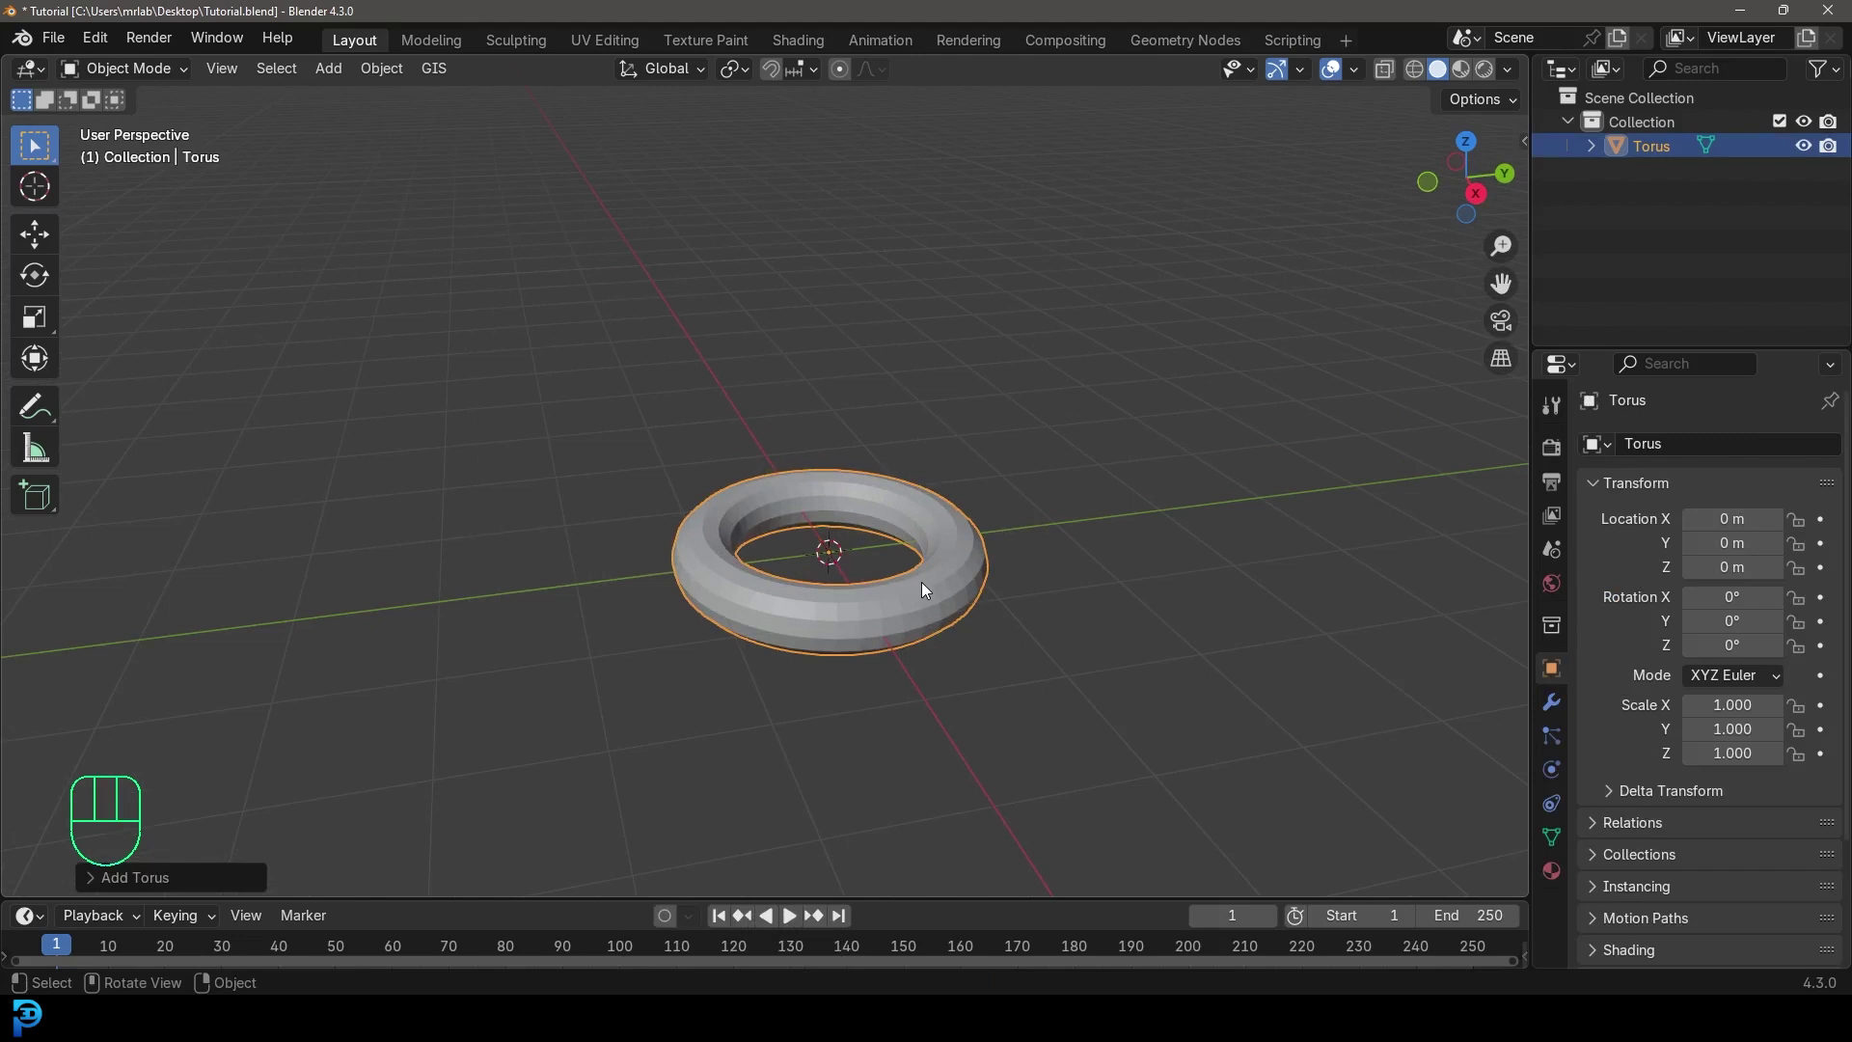
- Add a Subdivision Surface modifier to the torus with Levels Viewport 5
{"action": "left_click", "coordinate": [1559, 700]}
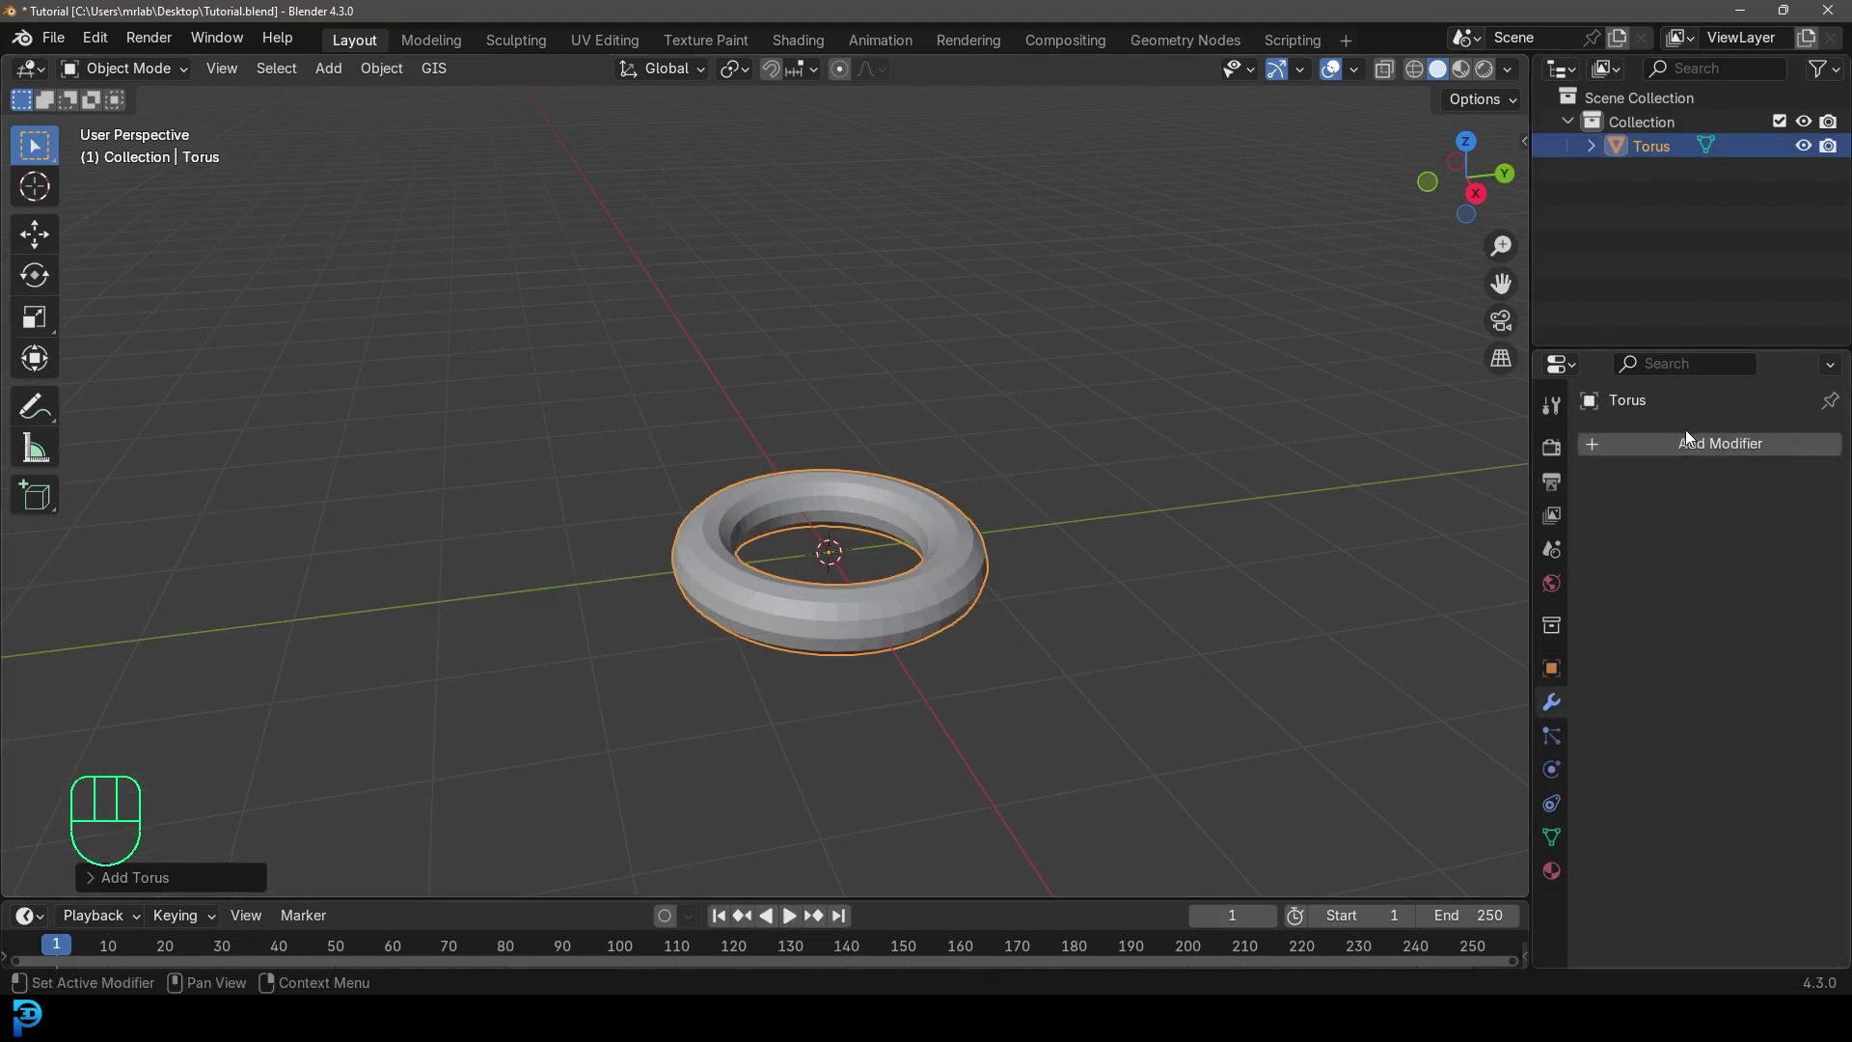
{"action": "left_click_drag", "start_coordinate": [1699, 443], "coordinate": [1441, 483]}
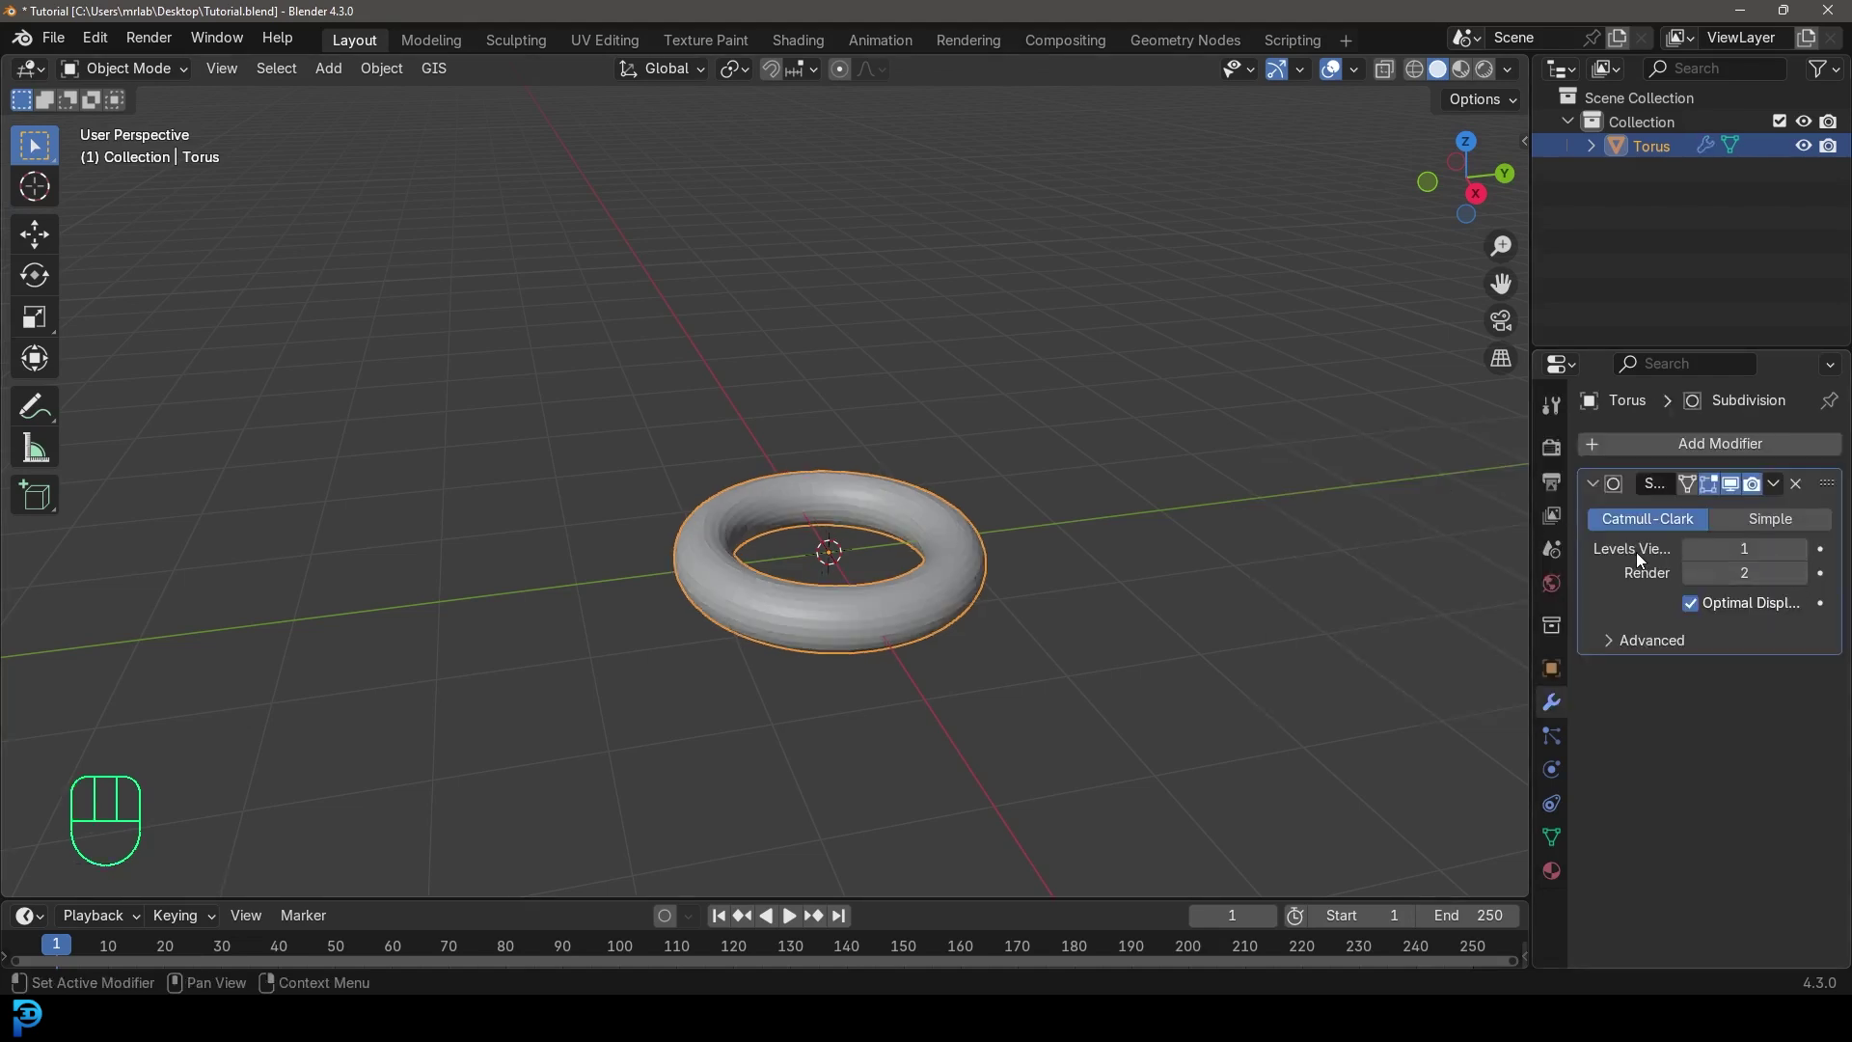
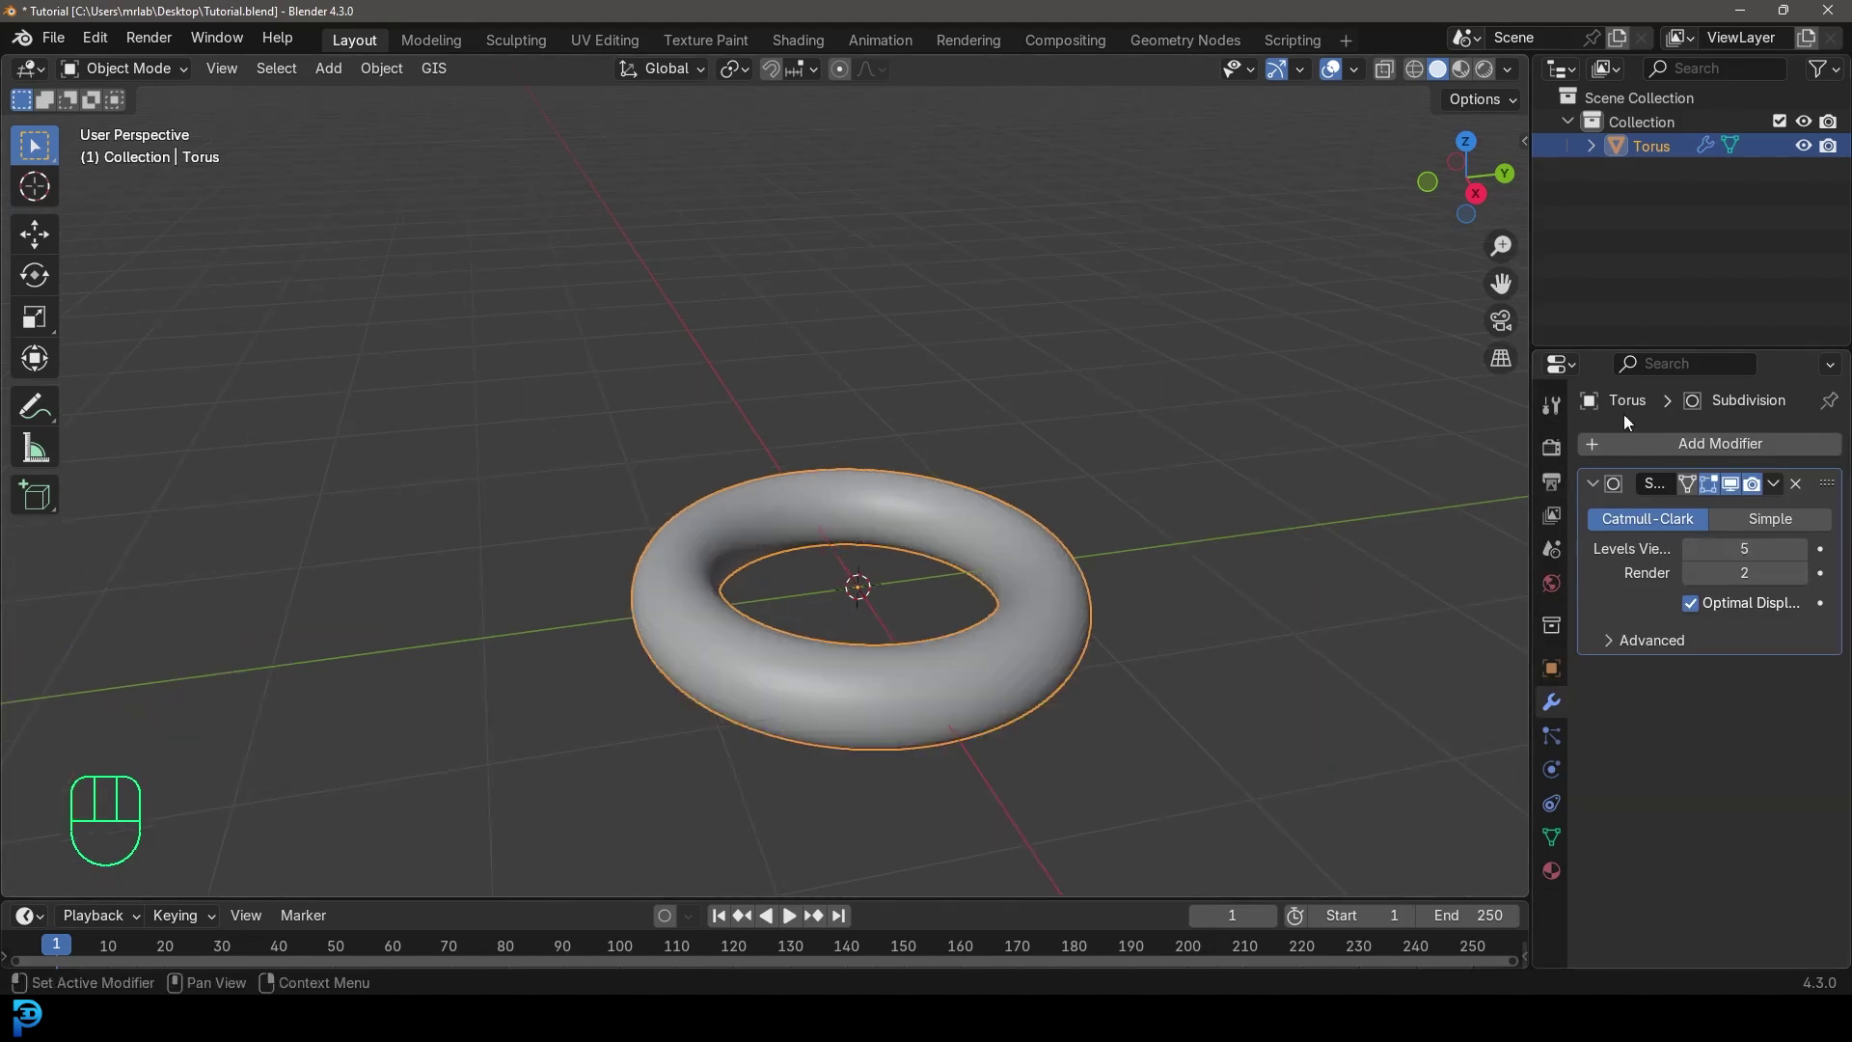
- Add a Displace modifier beneath the subdivision and assign it a new texture
{"action": "left_click_drag", "start_coordinate": [1708, 442], "coordinate": [1512, 483]}
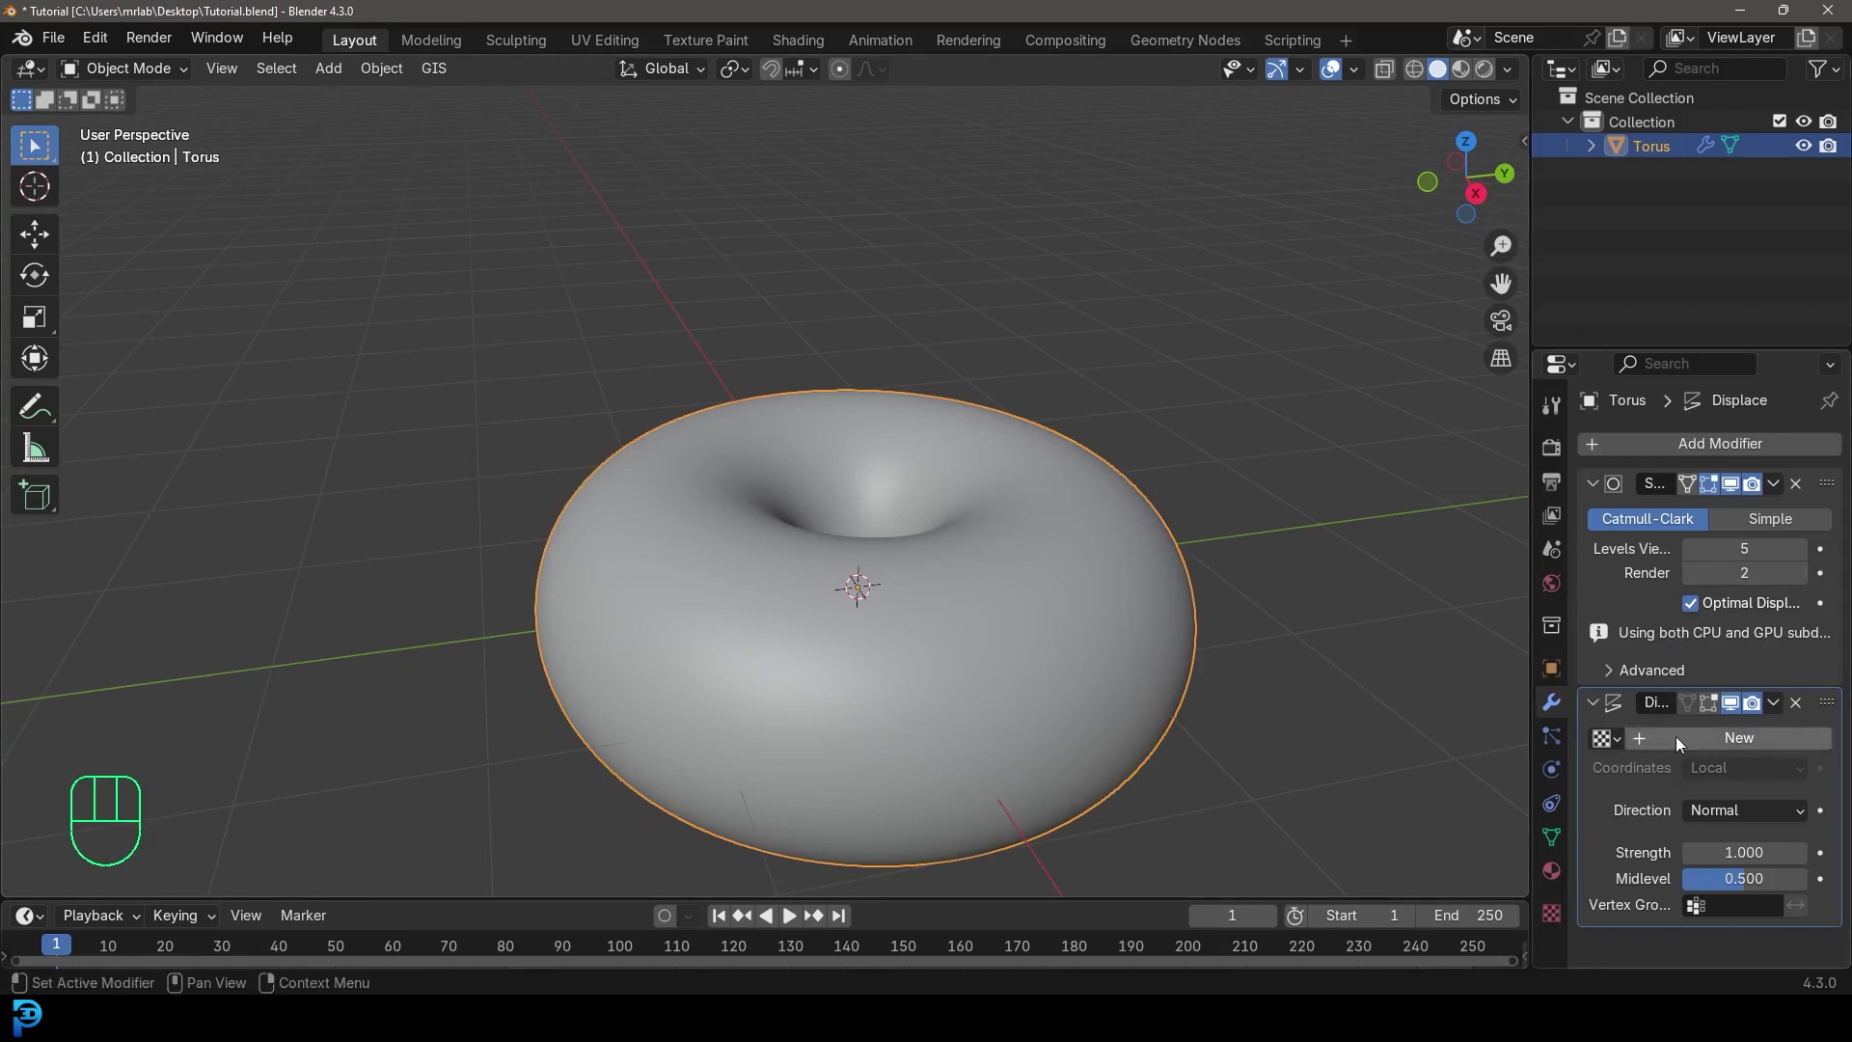
{"action": "left_click", "coordinate": [1699, 737]}
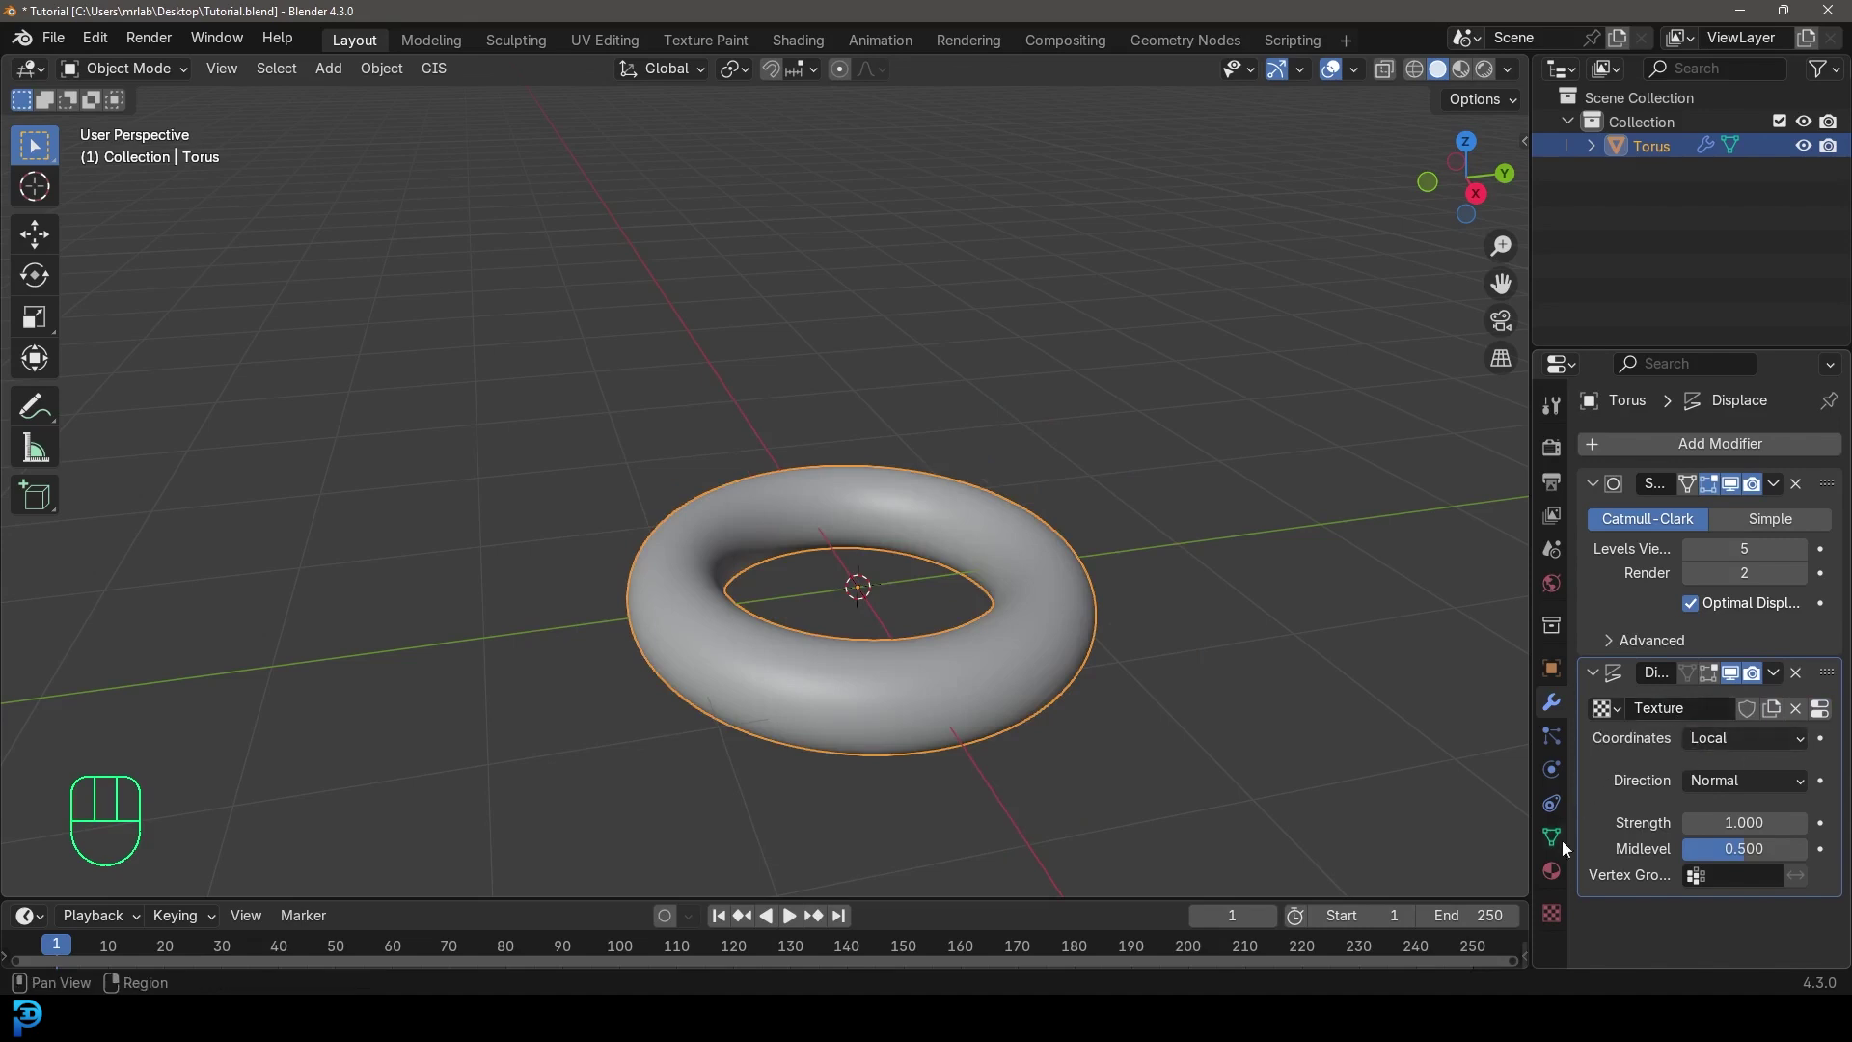
- Set the displacement texture to Wood with Band Noise pattern and size 0.60
{"action": "left_click", "coordinate": [1565, 923]}
{"action": "left_click_drag", "start_coordinate": [1732, 510], "coordinate": [1725, 835]}
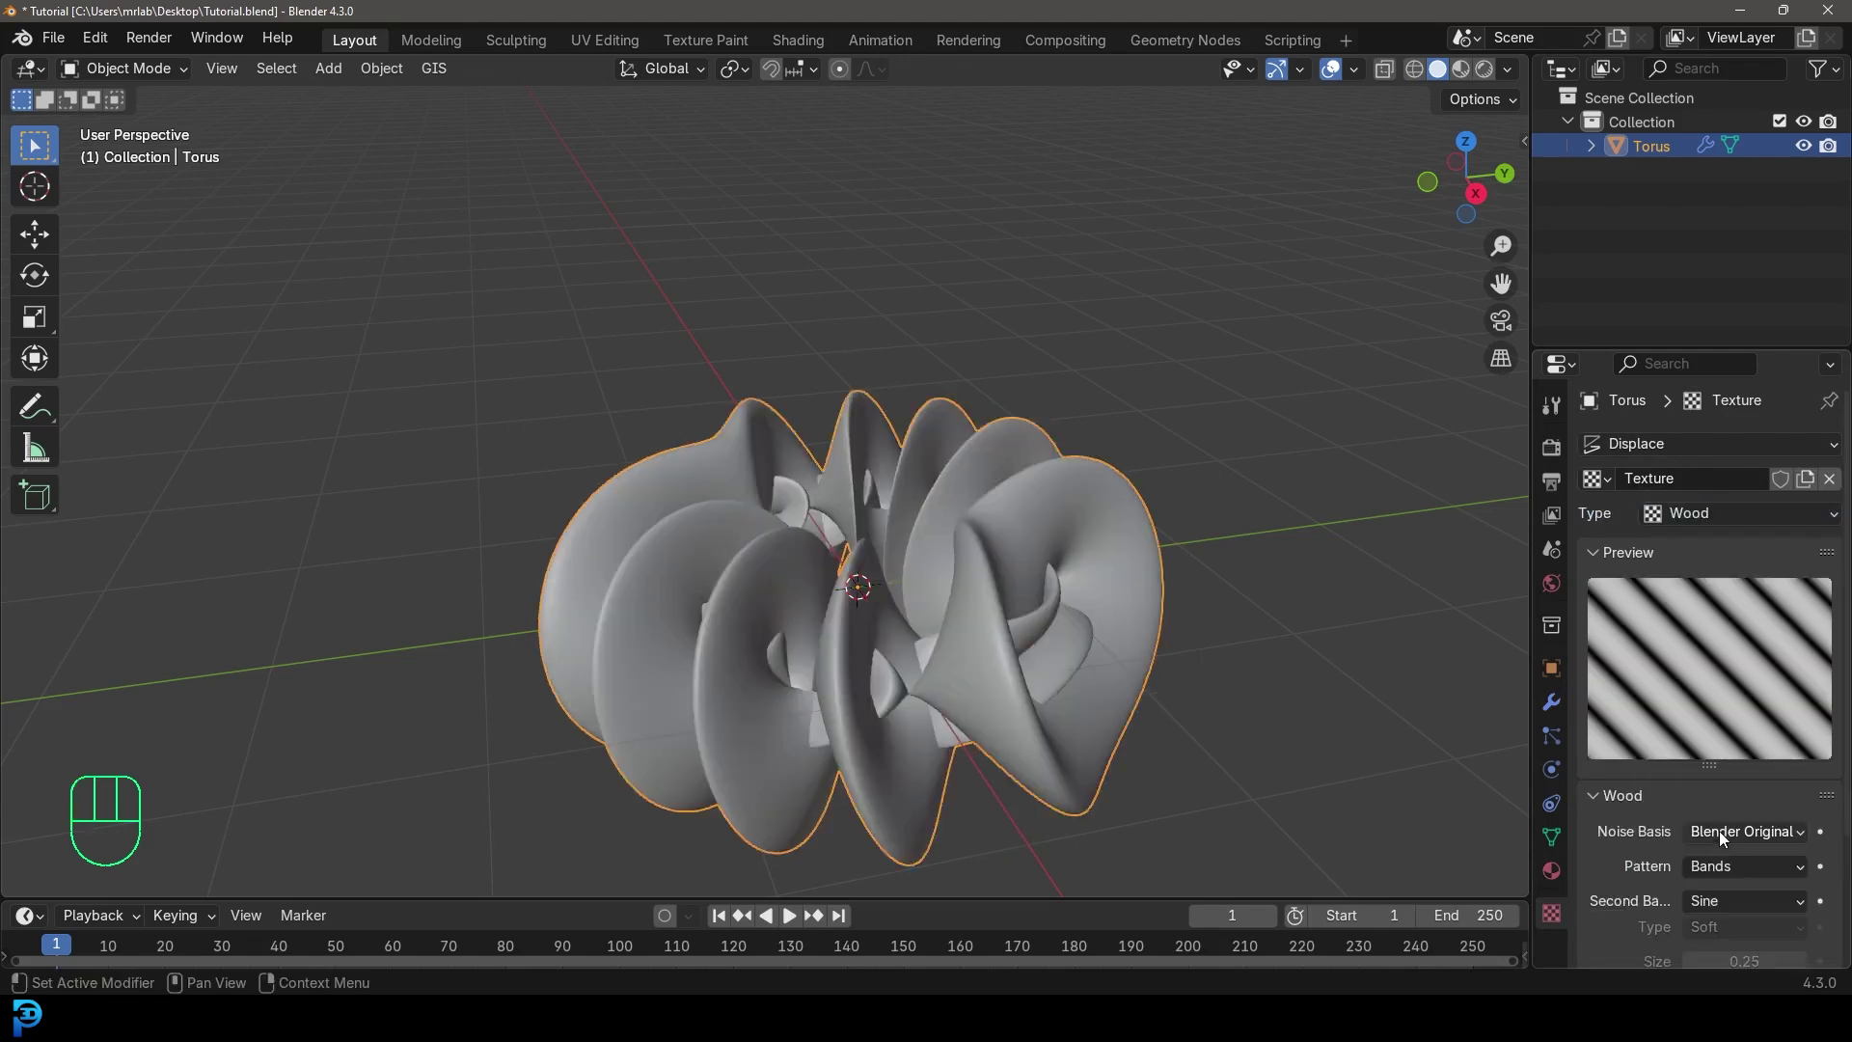
{"action": "left_click_drag", "start_coordinate": [780, 445], "coordinate": [756, 470]}
{"action": "left_click", "coordinate": [1683, 517]}
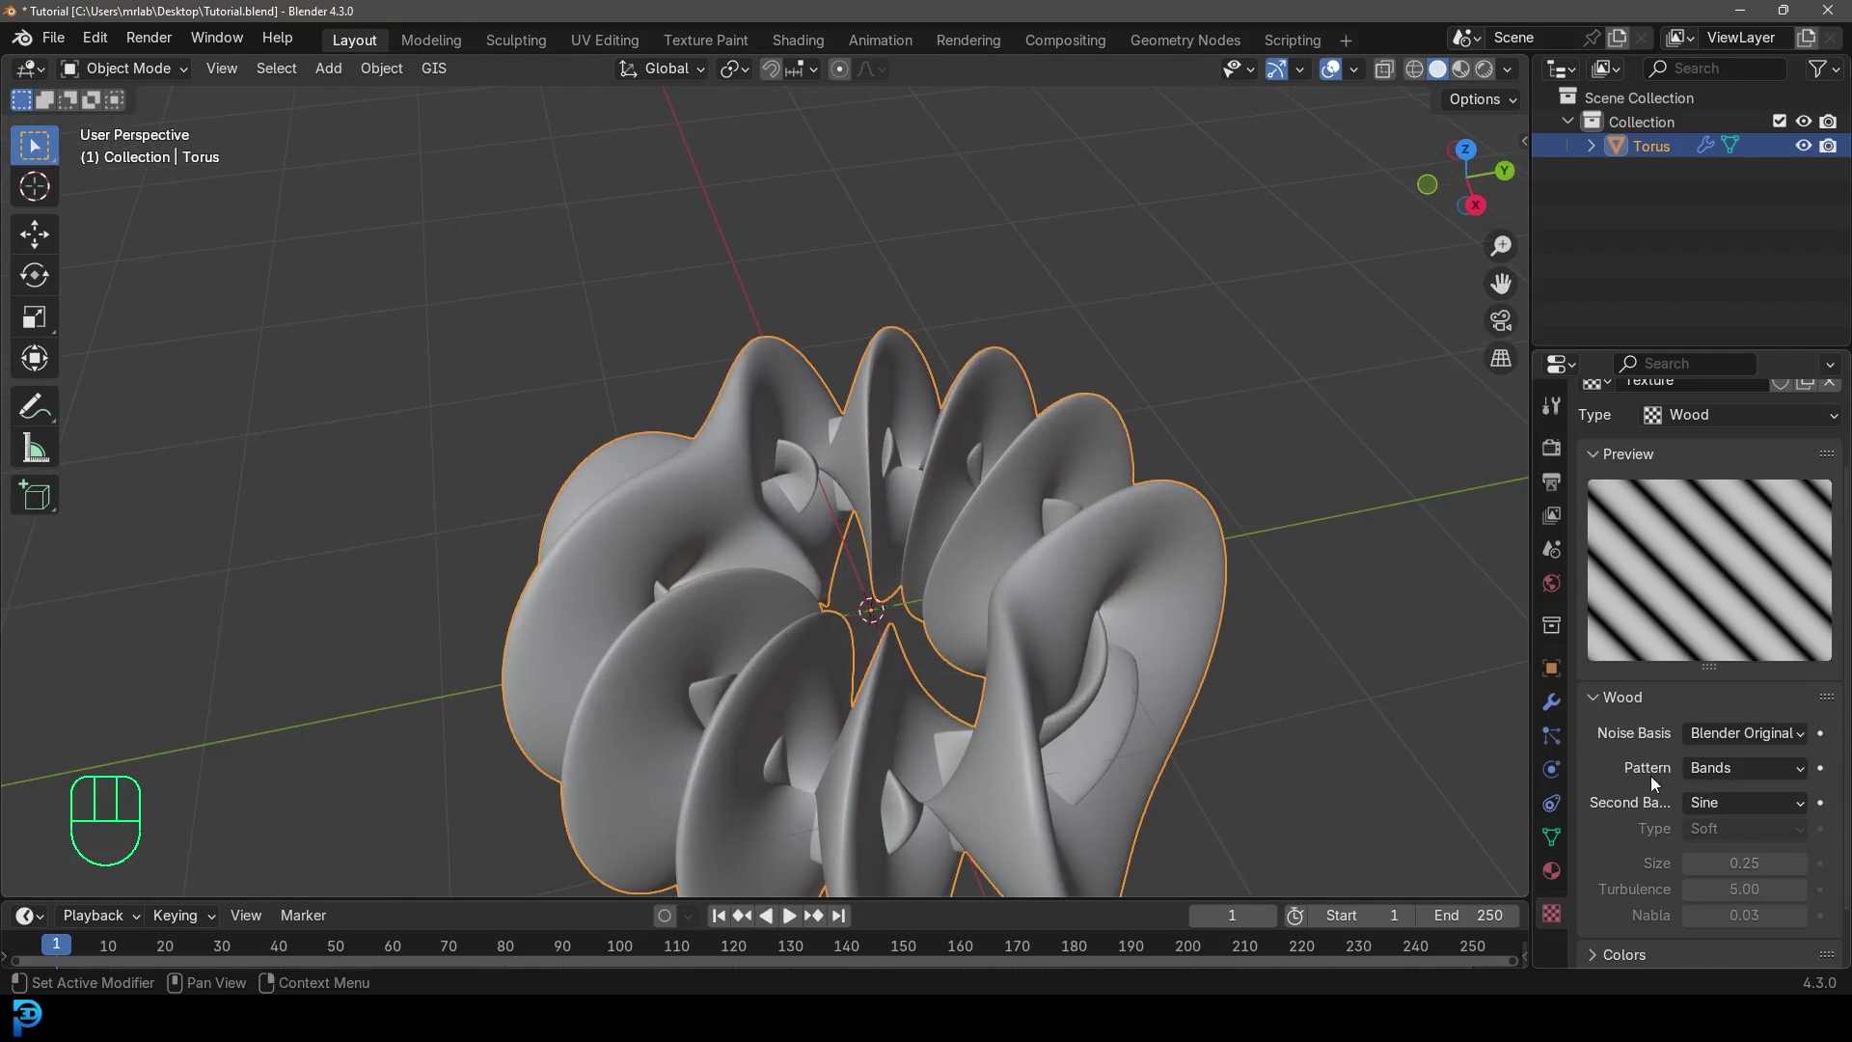
{"action": "left_click_drag", "start_coordinate": [1725, 766], "coordinate": [1778, 849]}
{"action": "left_click_drag", "start_coordinate": [1058, 473], "coordinate": [1012, 528]}
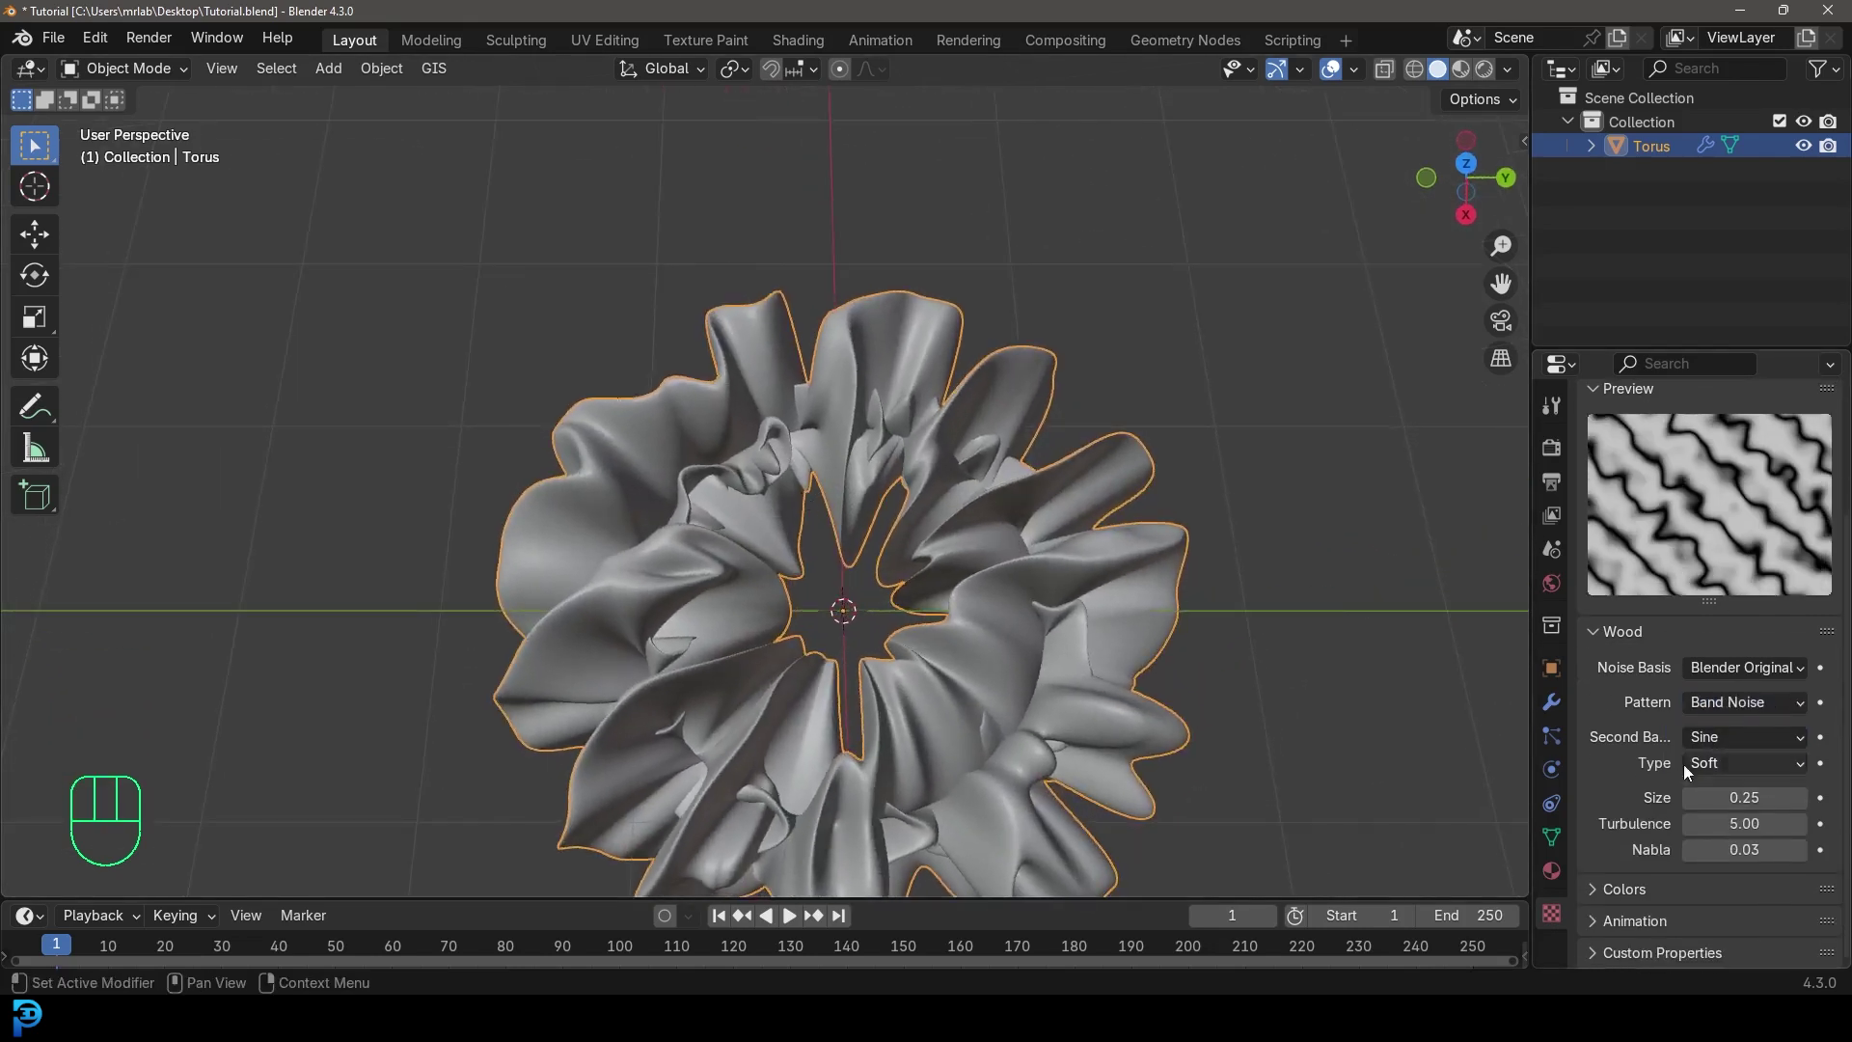
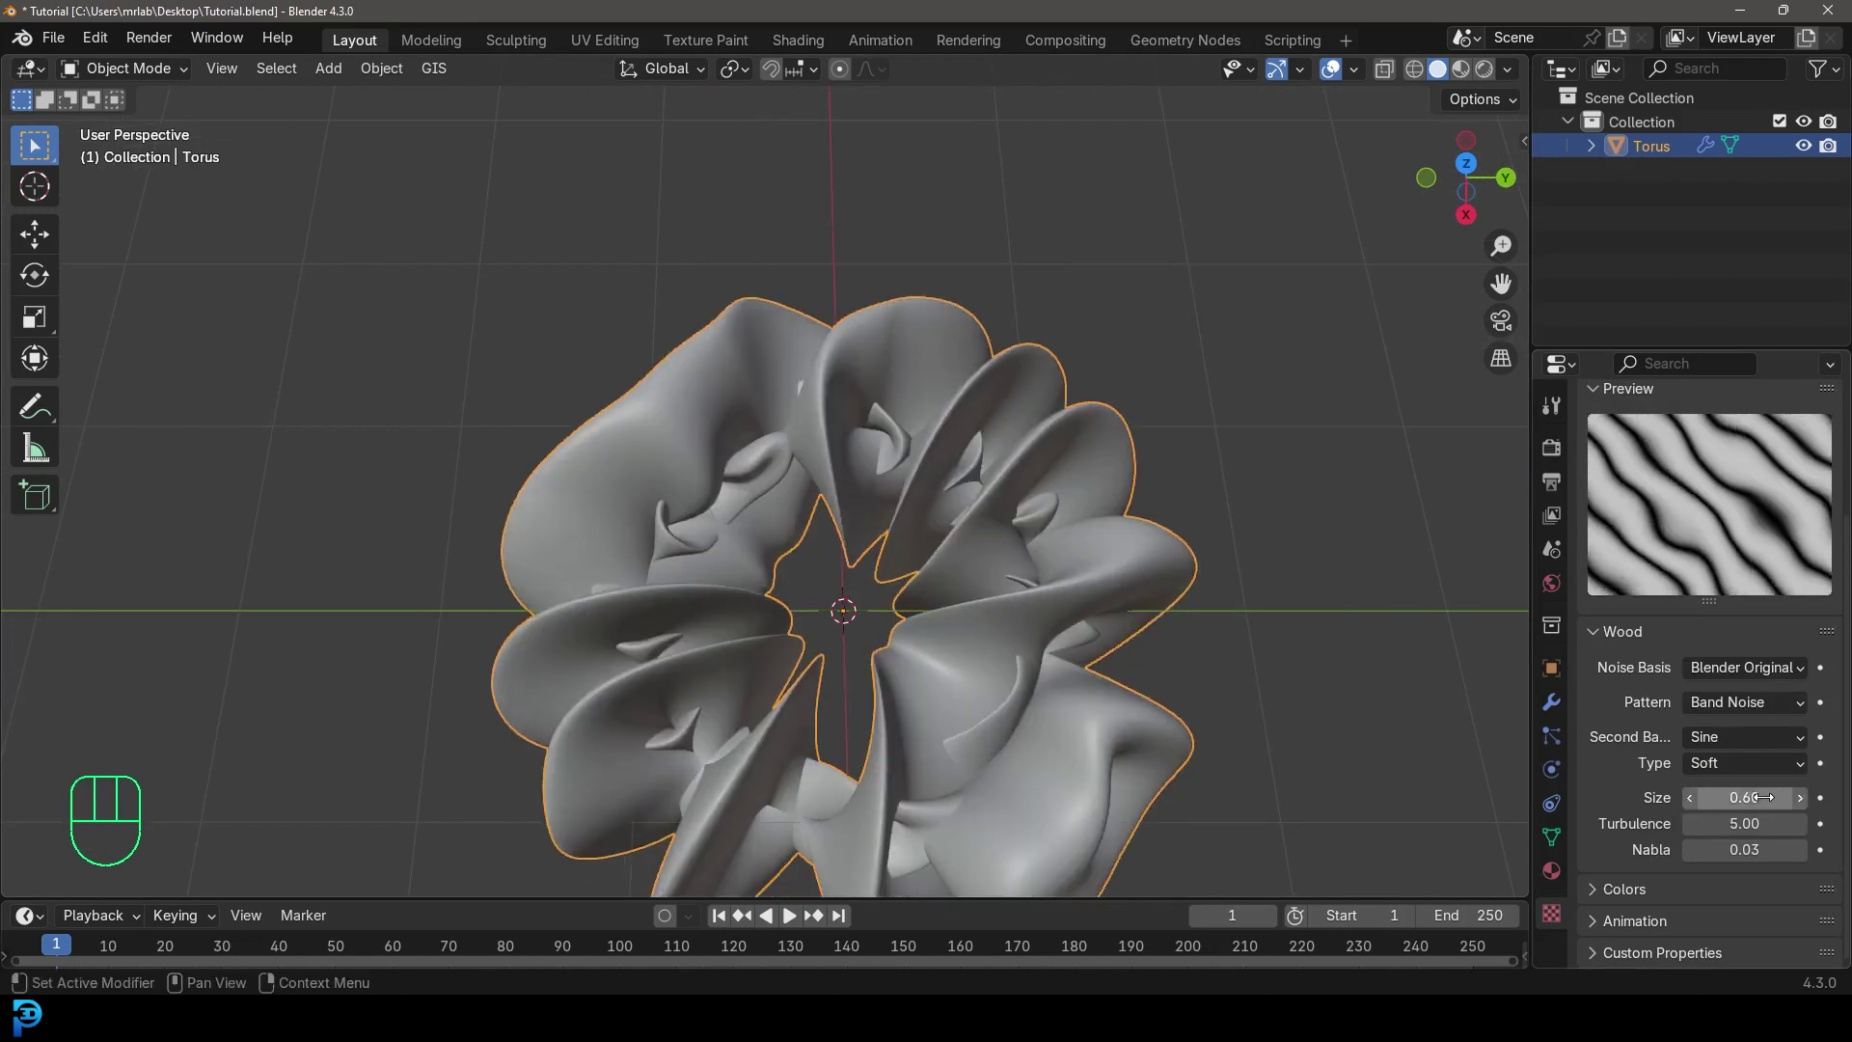
{"action": "left_click_drag", "start_coordinate": [843, 571], "coordinate": [862, 476]}
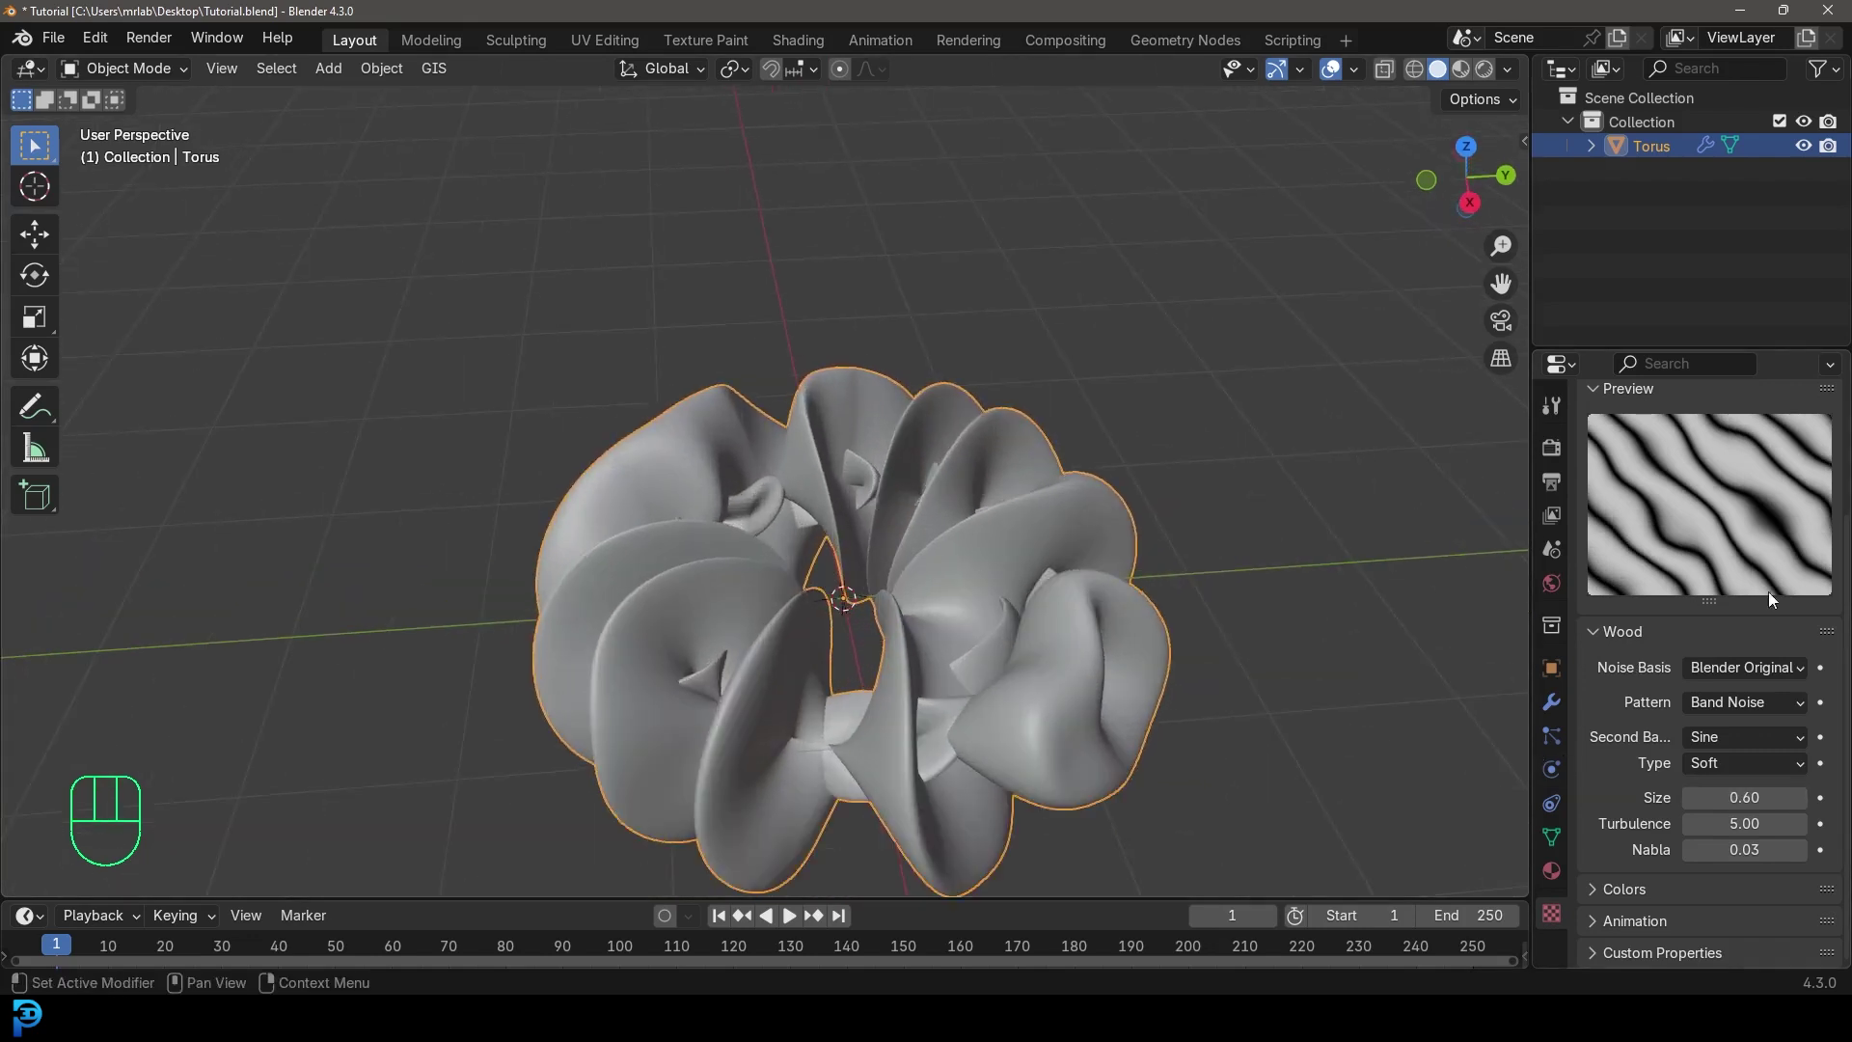
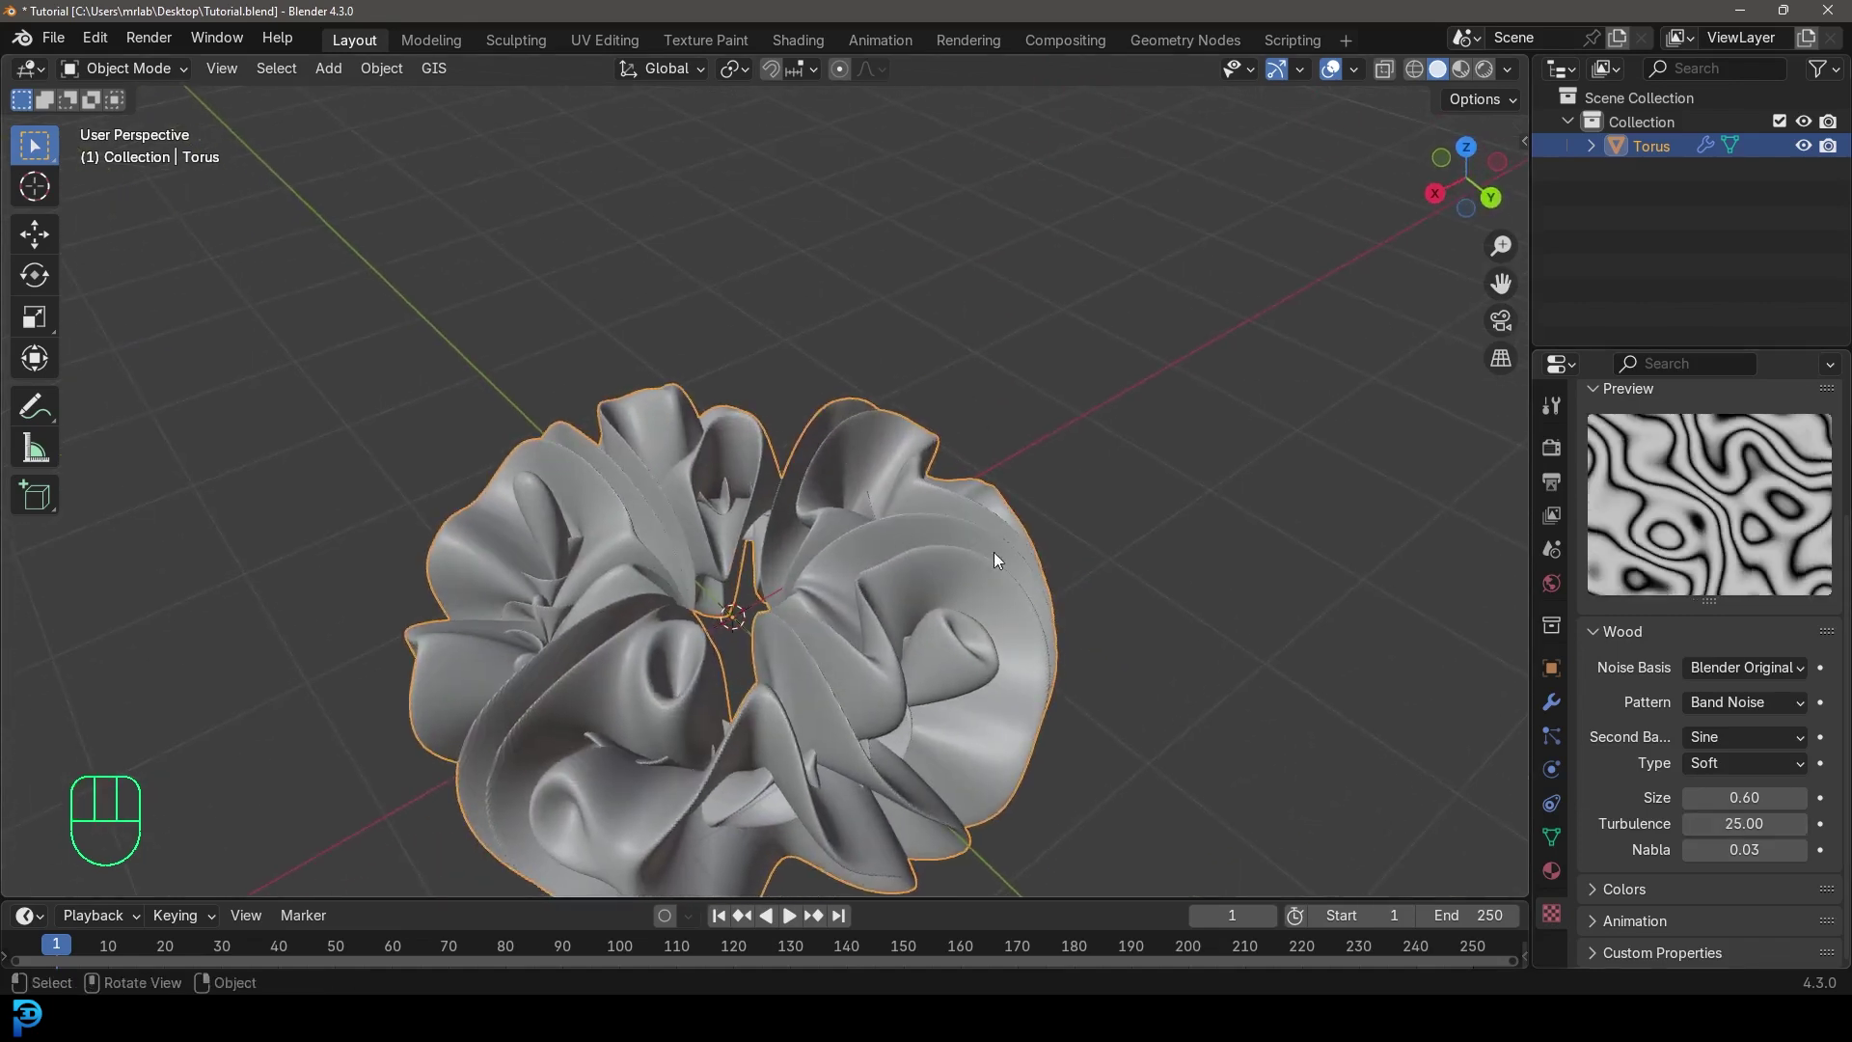
- Scale the torus by 5, apply the scale, and view the fine wrinkles from above
{"action": "middle_click", "coordinate": [927, 627]}
{"action": "key", "text": "s"}
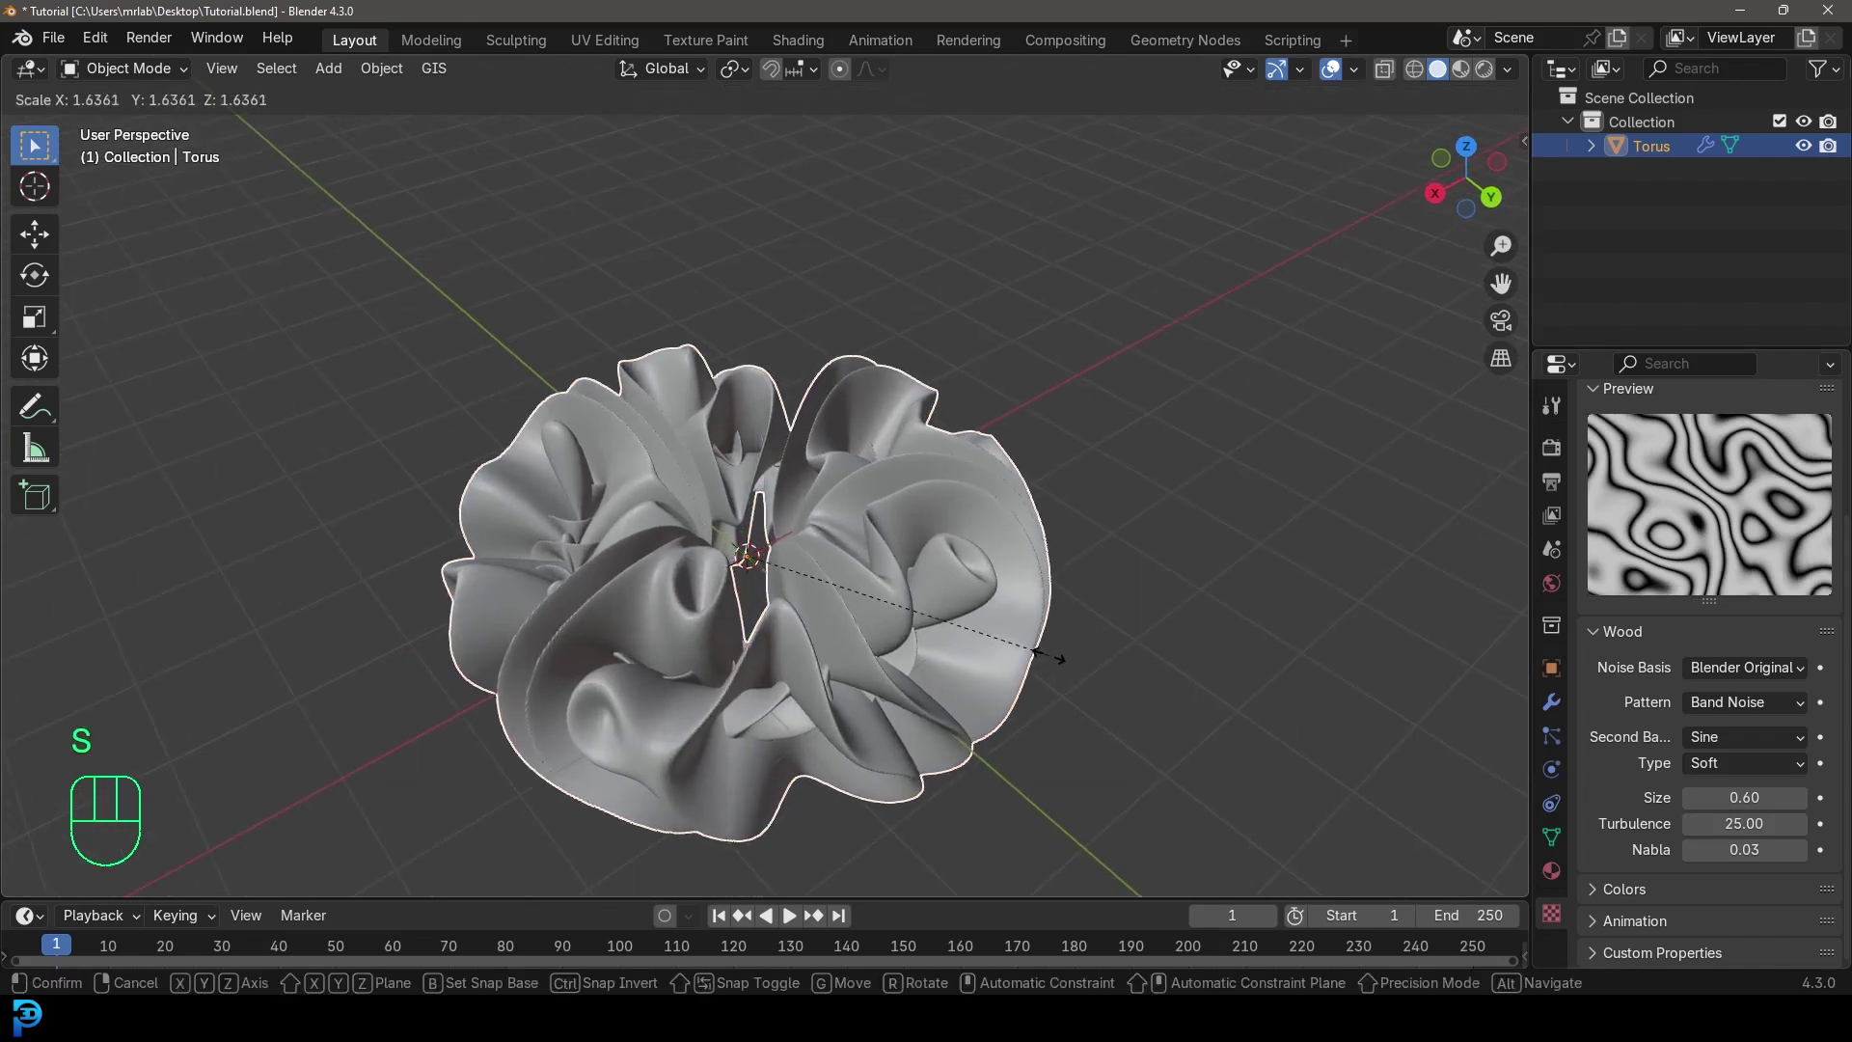
{"action": "key", "text": "s"}
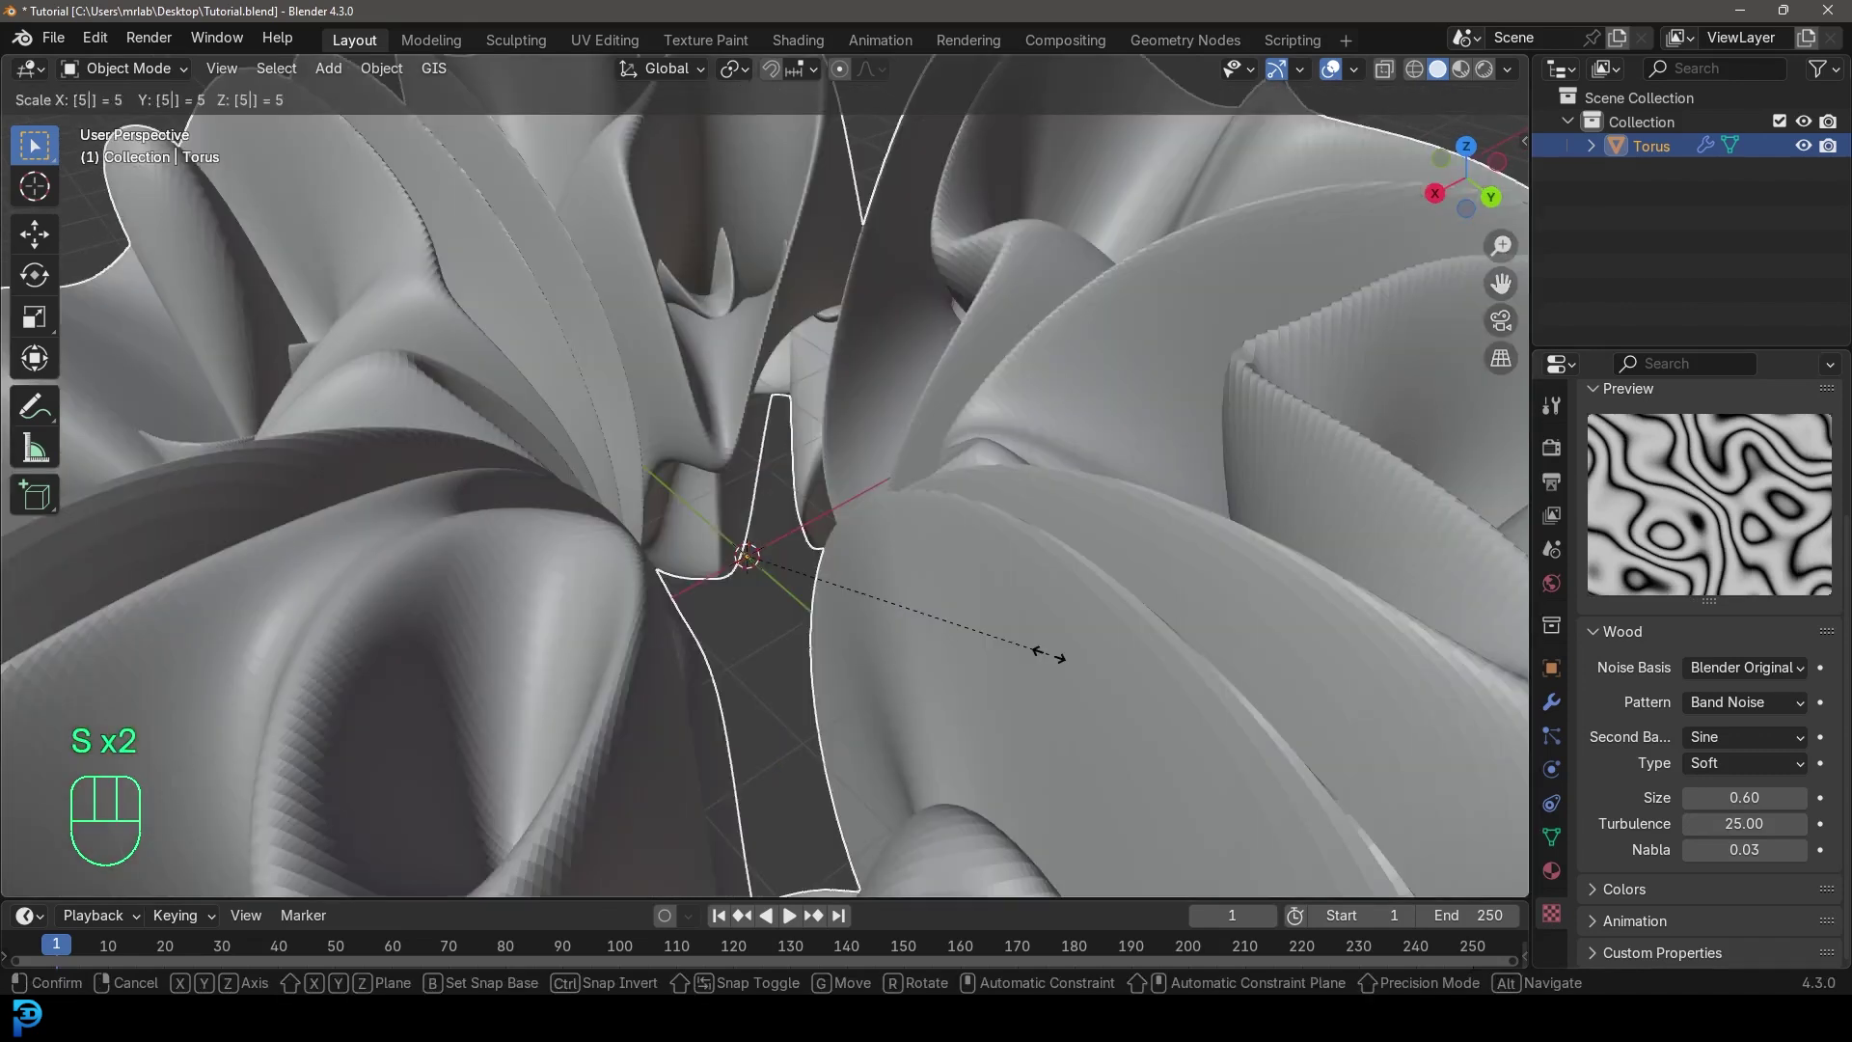
{"action": "left_click_drag", "start_coordinate": [899, 420], "coordinate": [881, 424]}
{"action": "key", "text": "ctrl+a"}
{"action": "left_click_drag", "start_coordinate": [1040, 534], "coordinate": [945, 477]}
{"action": "key", "text": "alt+a"}
- Test texture sizes and keep 0.60, lower turbulence to 19, then select the torus for editing
{"action": "left_click_drag", "start_coordinate": [845, 562], "coordinate": [911, 539]}
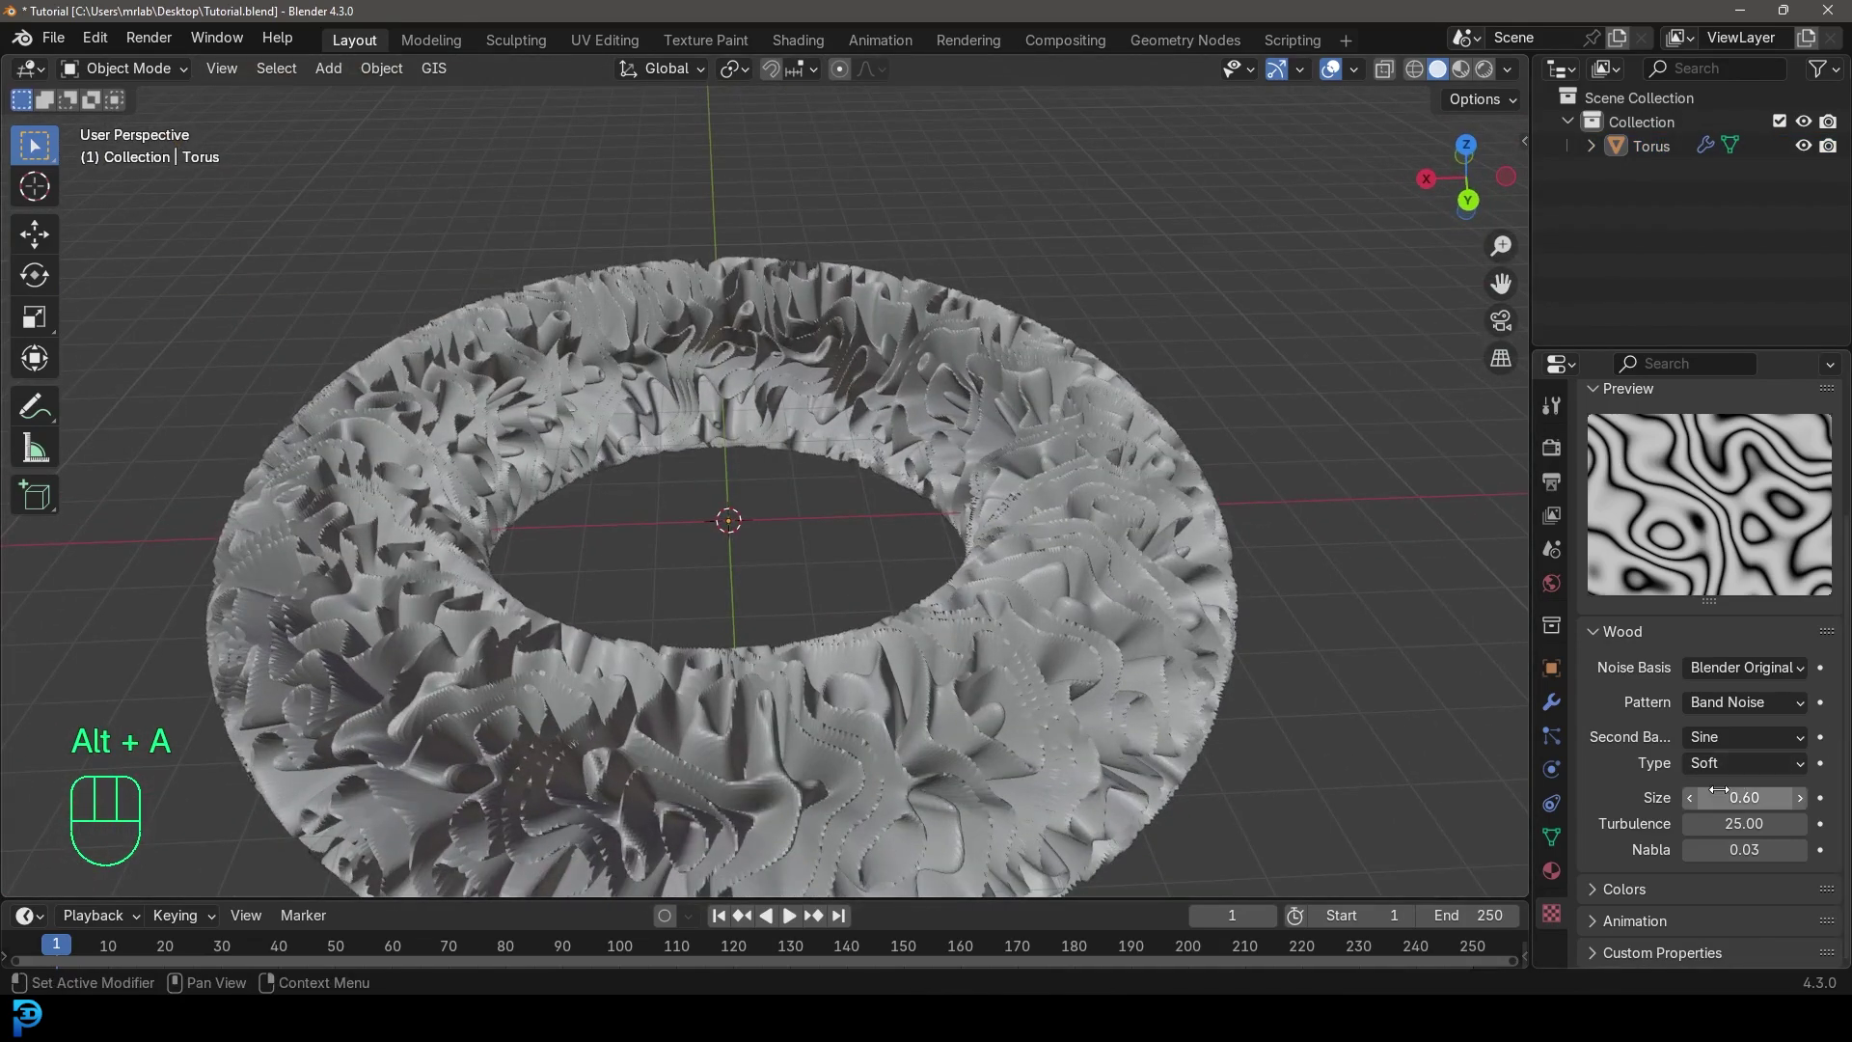
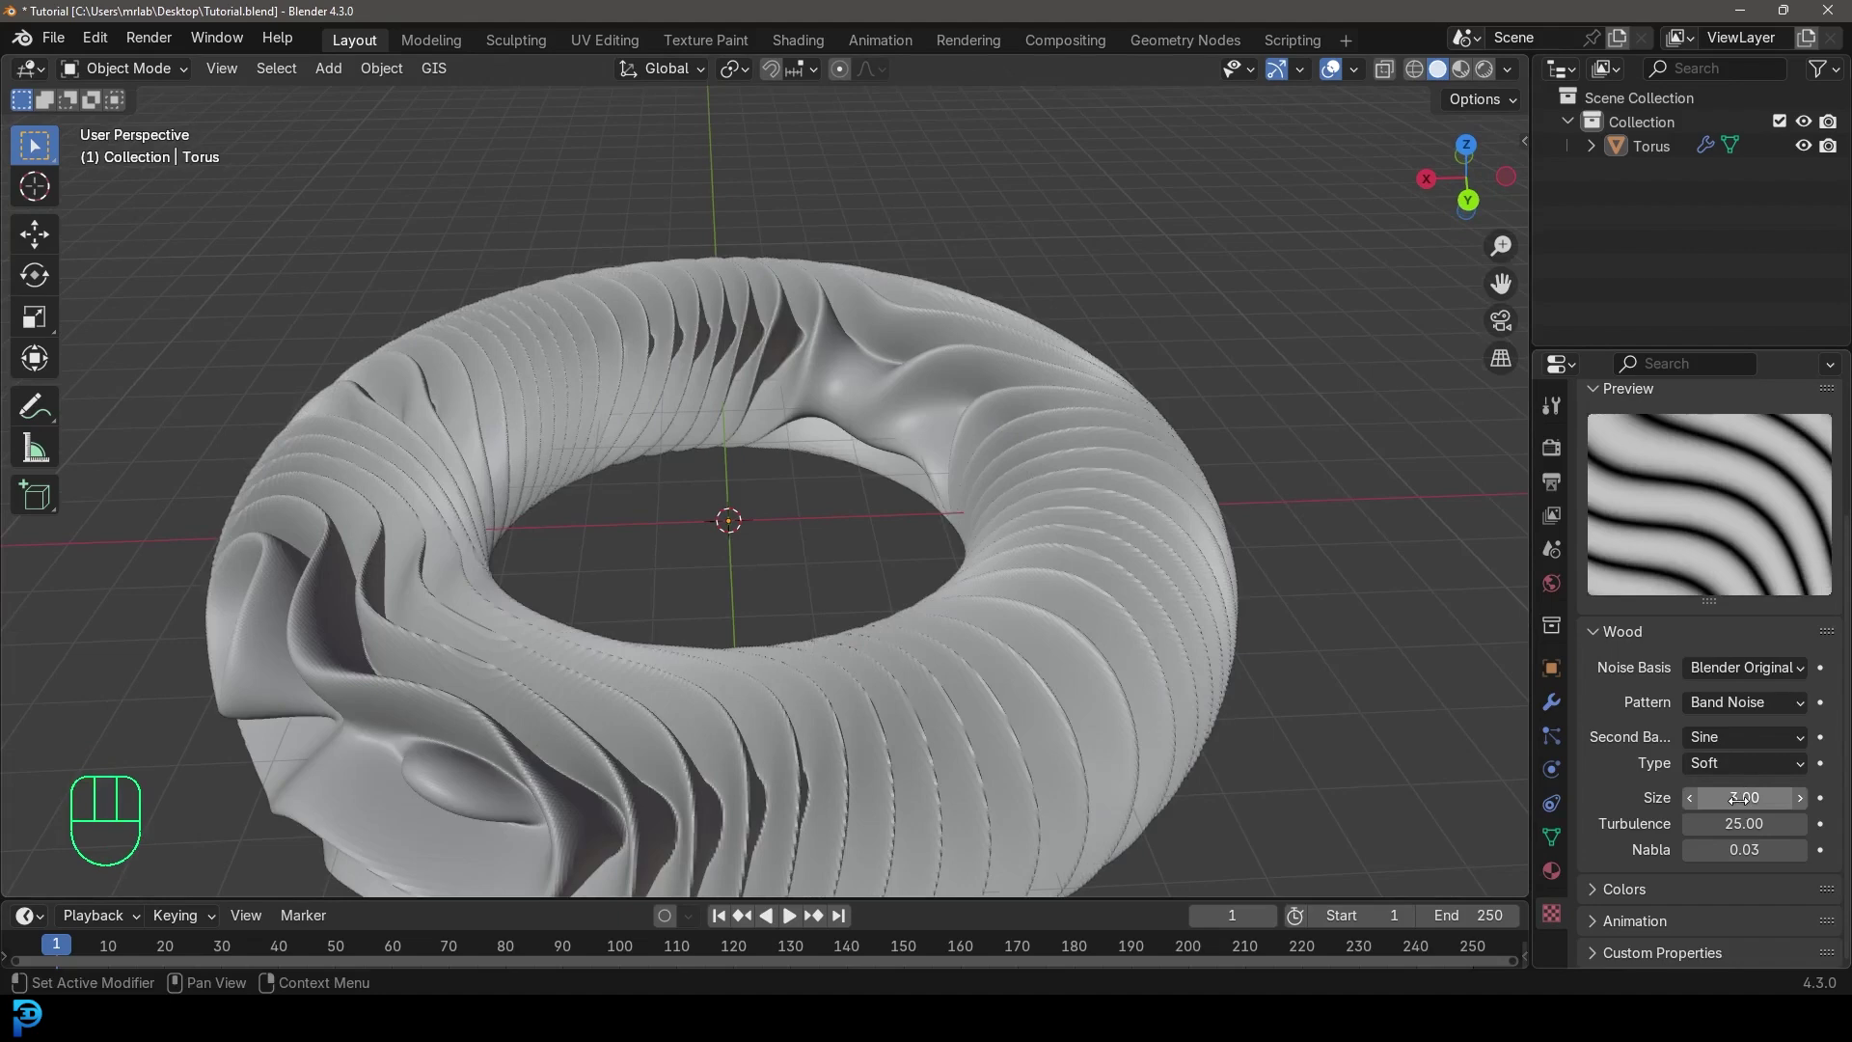
{"action": "left_click_drag", "start_coordinate": [562, 460], "coordinate": [553, 599]}
{"action": "key", "text": "ctrl+z"}
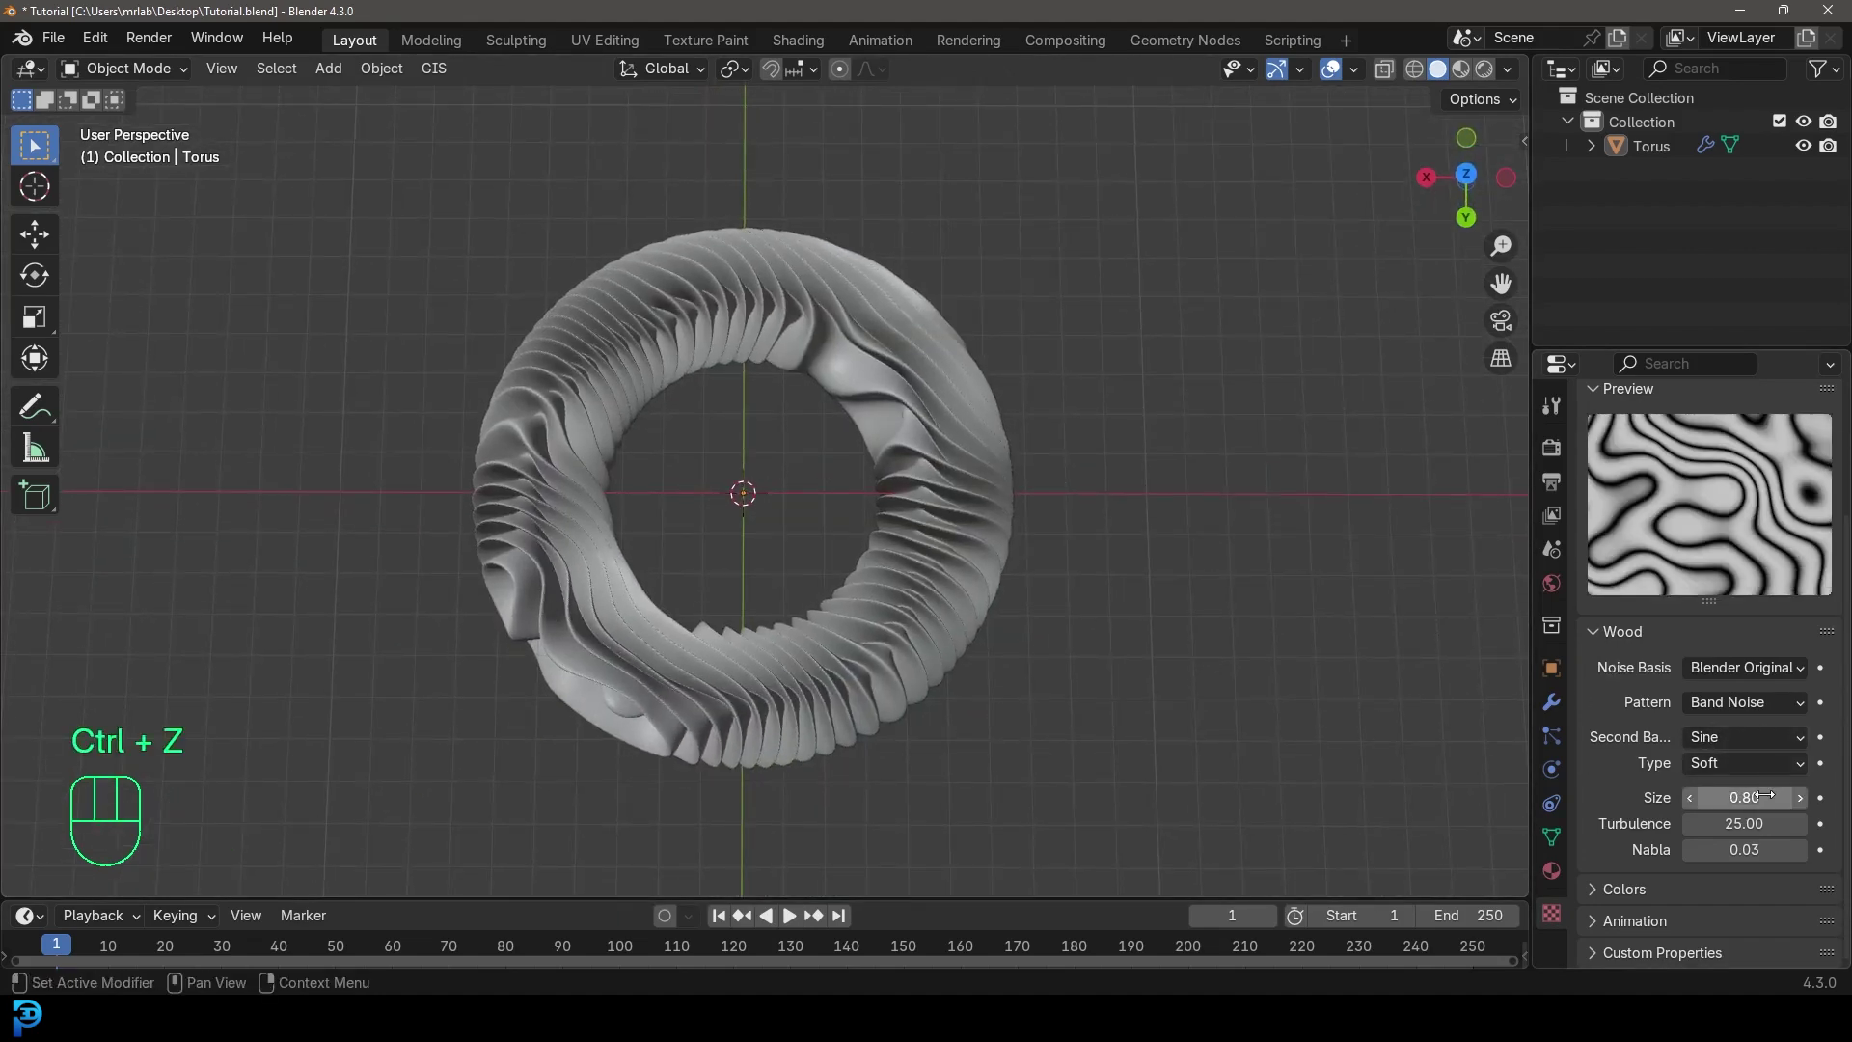
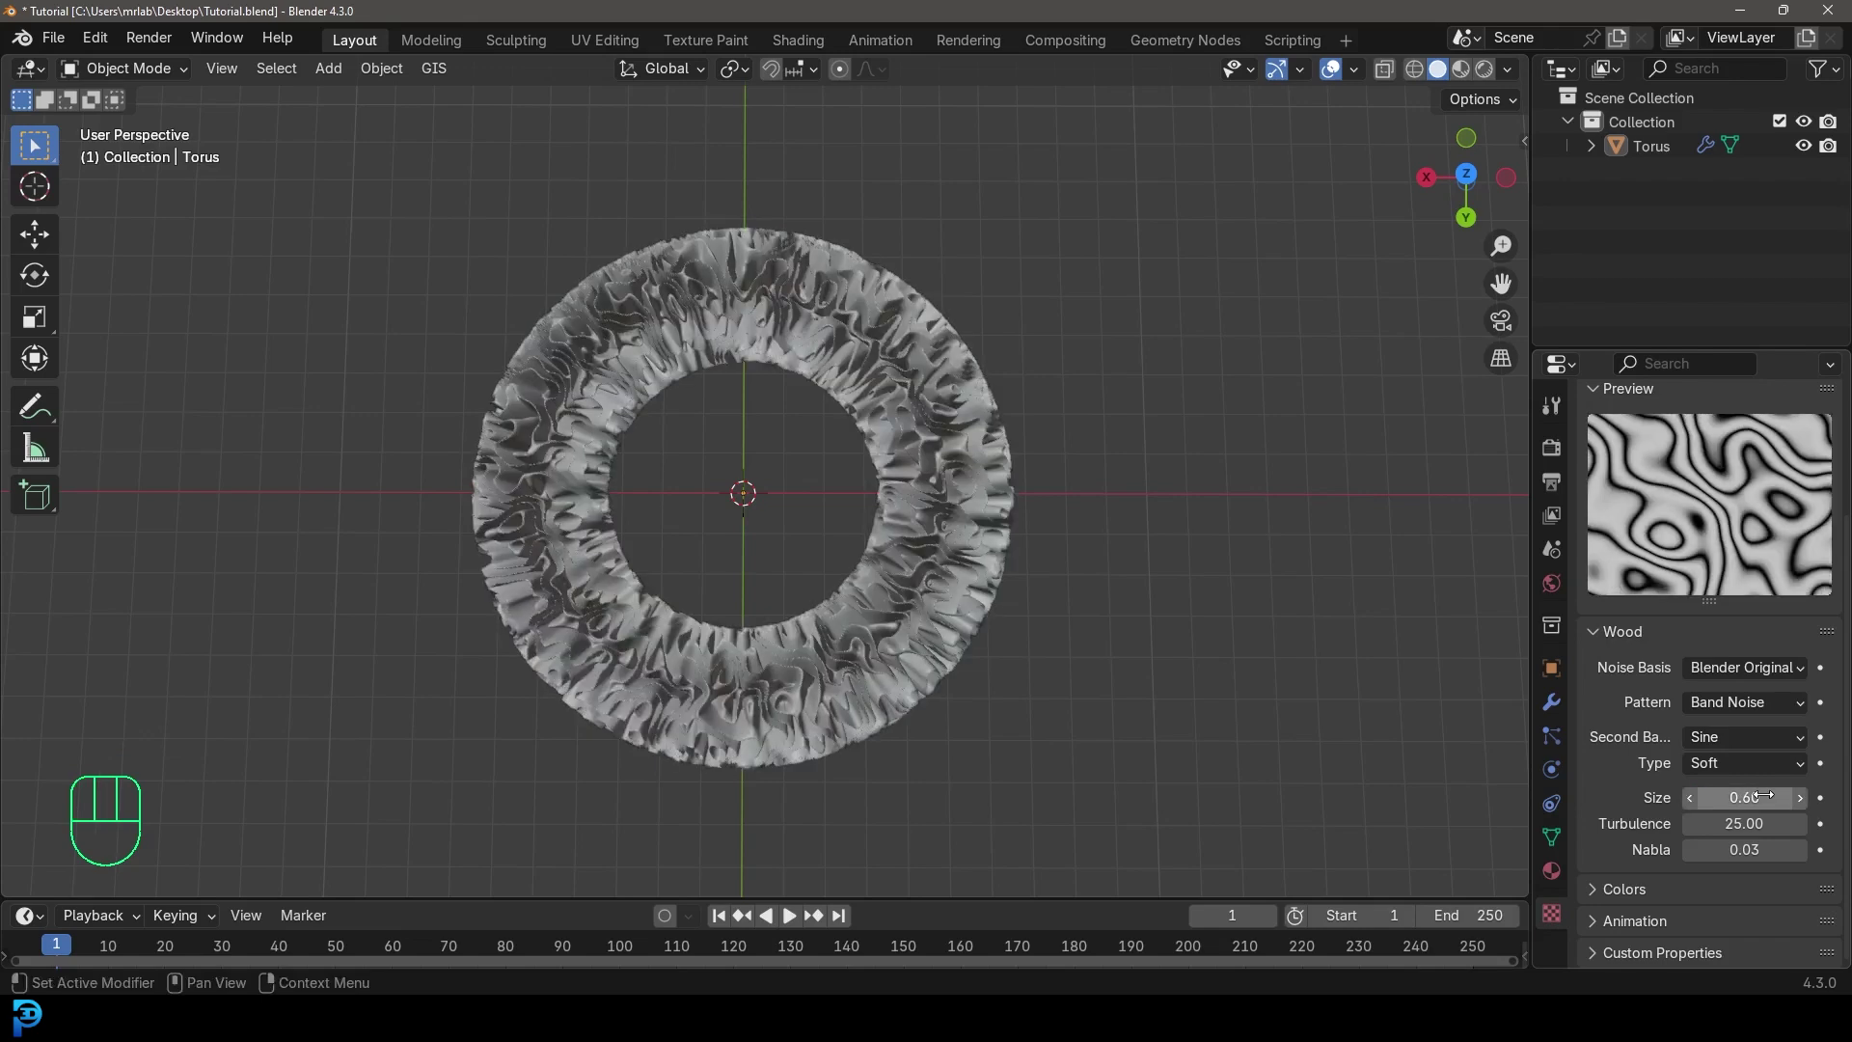
{"action": "left_click_drag", "start_coordinate": [986, 579], "coordinate": [951, 412]}
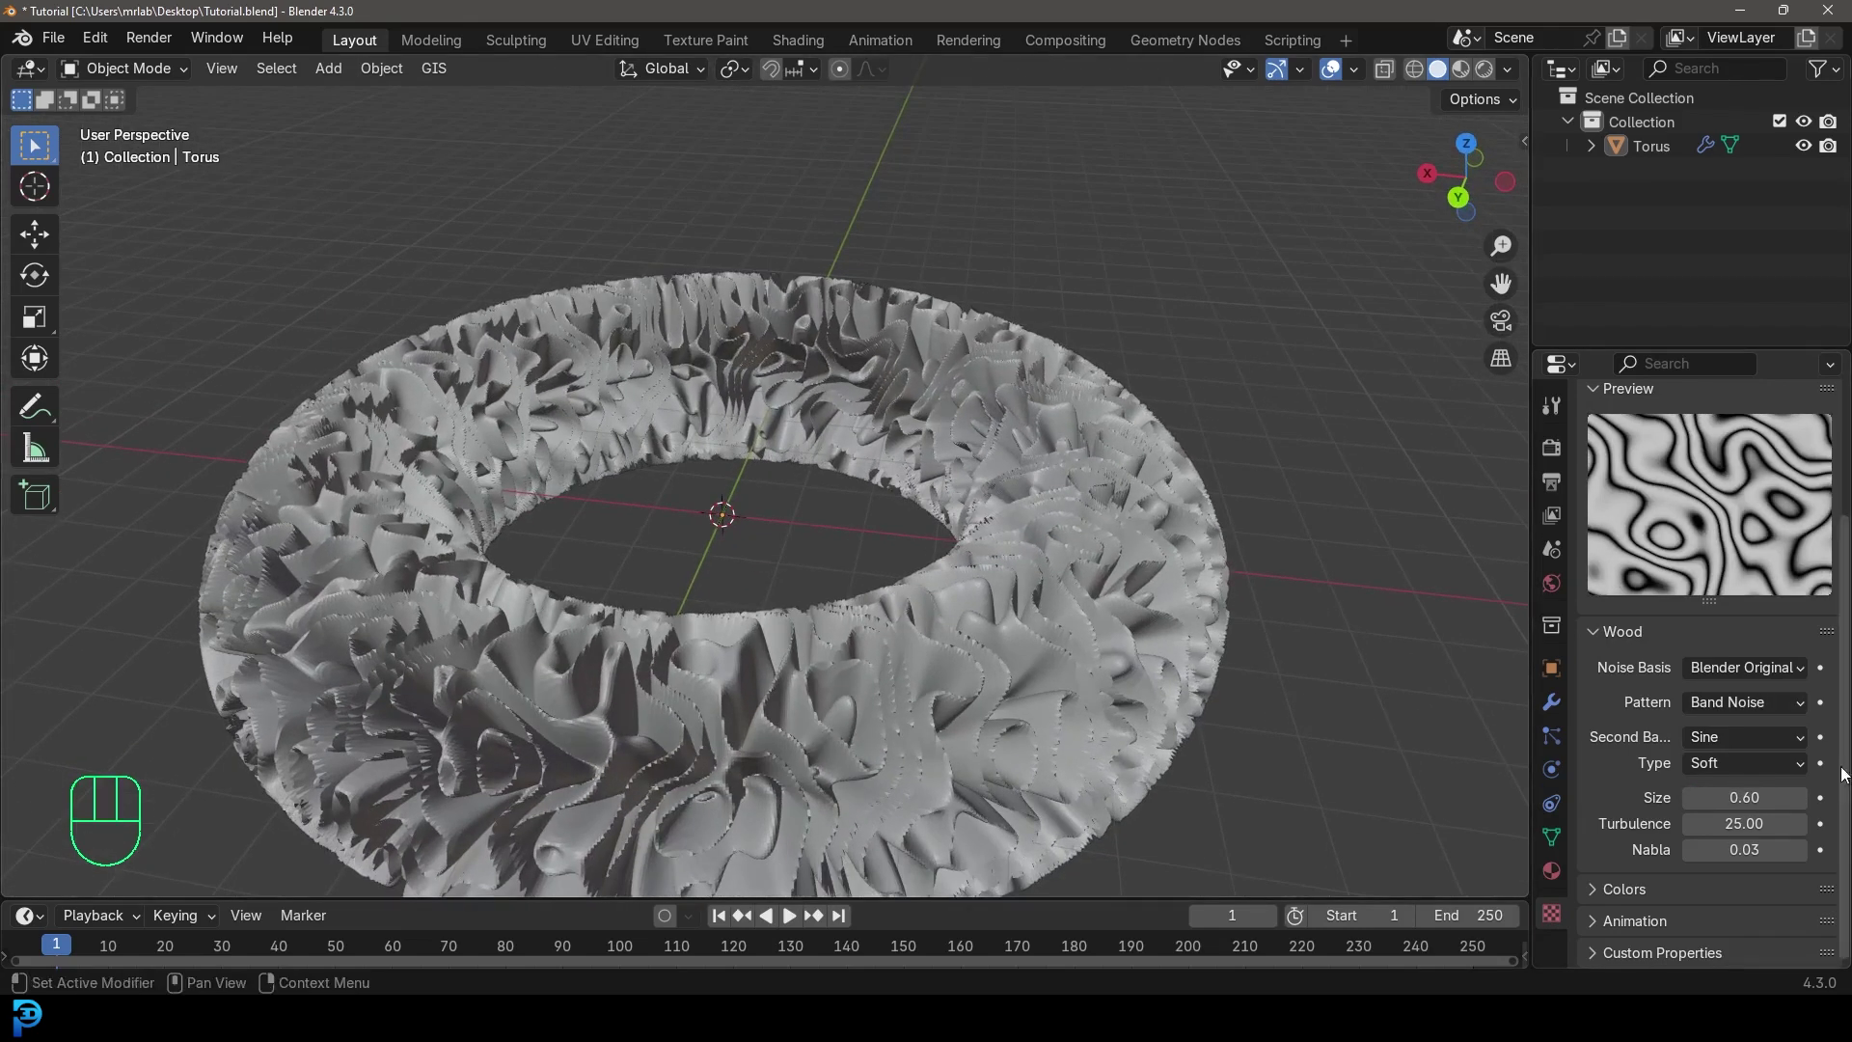
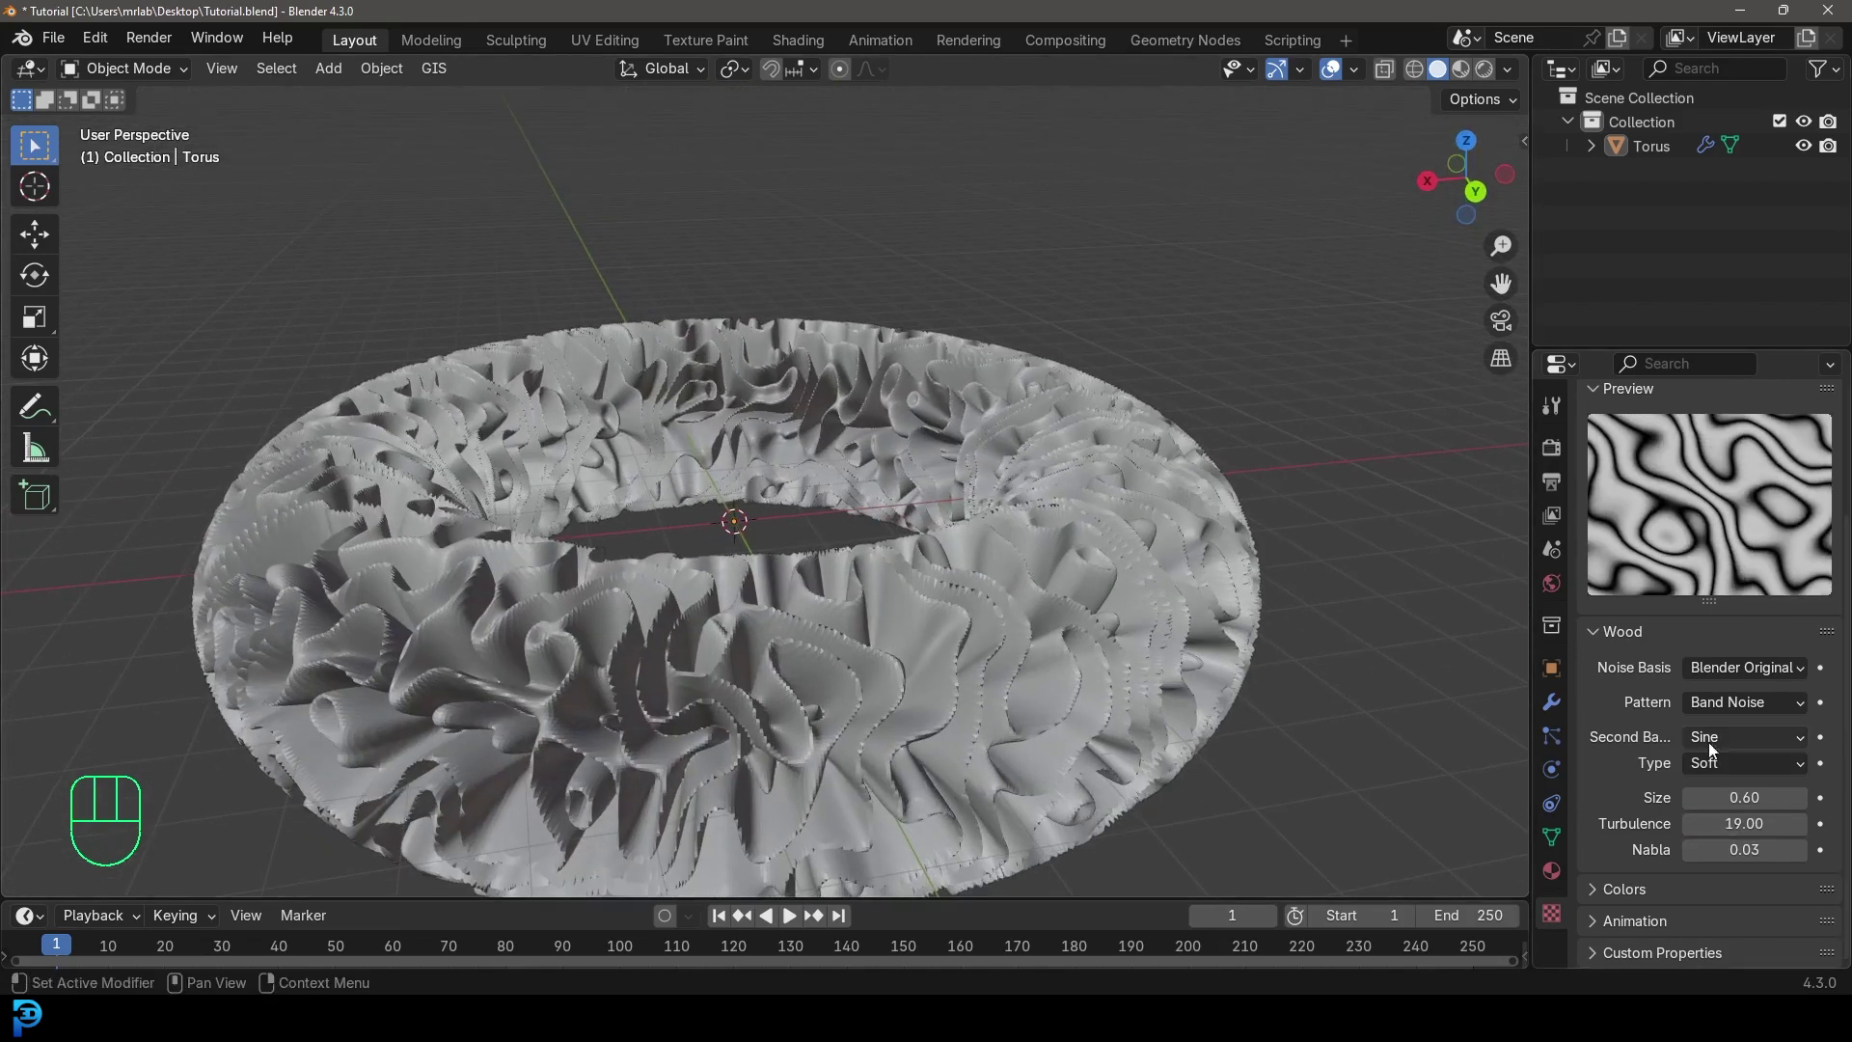
{"action": "left_click_drag", "start_coordinate": [619, 394], "coordinate": [597, 426]}
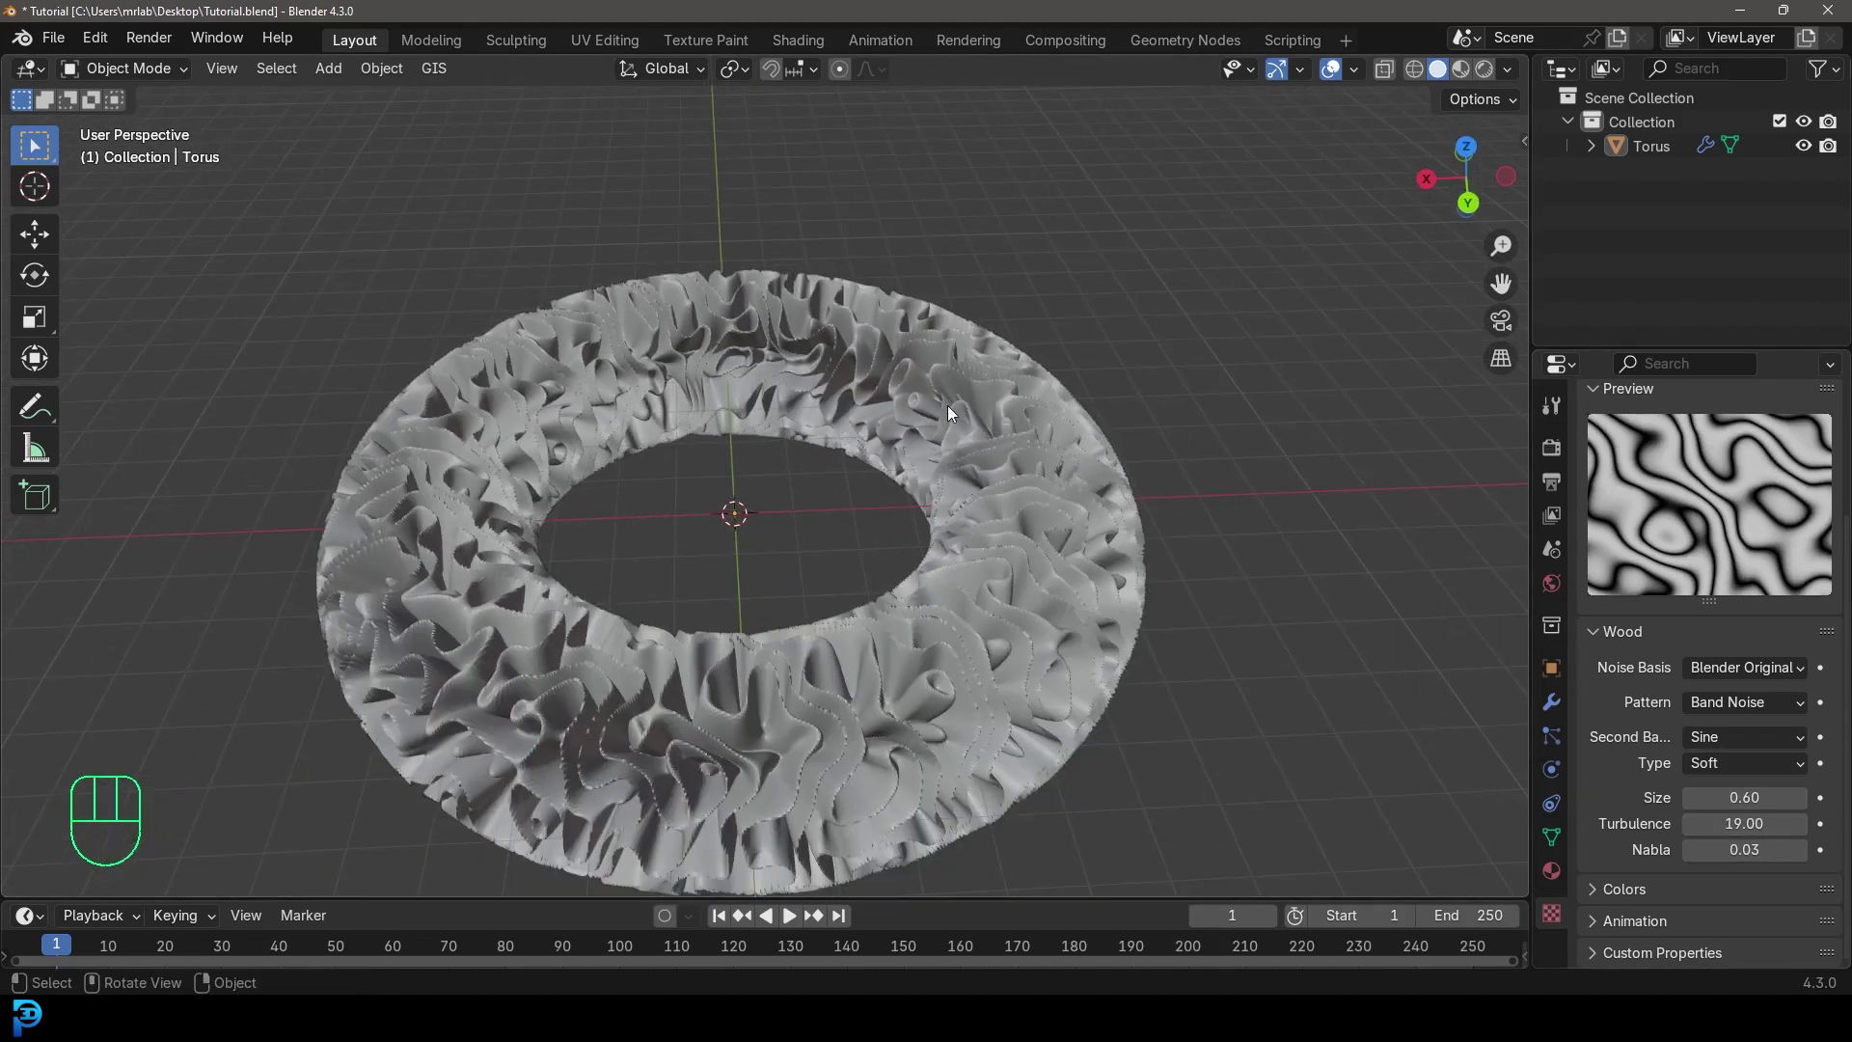
{"action": "left_click", "coordinate": [958, 391]}
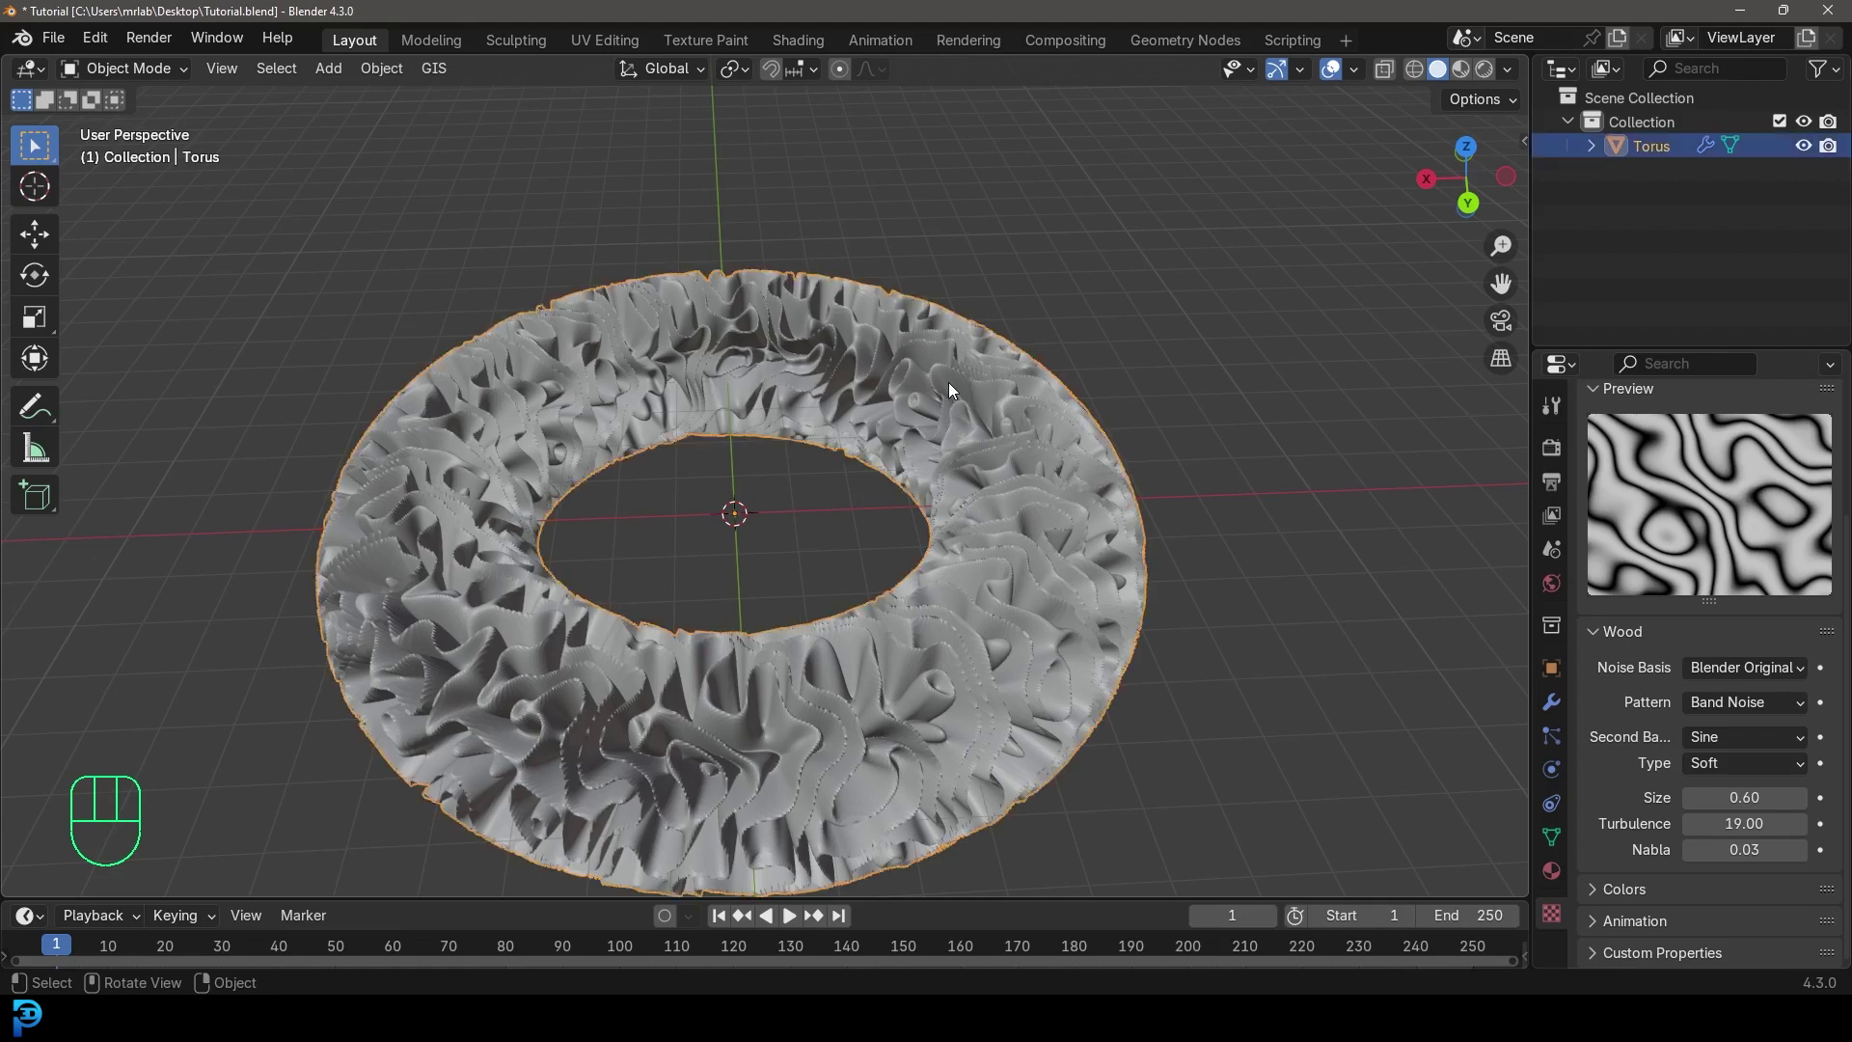
{"action": "key", "text": "Tab"}
- Delete the lower half of the torus in Edit Mode, leaving a semicircular ribbon viewed in perspective
{"action": "key", "text": "KP_7"}
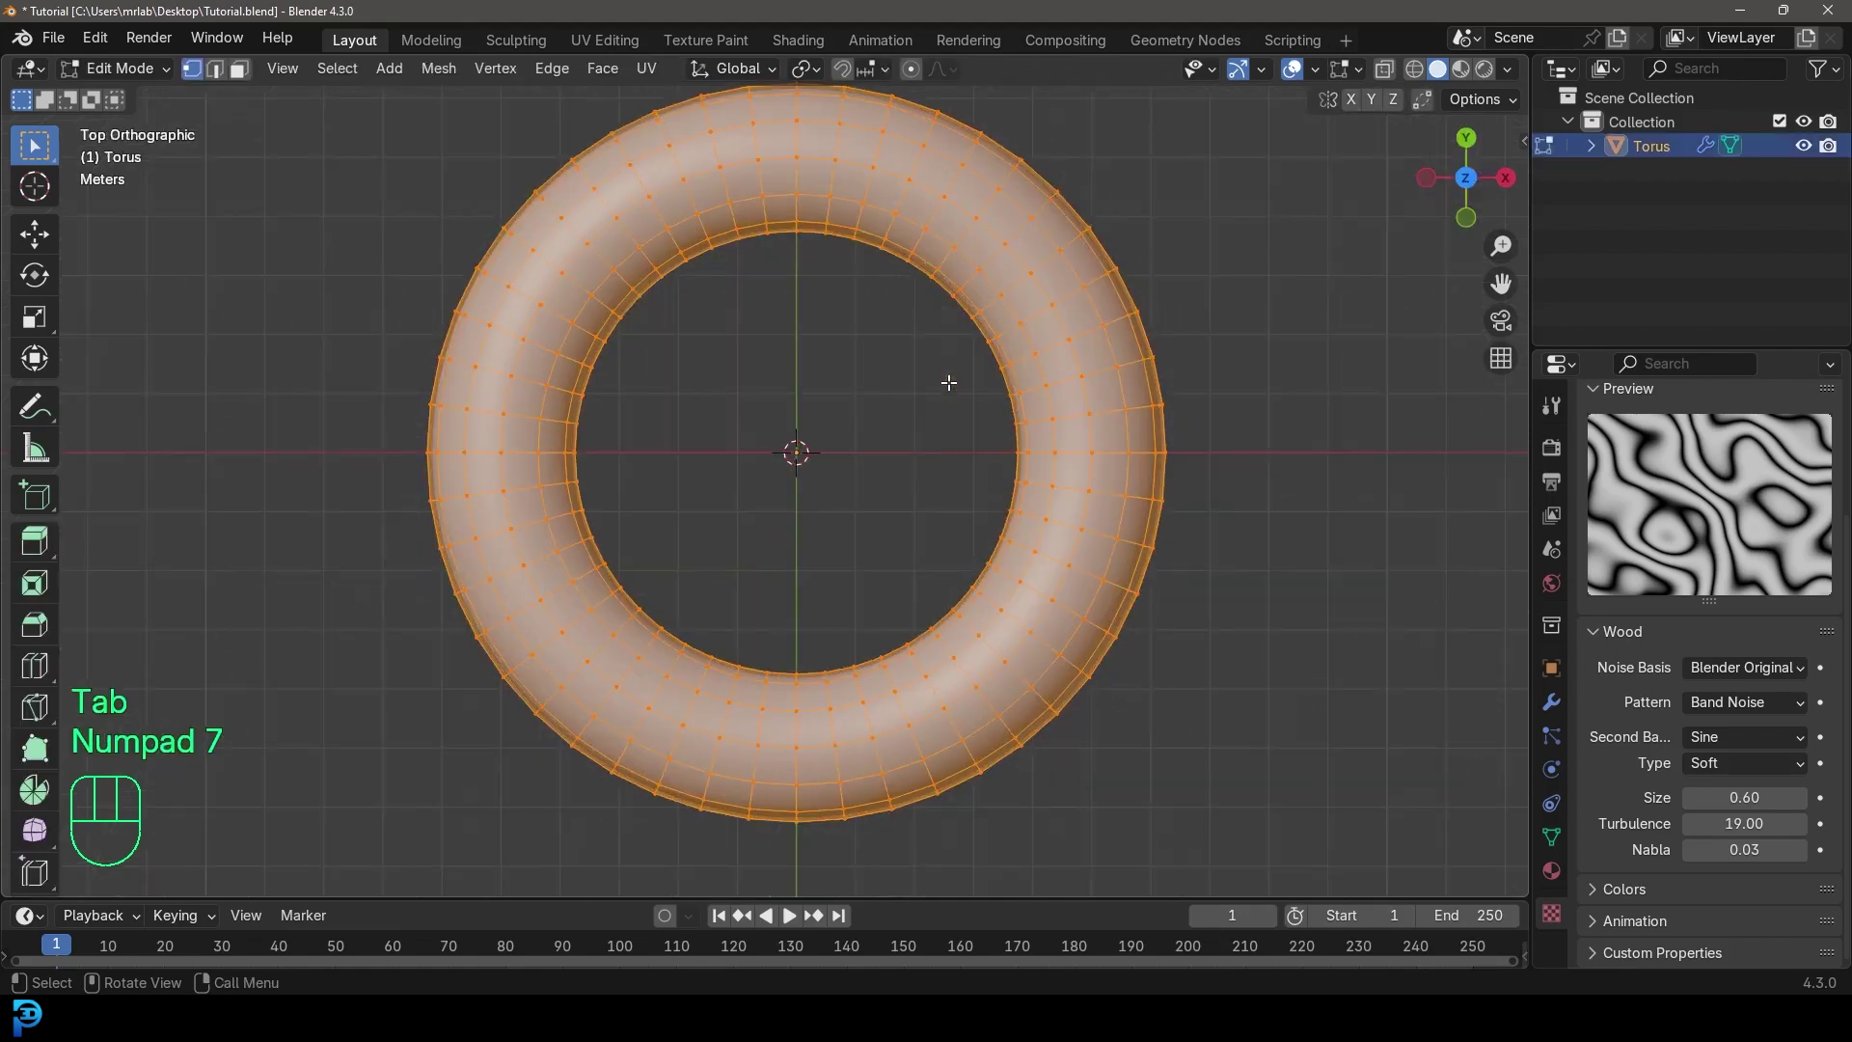
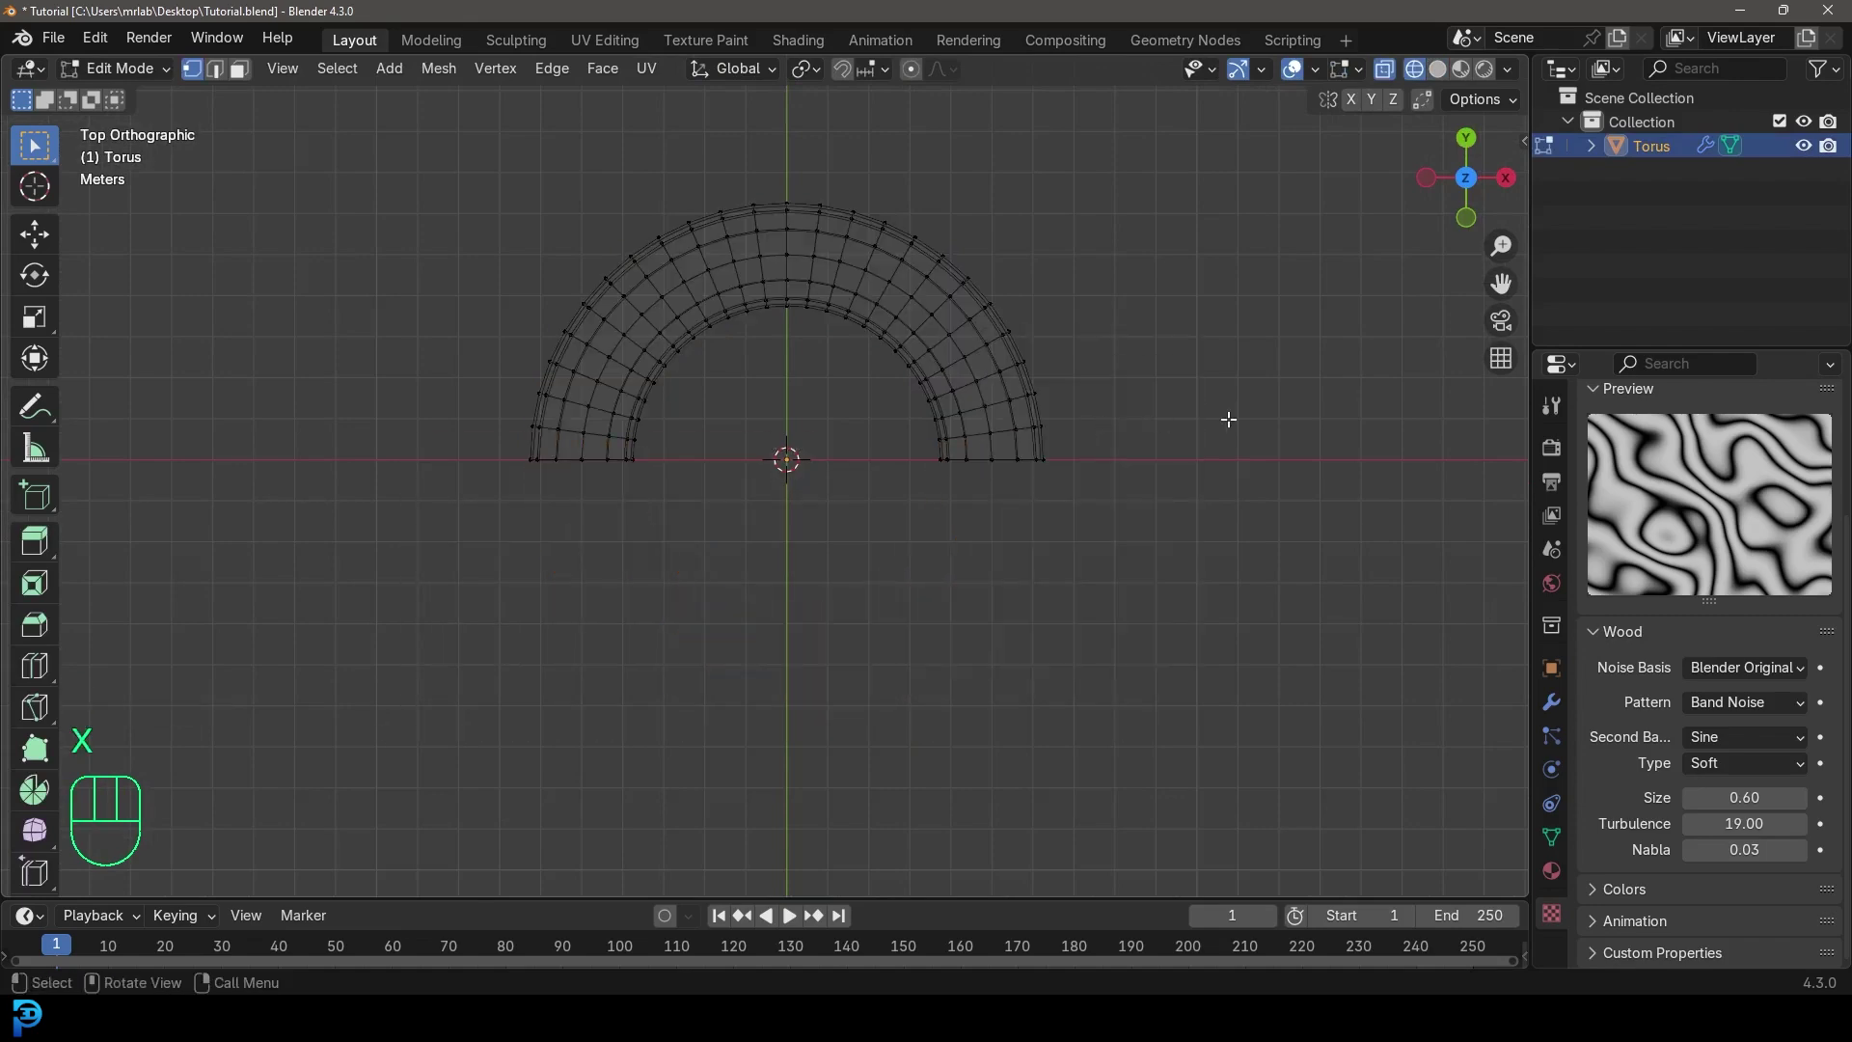
{"action": "key", "text": "Tab"}
{"action": "key", "text": "z"}
{"action": "left_click_drag", "start_coordinate": [1055, 491], "coordinate": [1240, 386]}
- Show the ribbon in solid shading and move the view in close to its wrinkles
{"action": "key", "text": "z"}
{"action": "left_click_drag", "start_coordinate": [960, 383], "coordinate": [972, 345]}
{"action": "left_click_drag", "start_coordinate": [949, 351], "coordinate": [956, 440]}
{"action": "left_click_drag", "start_coordinate": [1078, 460], "coordinate": [1034, 473]}
{"action": "left_click_drag", "start_coordinate": [1047, 515], "coordinate": [1095, 499]}
{"action": "left_click_drag", "start_coordinate": [1230, 581], "coordinate": [1161, 560]}
{"action": "middle_click", "coordinate": [1115, 592]}
- Add a second Subdivision Surface modifier after Displace and collapse the modifier panels
{"action": "left_click", "coordinate": [727, 452]}
{"action": "left_click_drag", "start_coordinate": [757, 446], "coordinate": [1556, 702]}
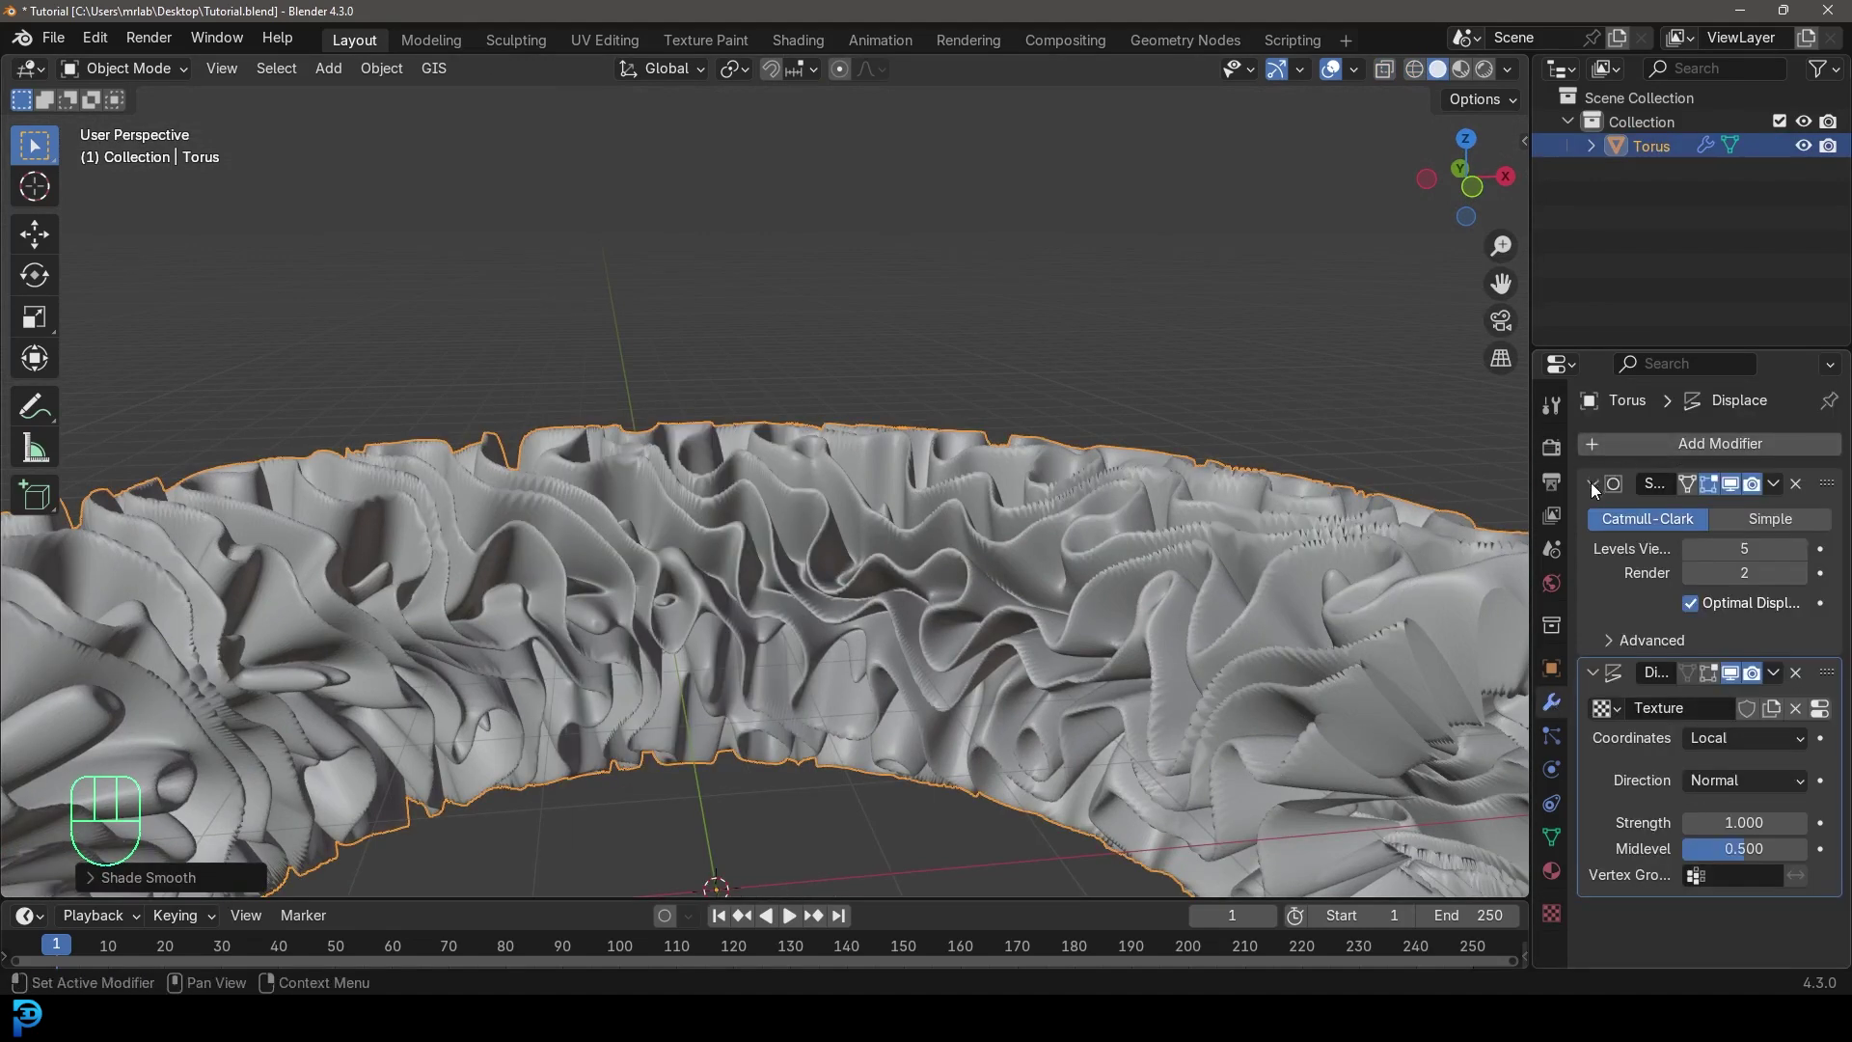
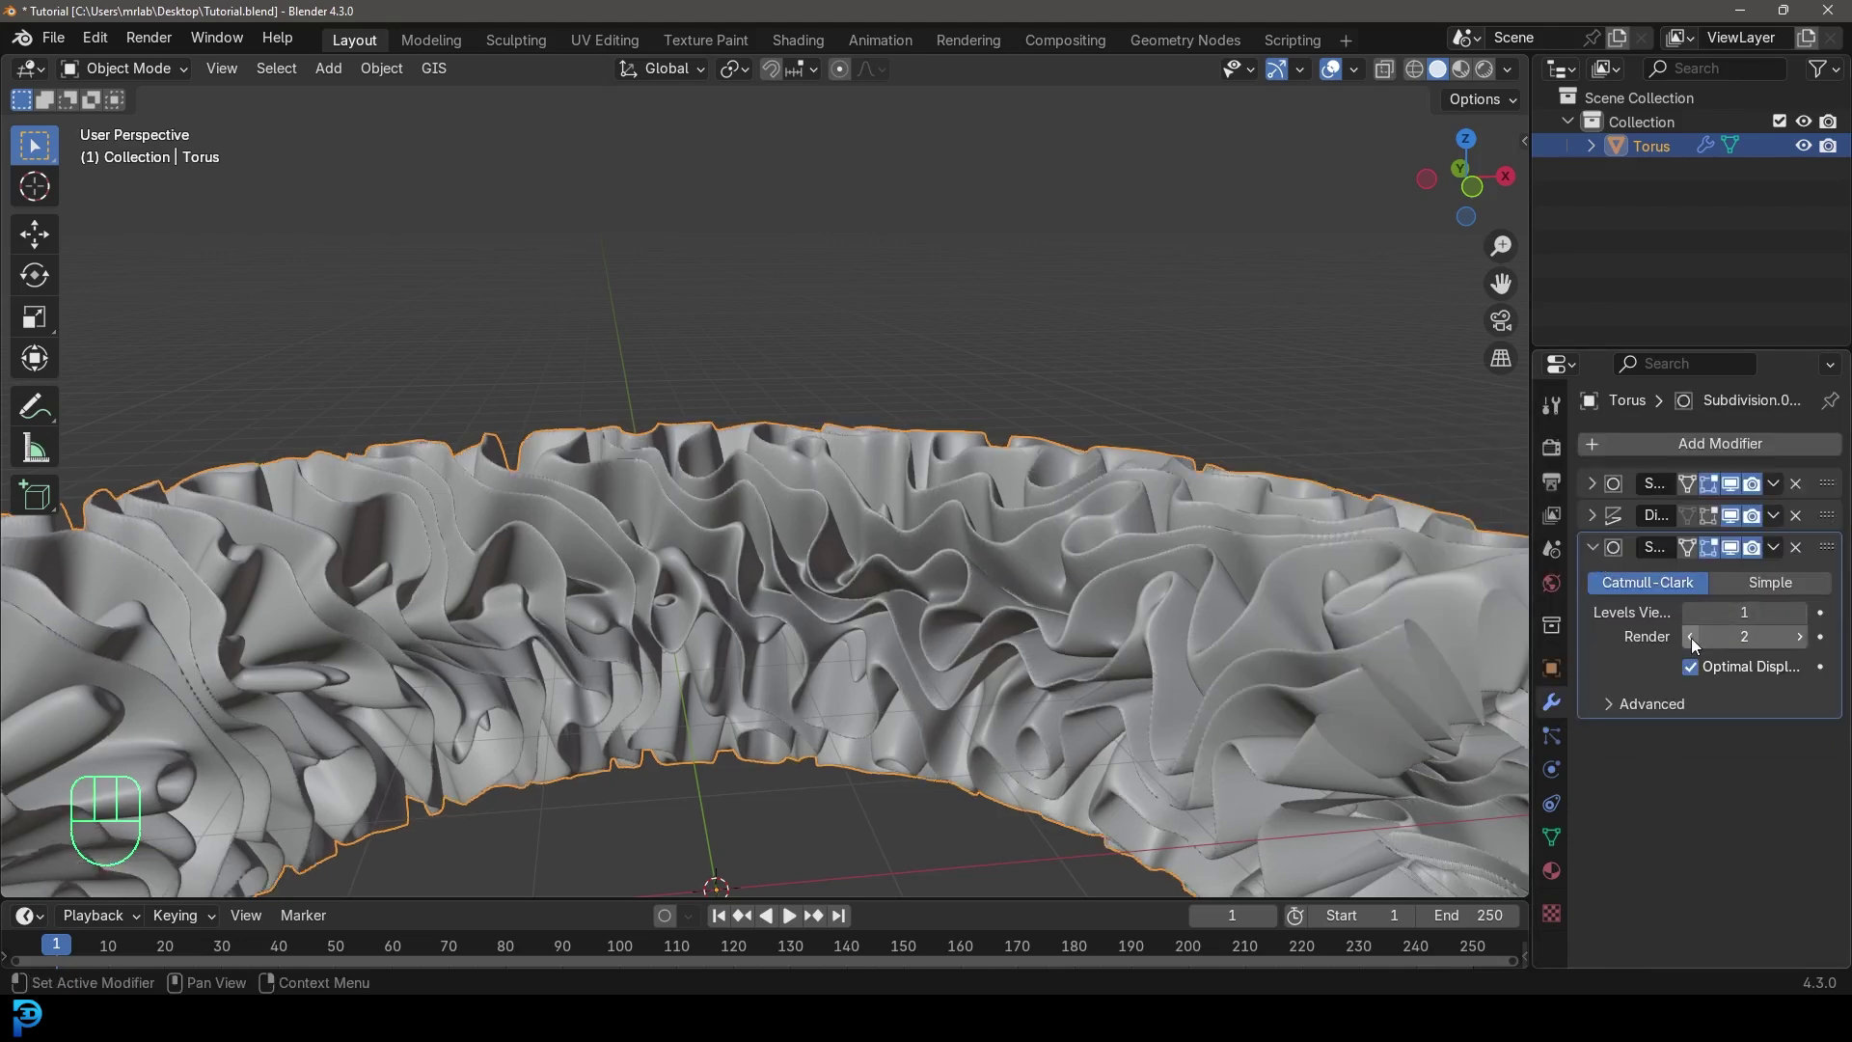
{"action": "left_click", "coordinate": [1697, 639]}
{"action": "left_click", "coordinate": [1607, 554]}
{"action": "left_click_drag", "start_coordinate": [768, 462], "coordinate": [698, 457]}
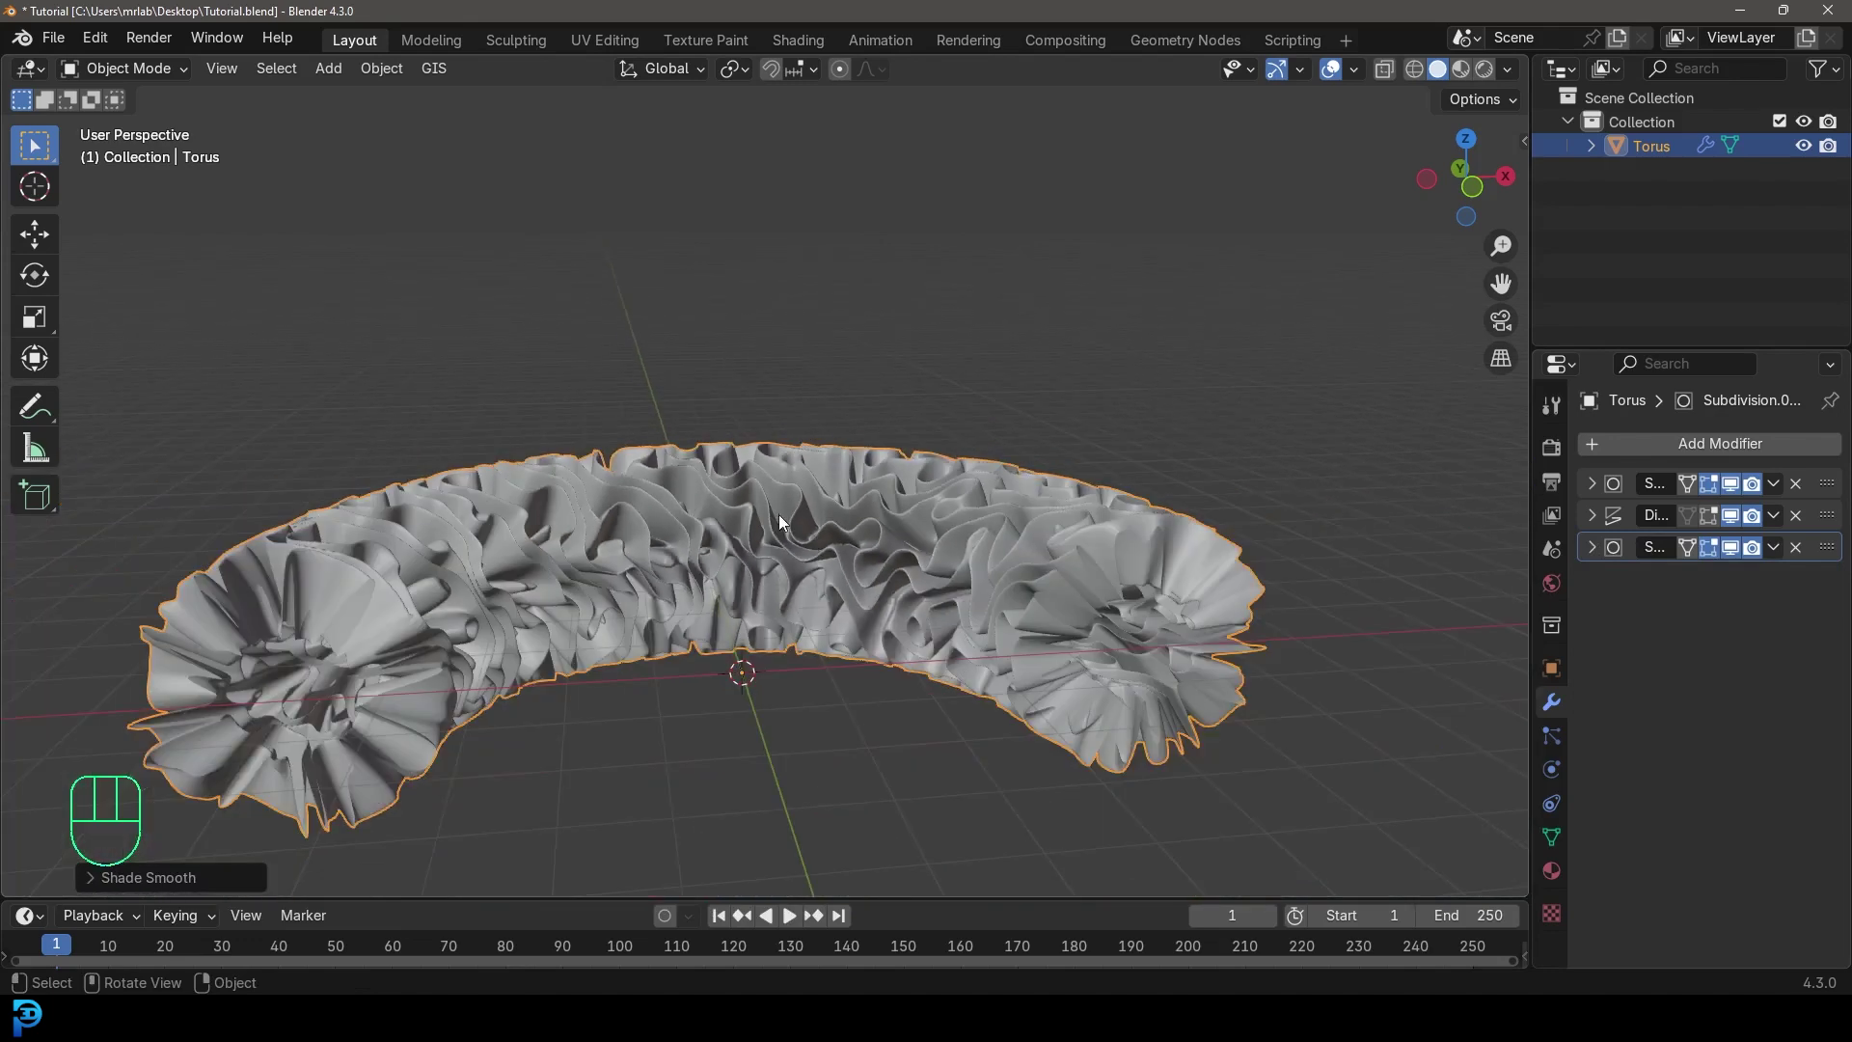
- Add a camera from front view and look through it
{"action": "left_click_drag", "start_coordinate": [740, 521], "coordinate": [765, 509]}
{"action": "key", "text": "KP_1"}
{"action": "left_click_drag", "start_coordinate": [762, 537], "coordinate": [748, 467]}
{"action": "middle_click", "coordinate": [741, 485]}
{"action": "key", "text": "shift+a"}
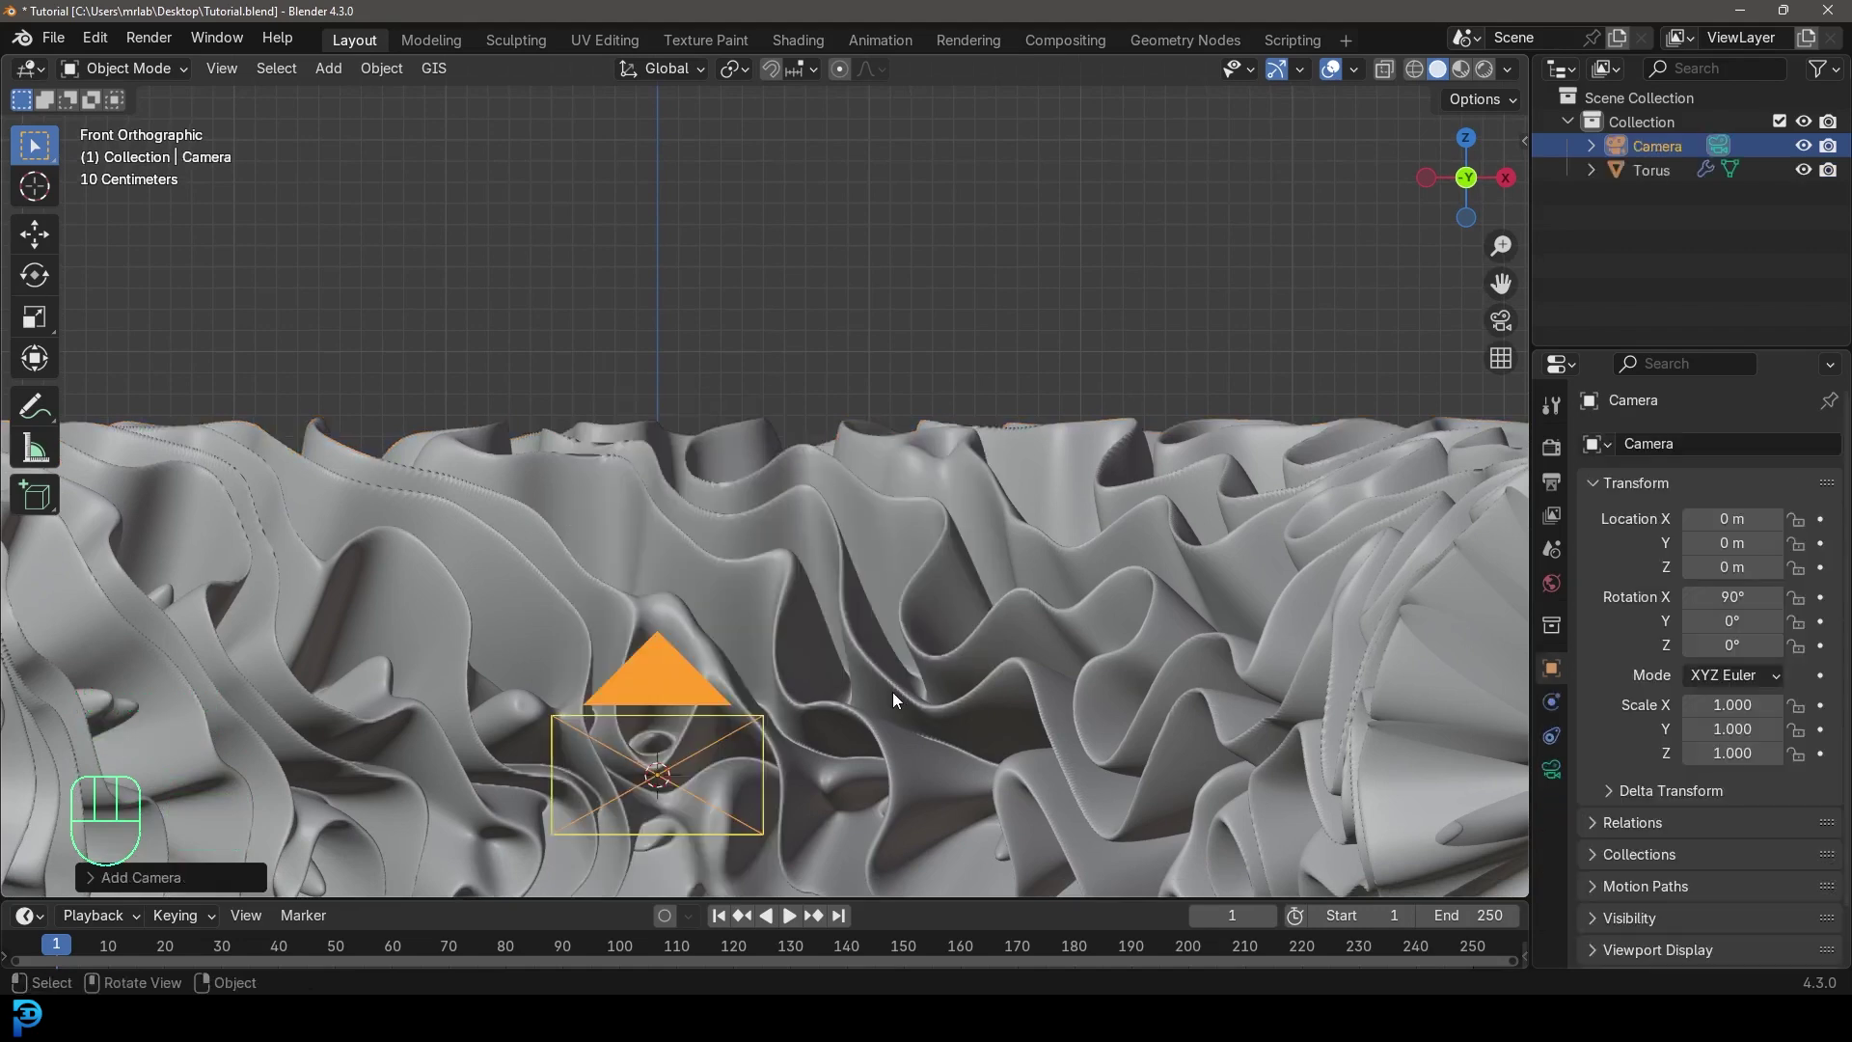
{"action": "key", "text": "KP_0"}
- Pull the camera back, raise it and tilt it down to frame the ribbon's folds
{"action": "key", "text": "g"}
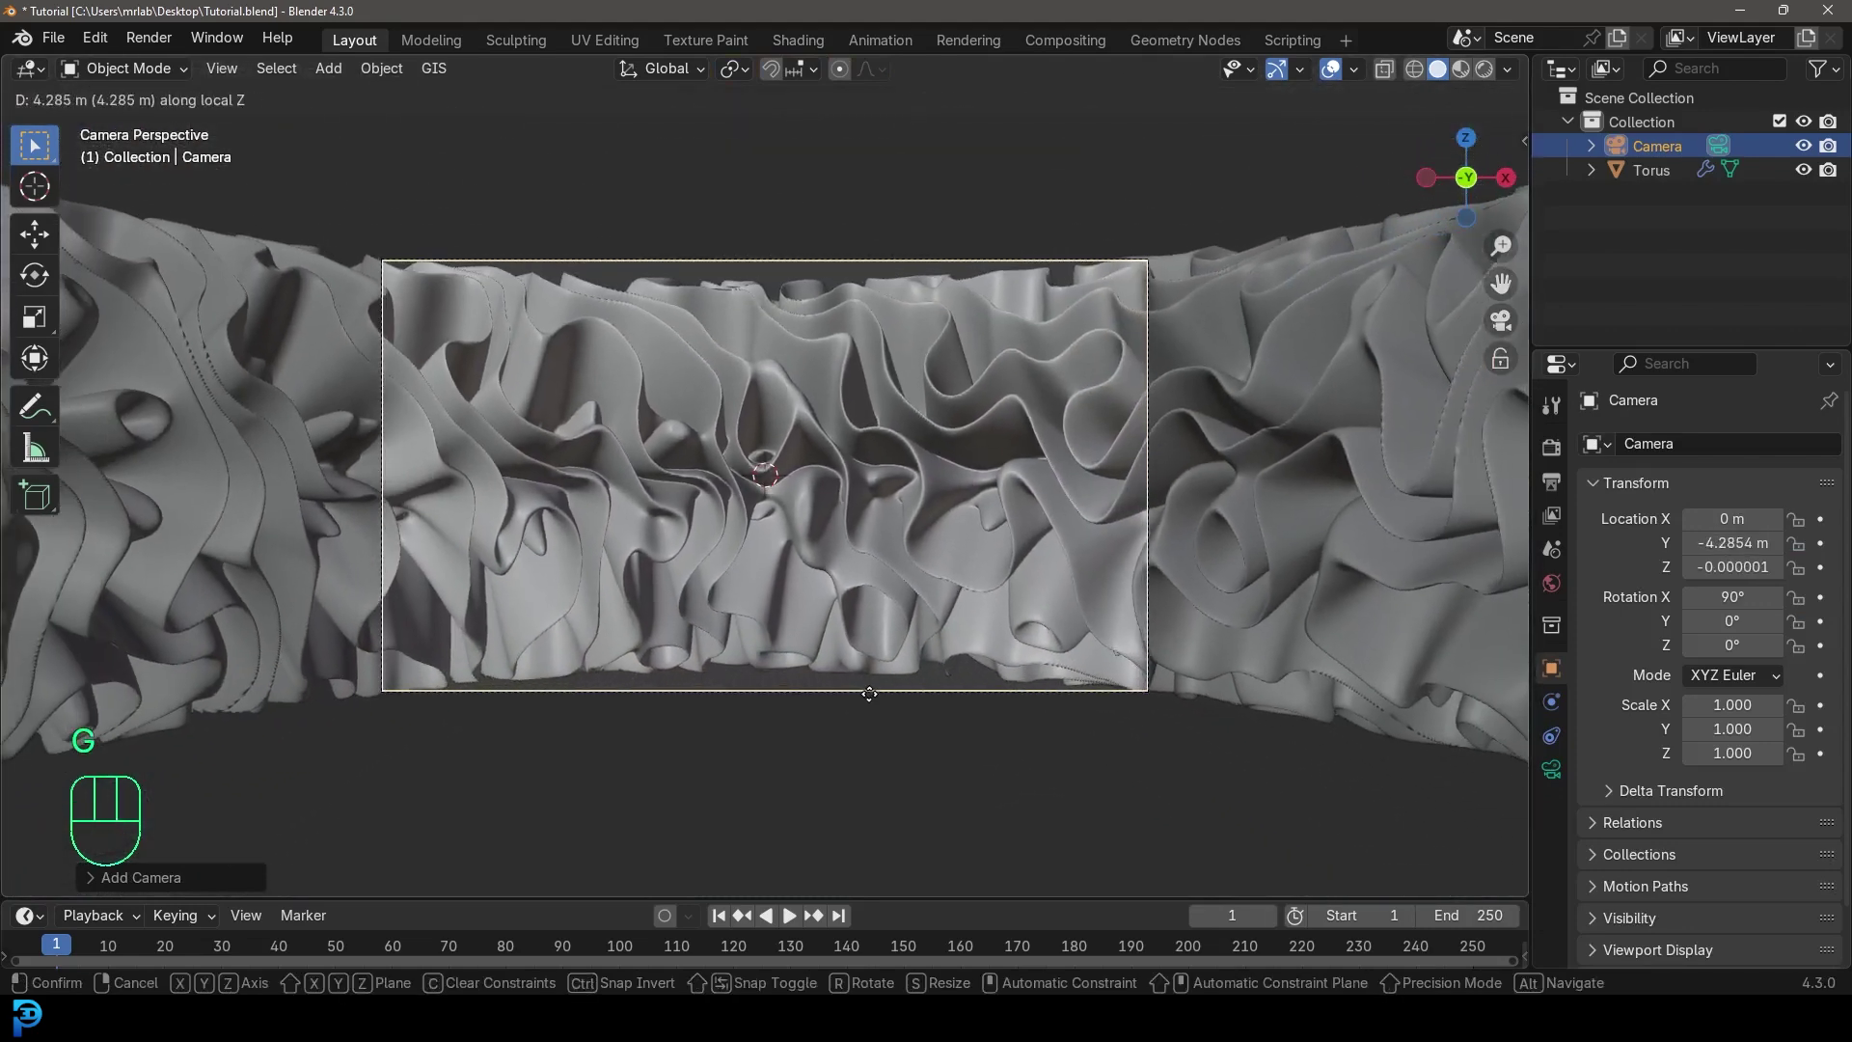
{"action": "key", "text": "g"}
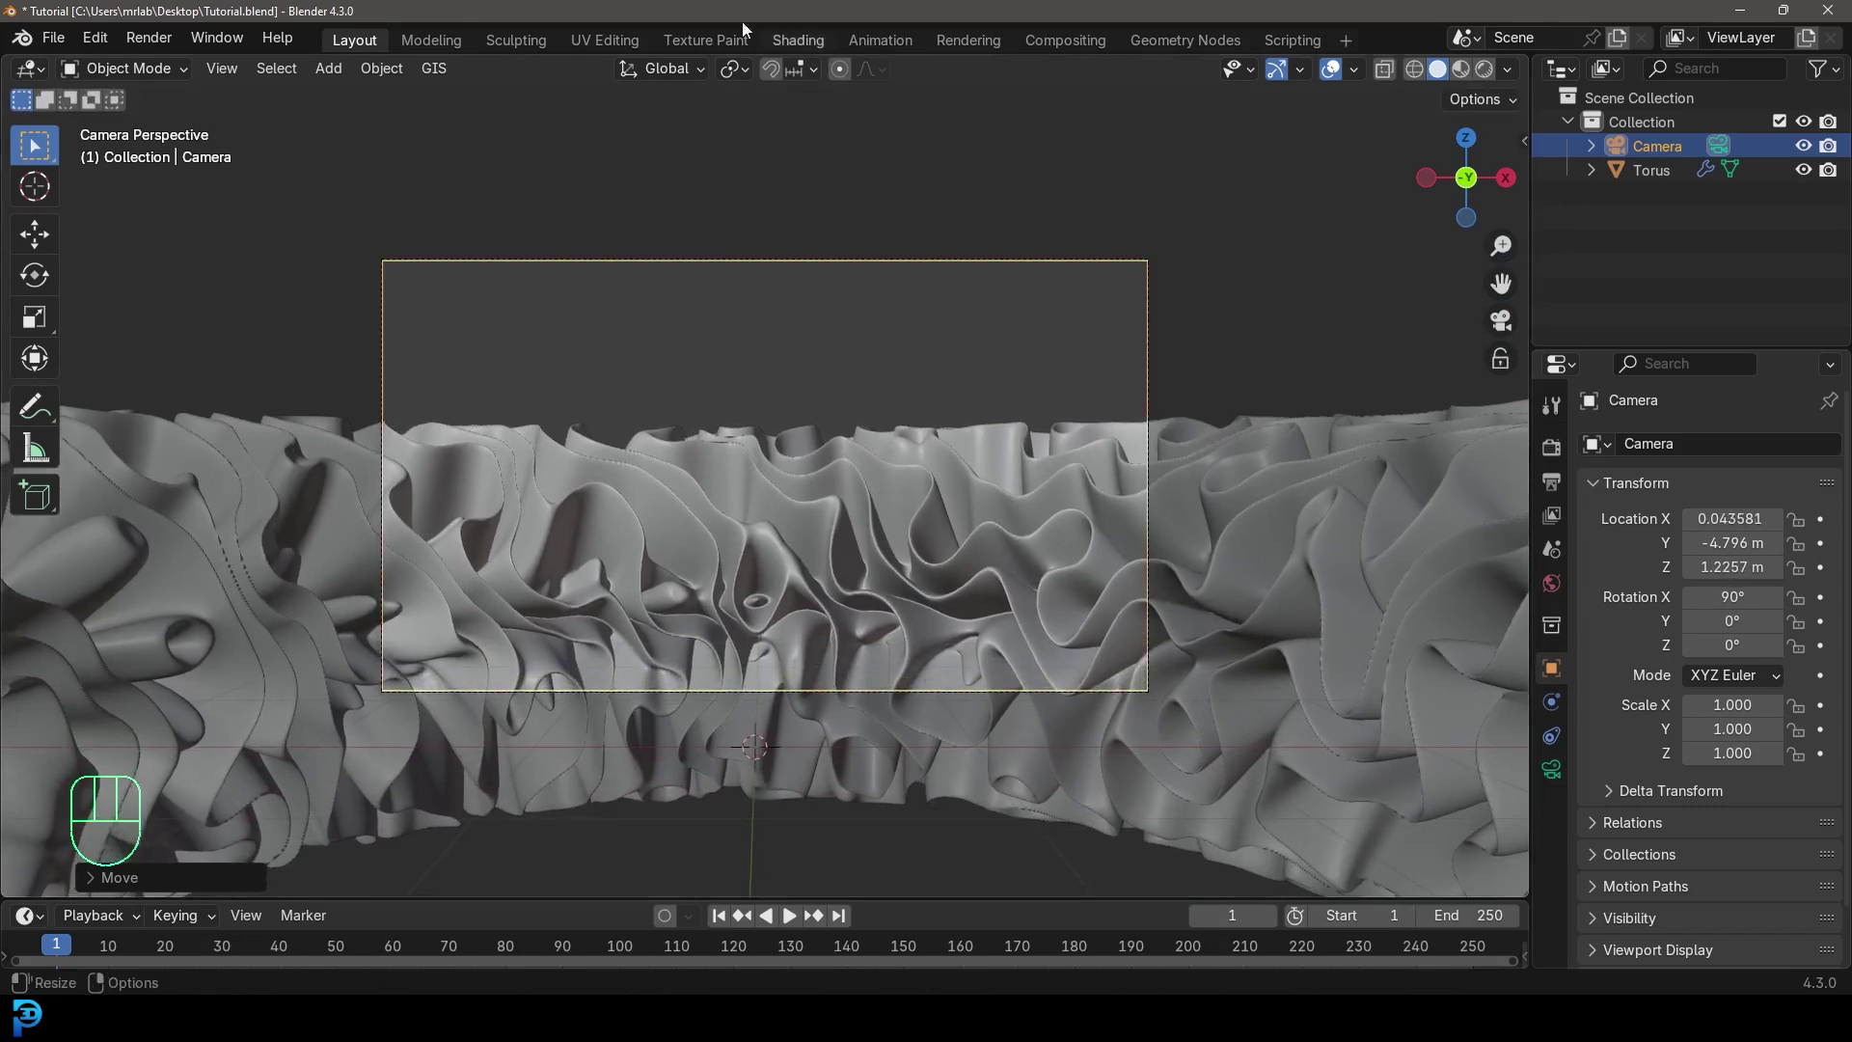
{"action": "left_click_drag", "start_coordinate": [737, 64], "coordinate": [783, 157]}
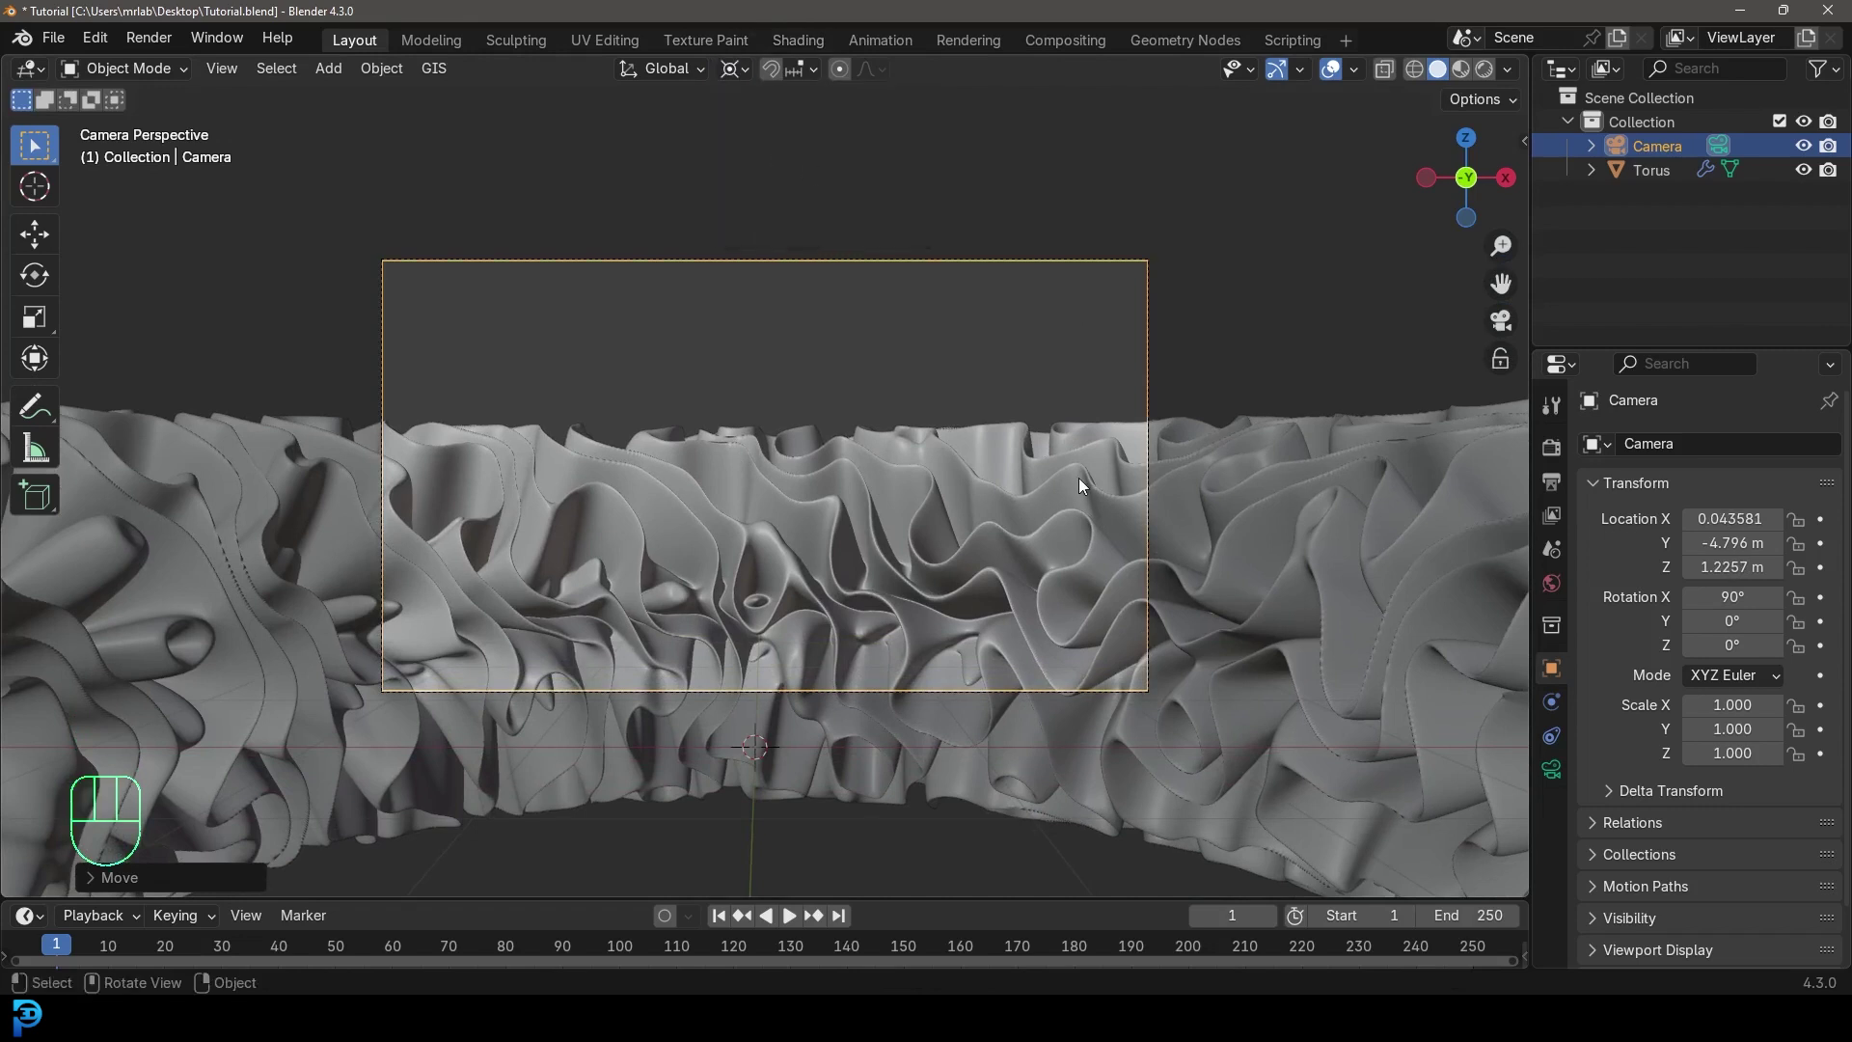
{"action": "key", "text": "r"}
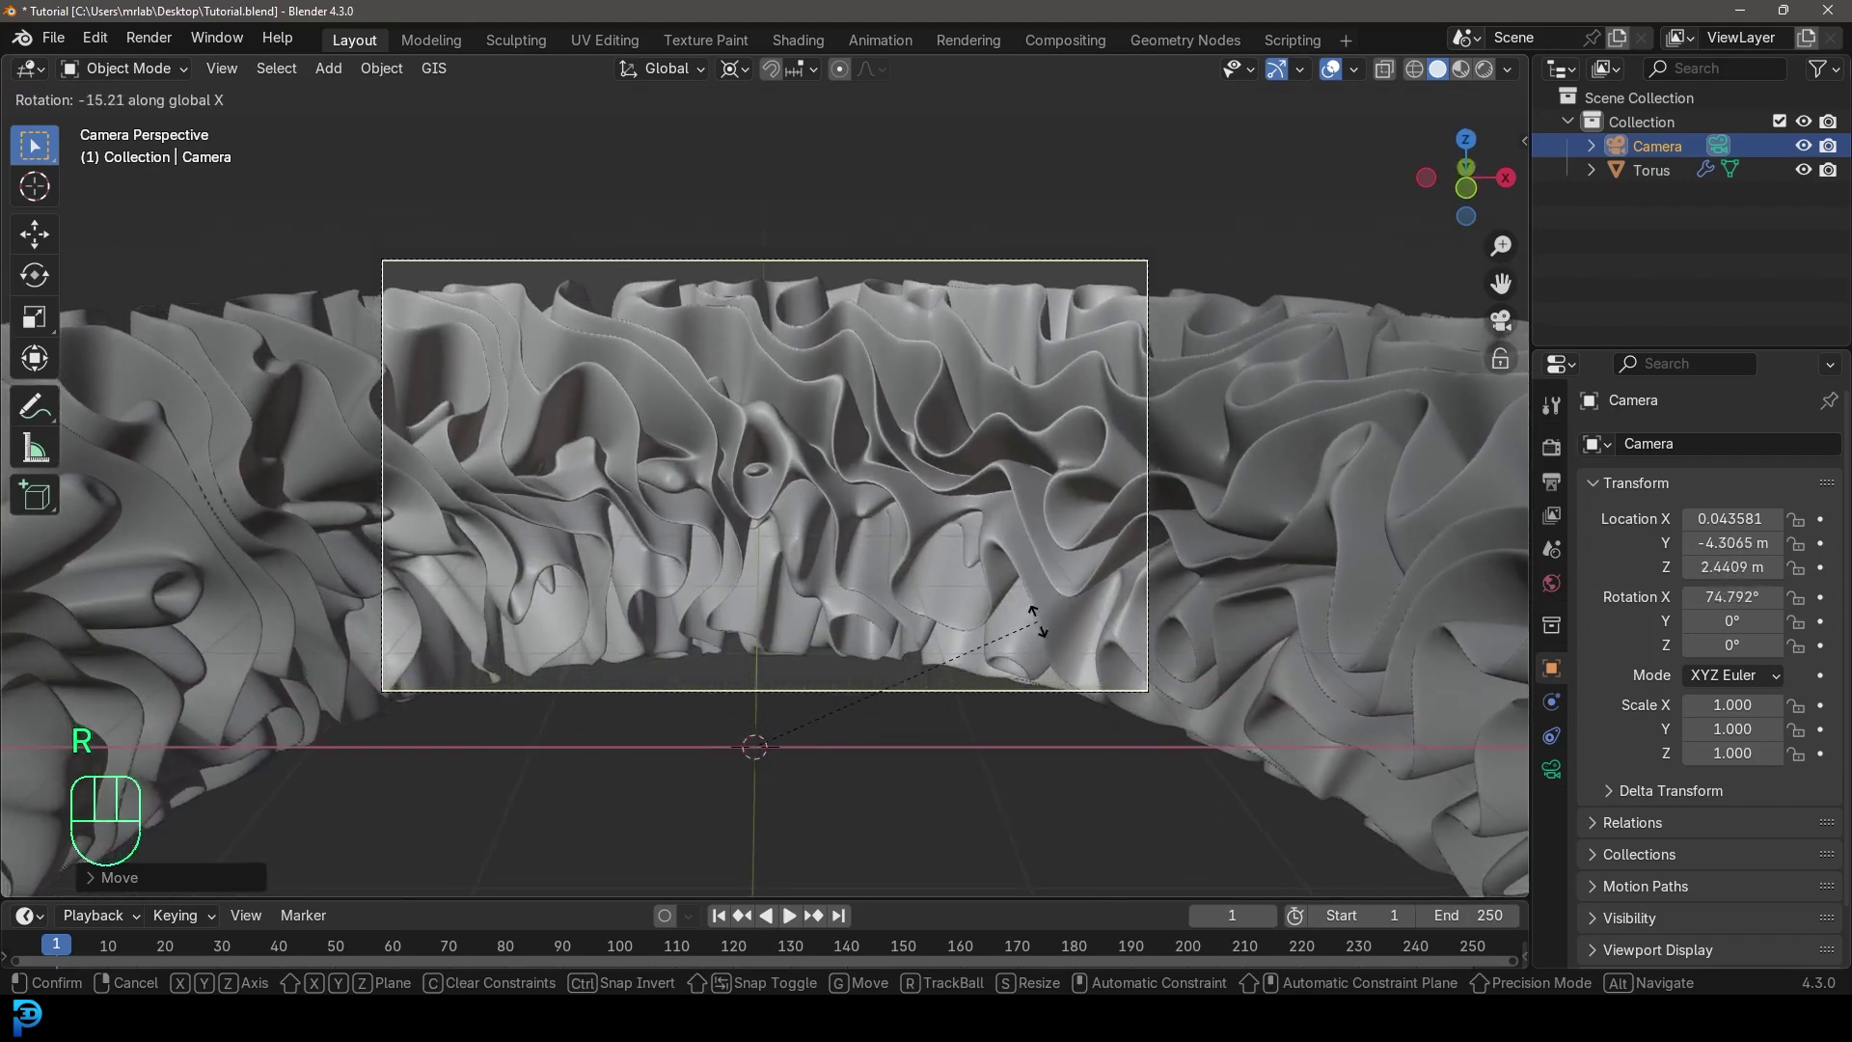
{"action": "key", "text": "g"}
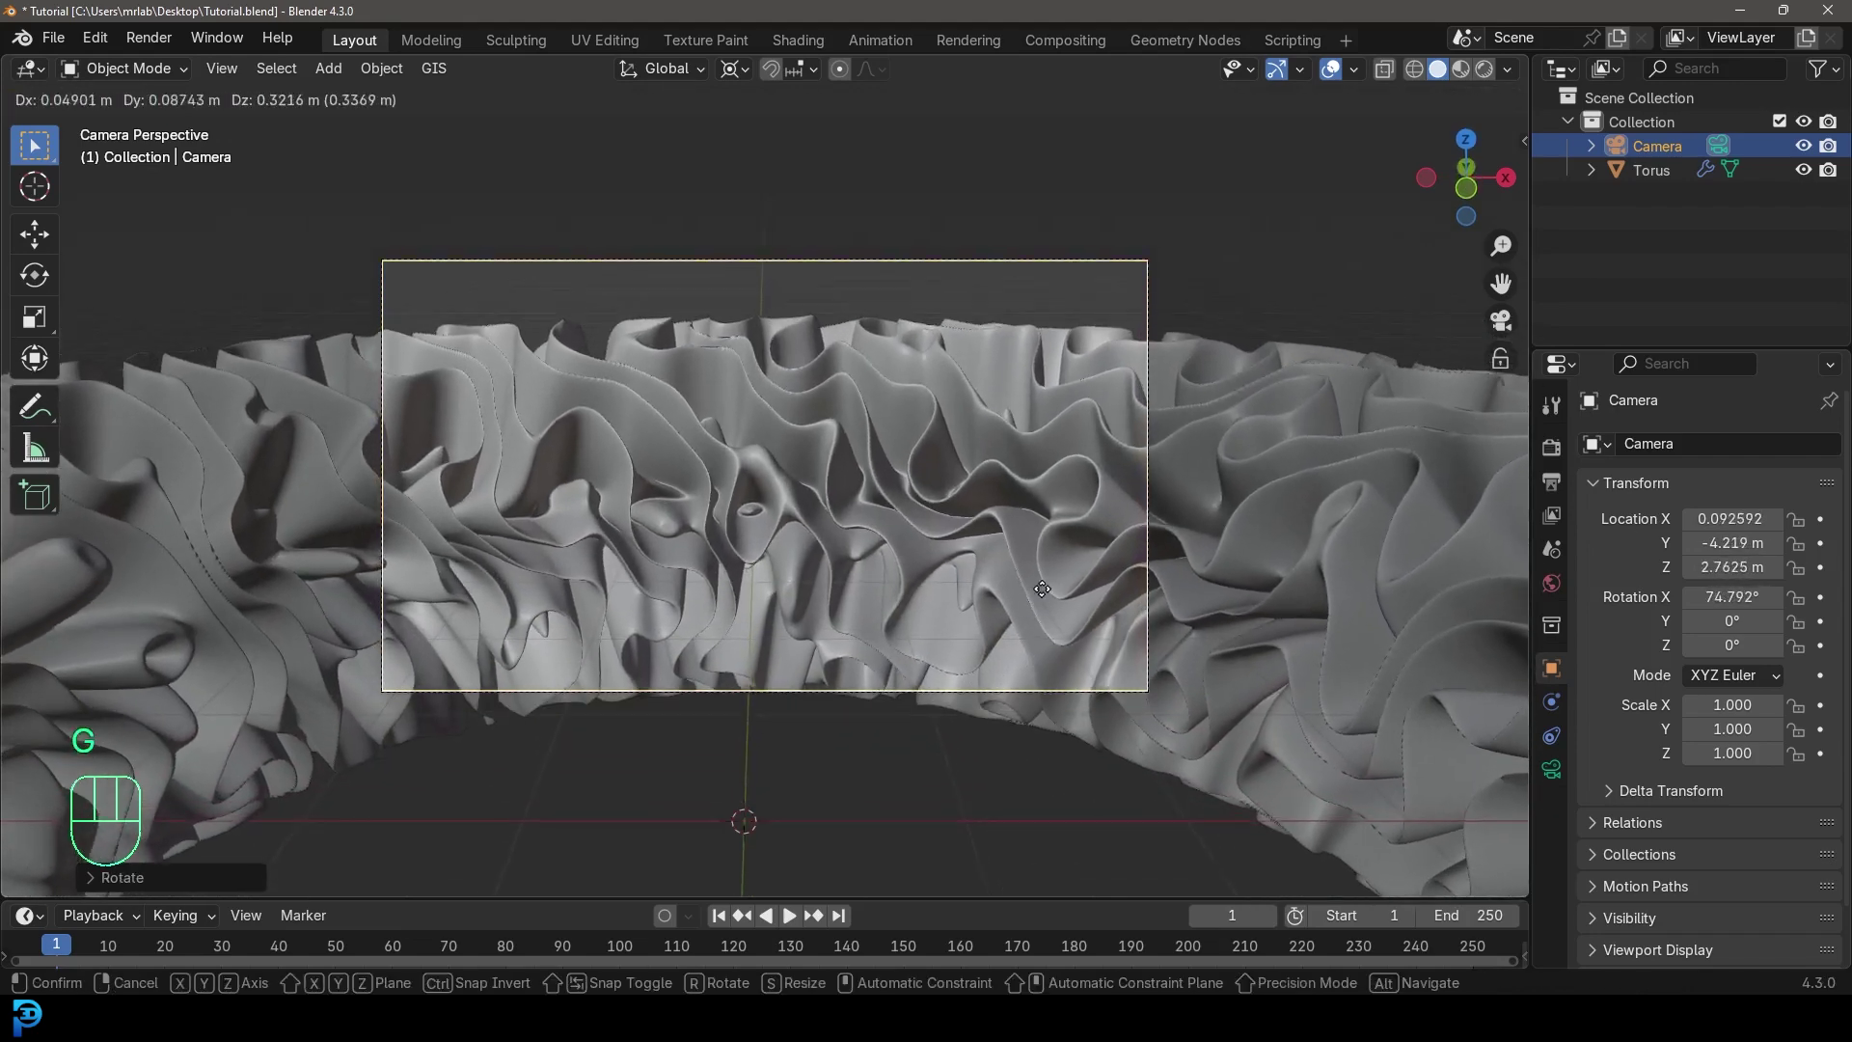
{"action": "key", "text": "r"}
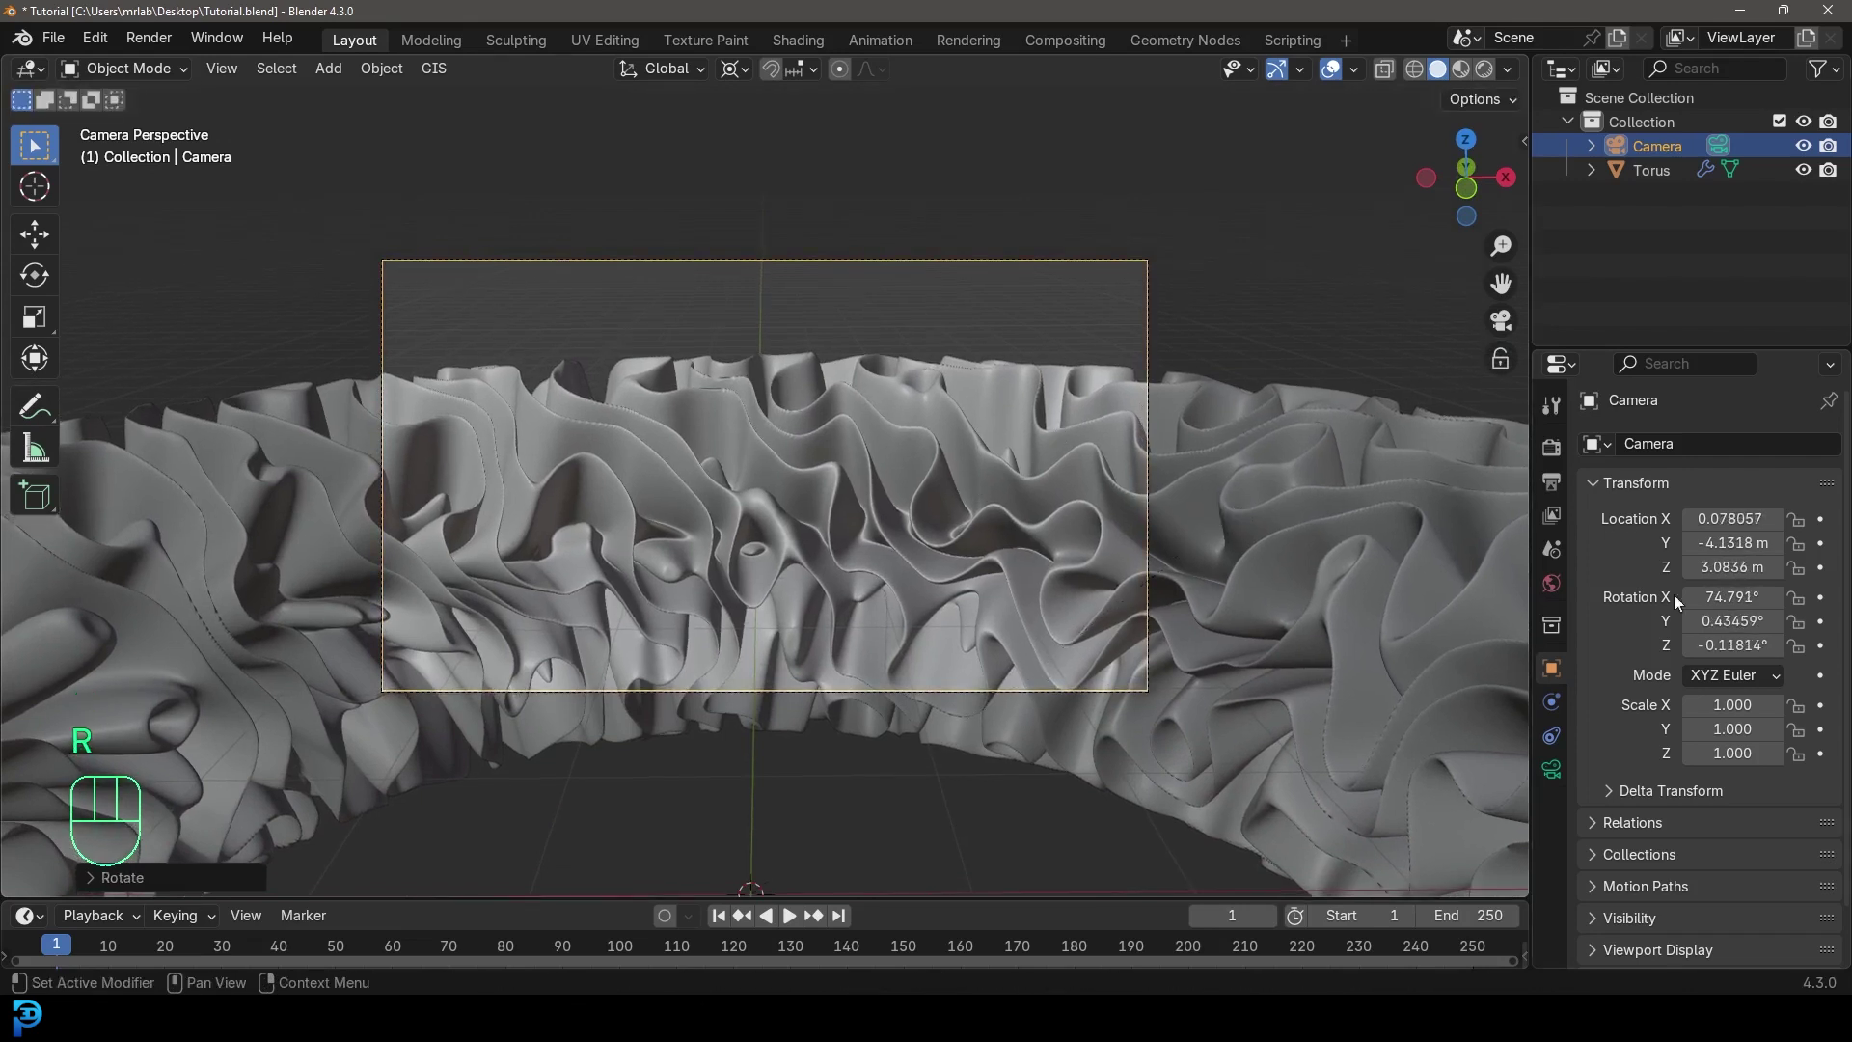
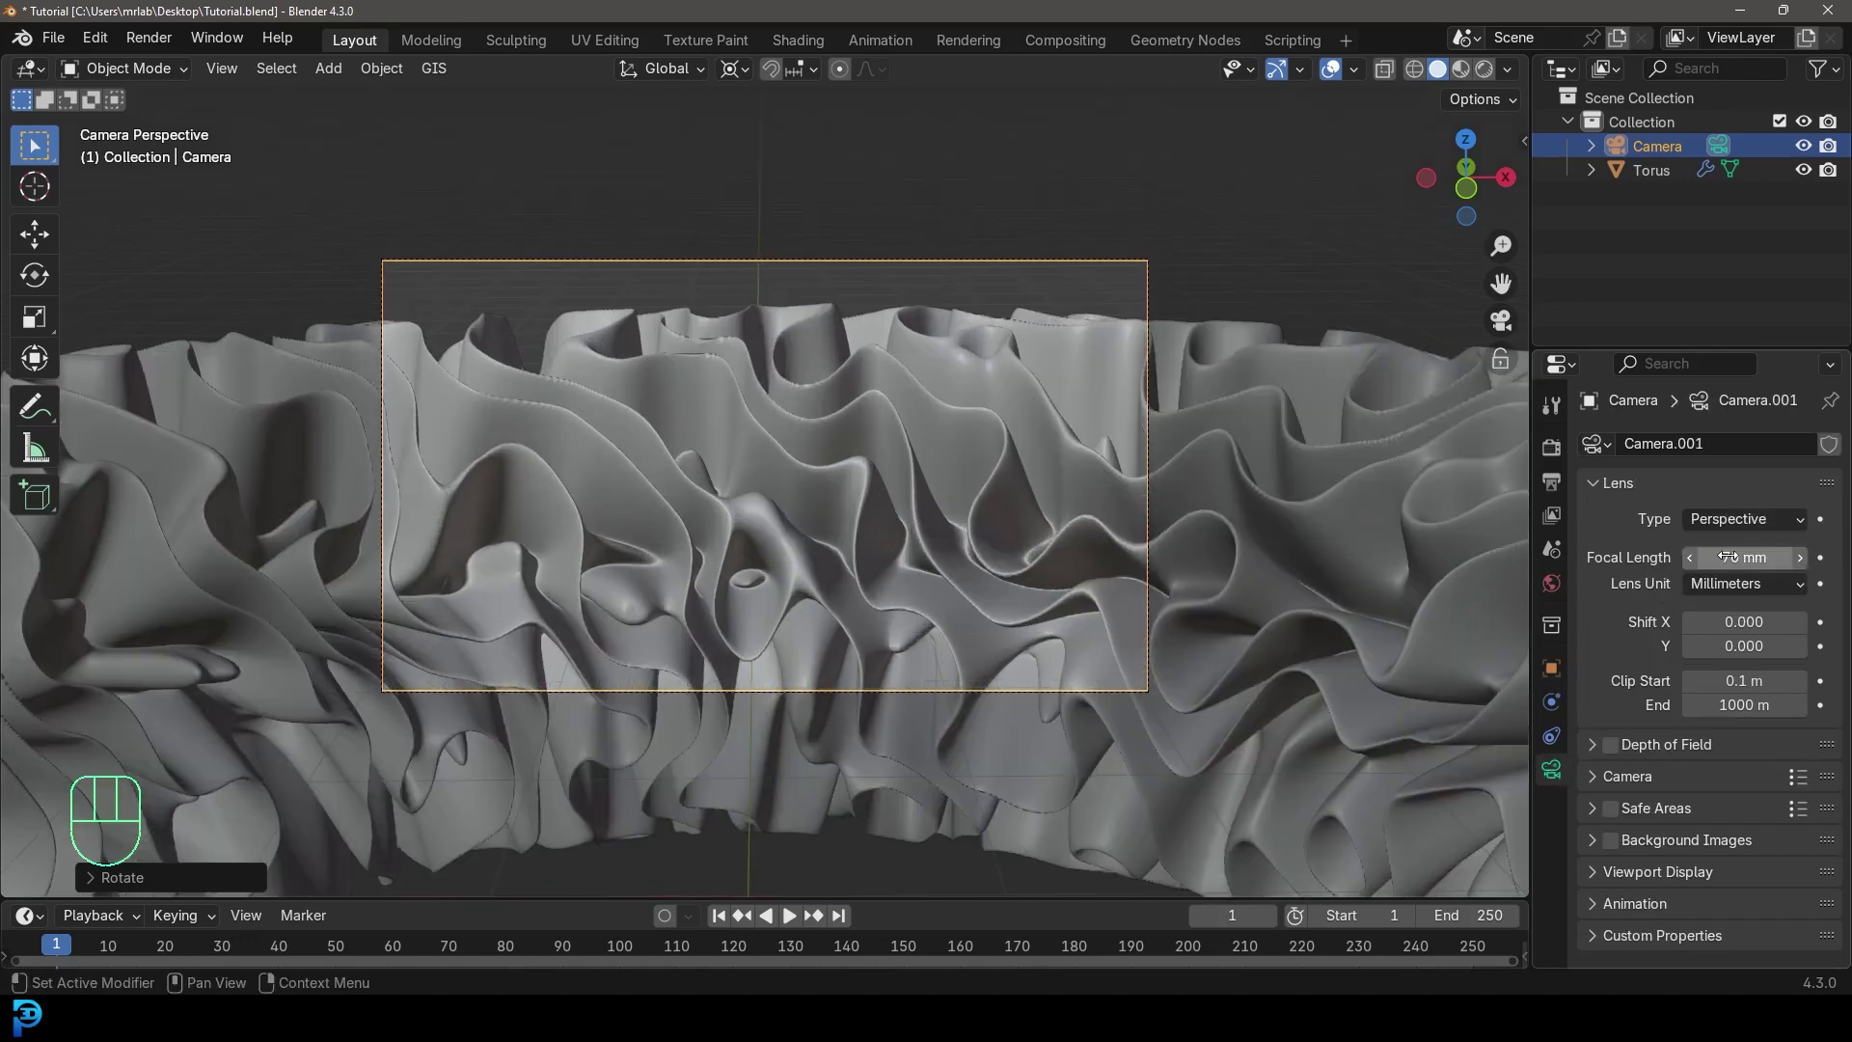
- Pull the 70 mm camera back along its view axis to frame a wider stretch of ribbon
{"action": "key", "text": "g"}
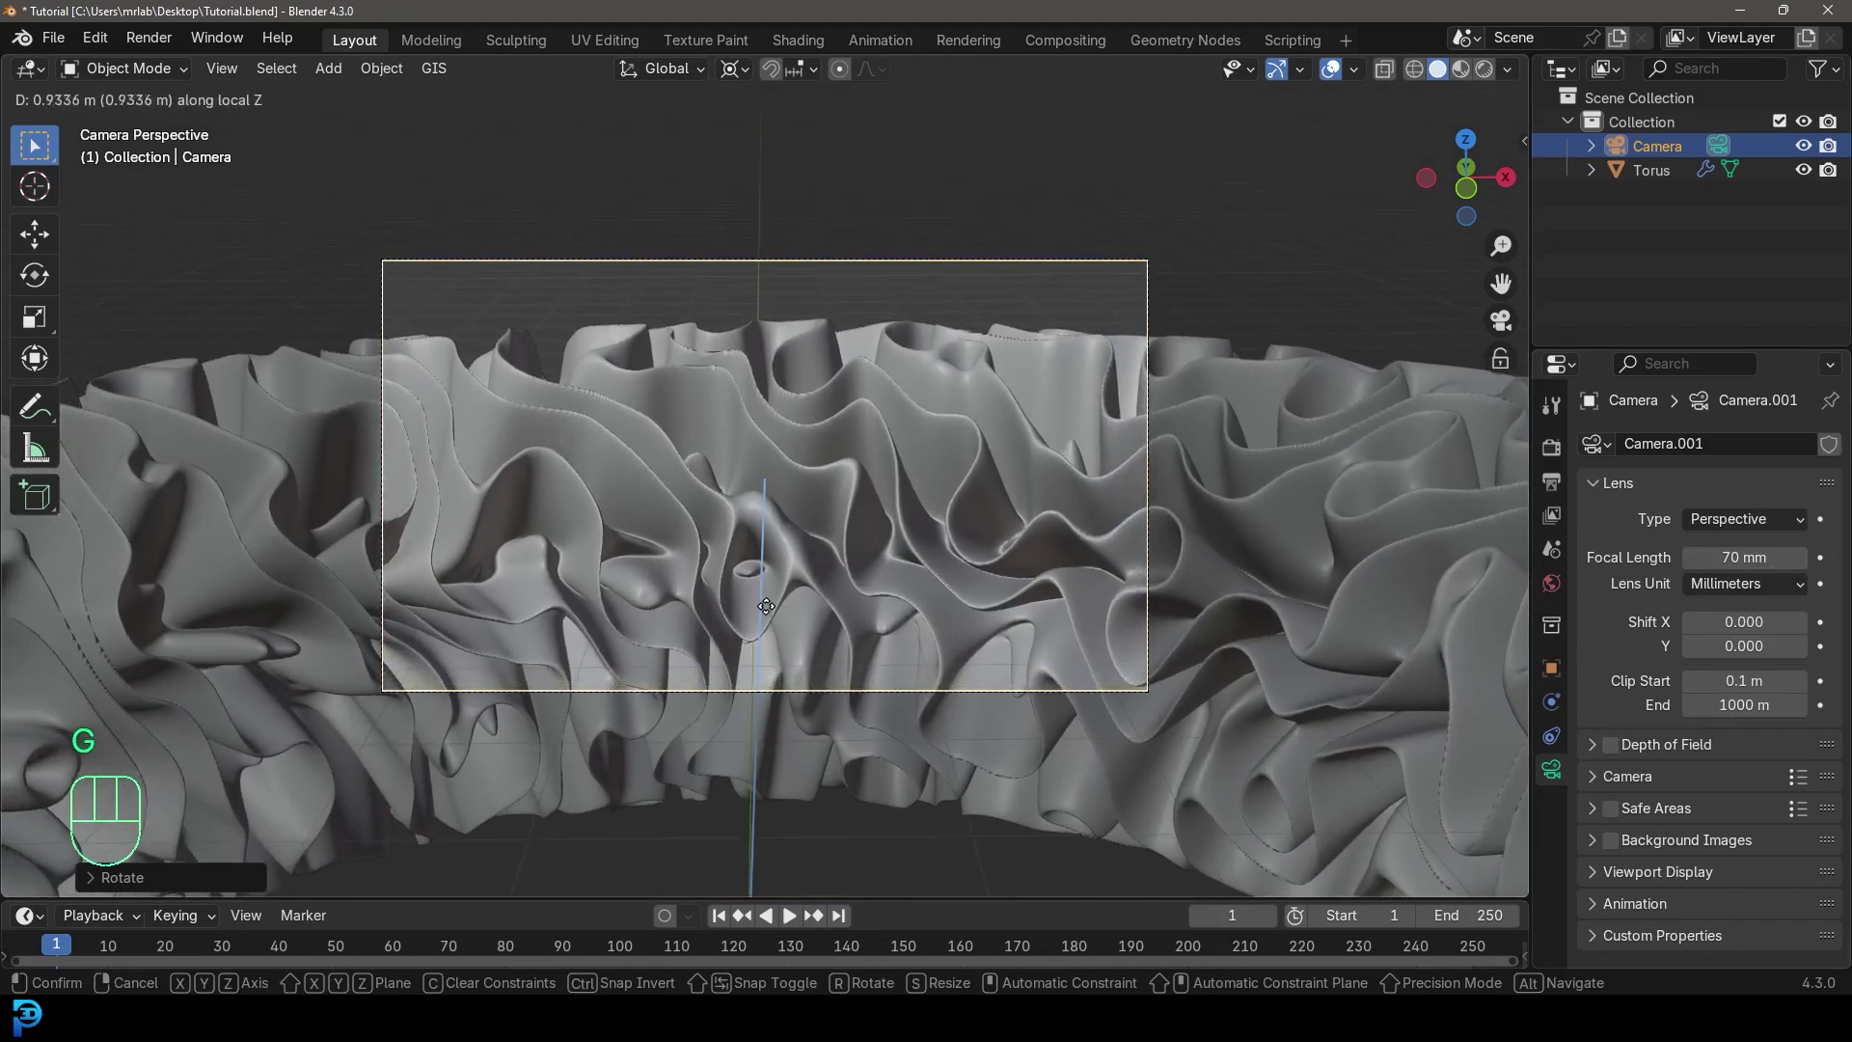
{"action": "key", "text": "g"}
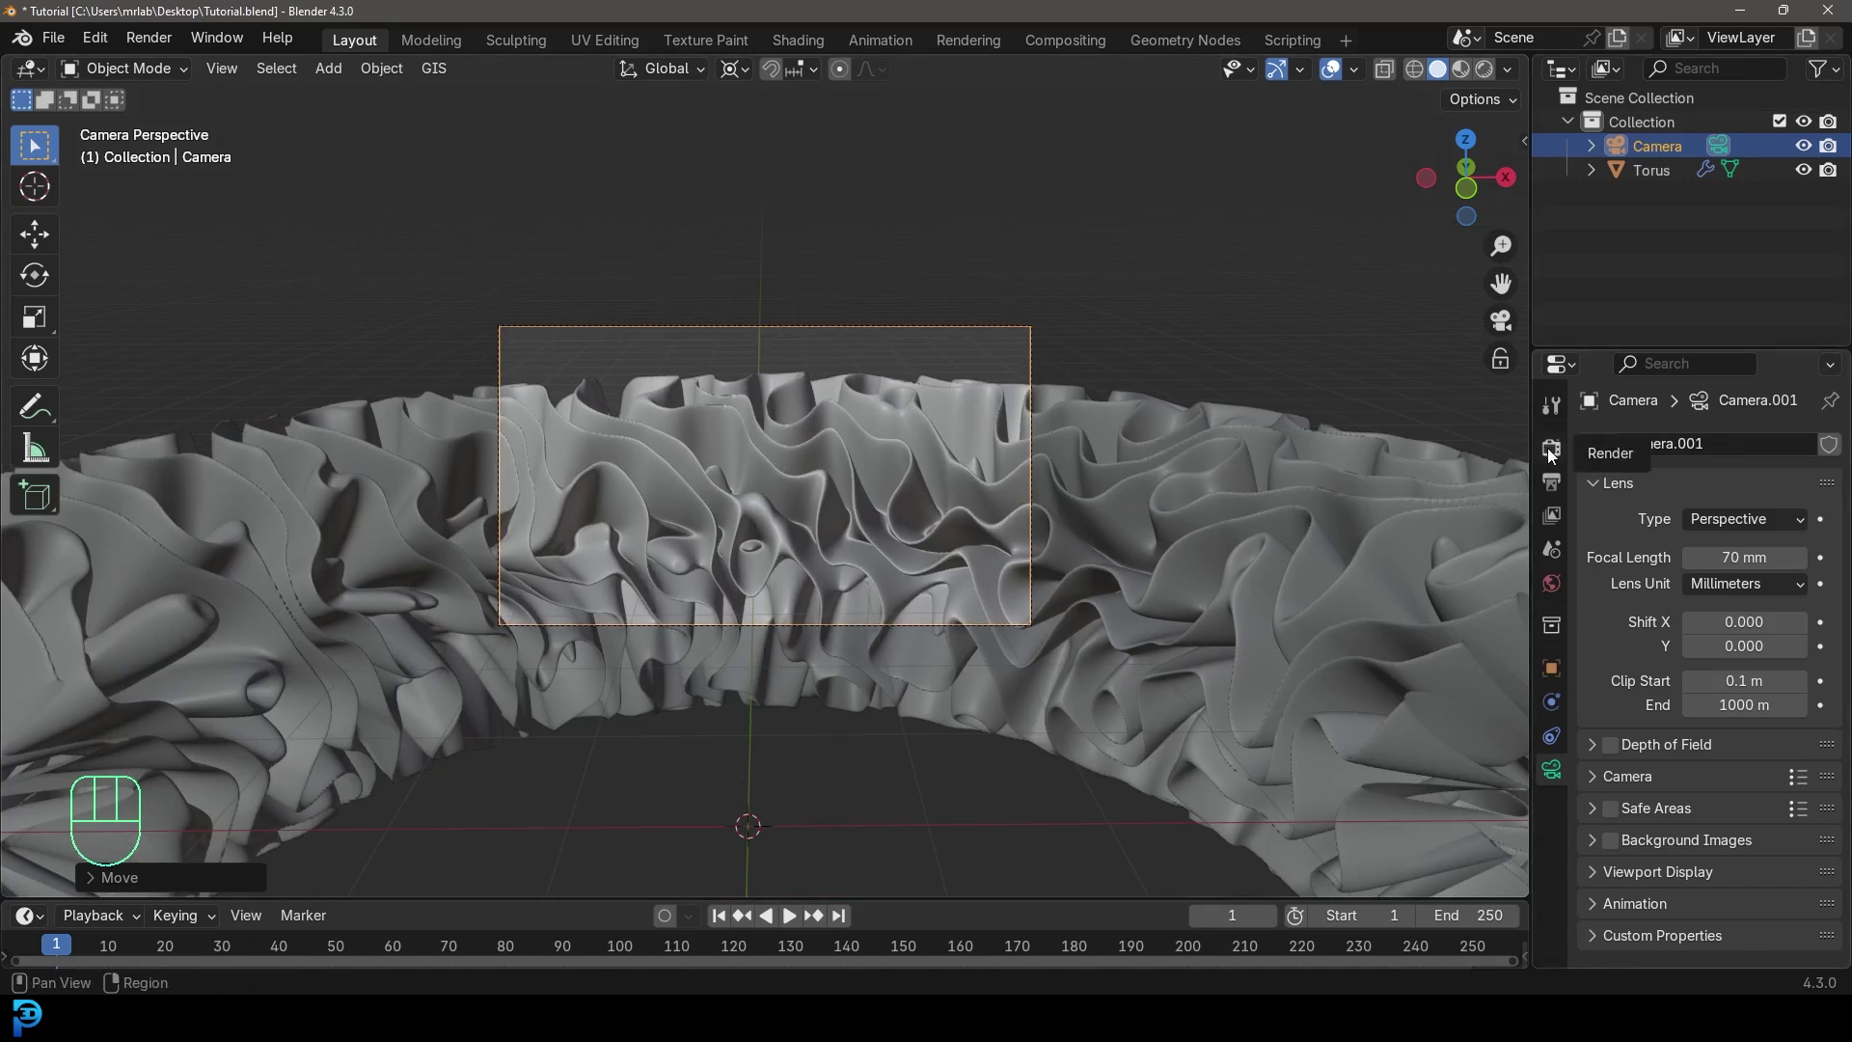
- Switch the render engine to Cycles with GPU Compute as the device
{"action": "left_click", "coordinate": [1553, 452]}
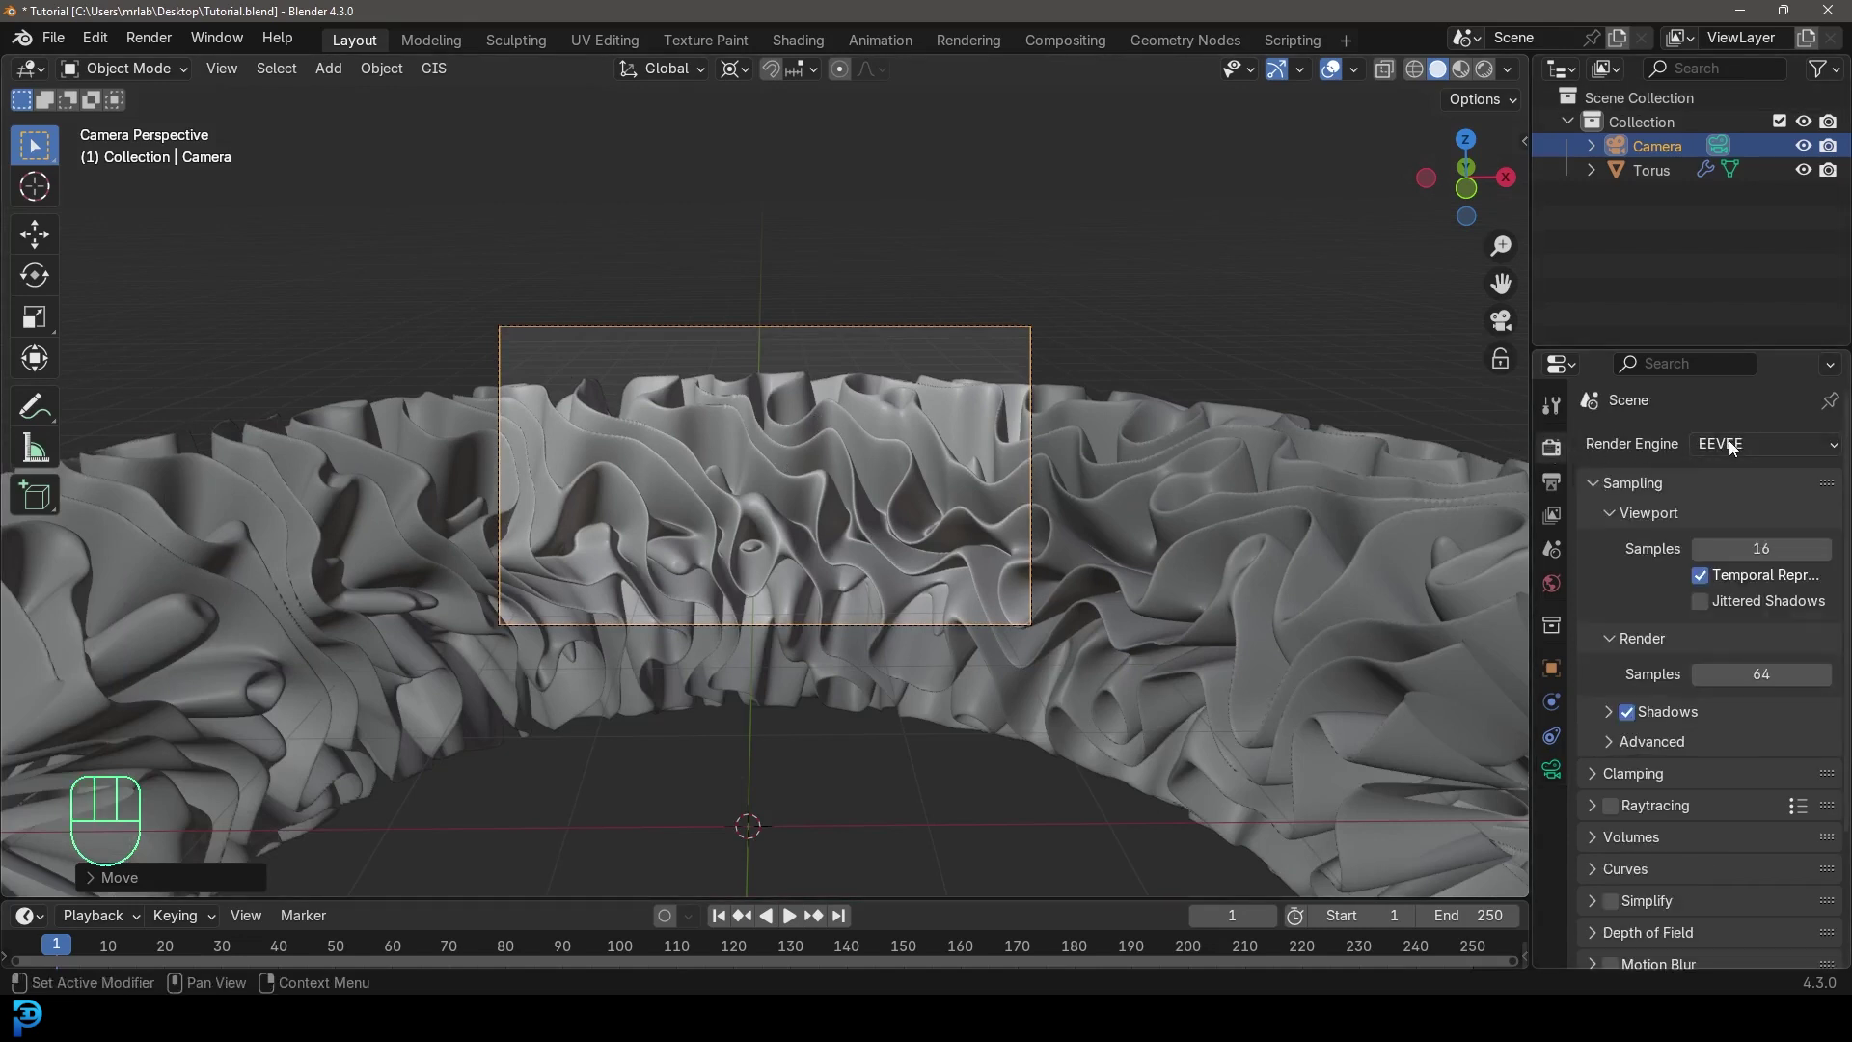
{"action": "left_click_drag", "start_coordinate": [1735, 443], "coordinate": [1739, 525]}
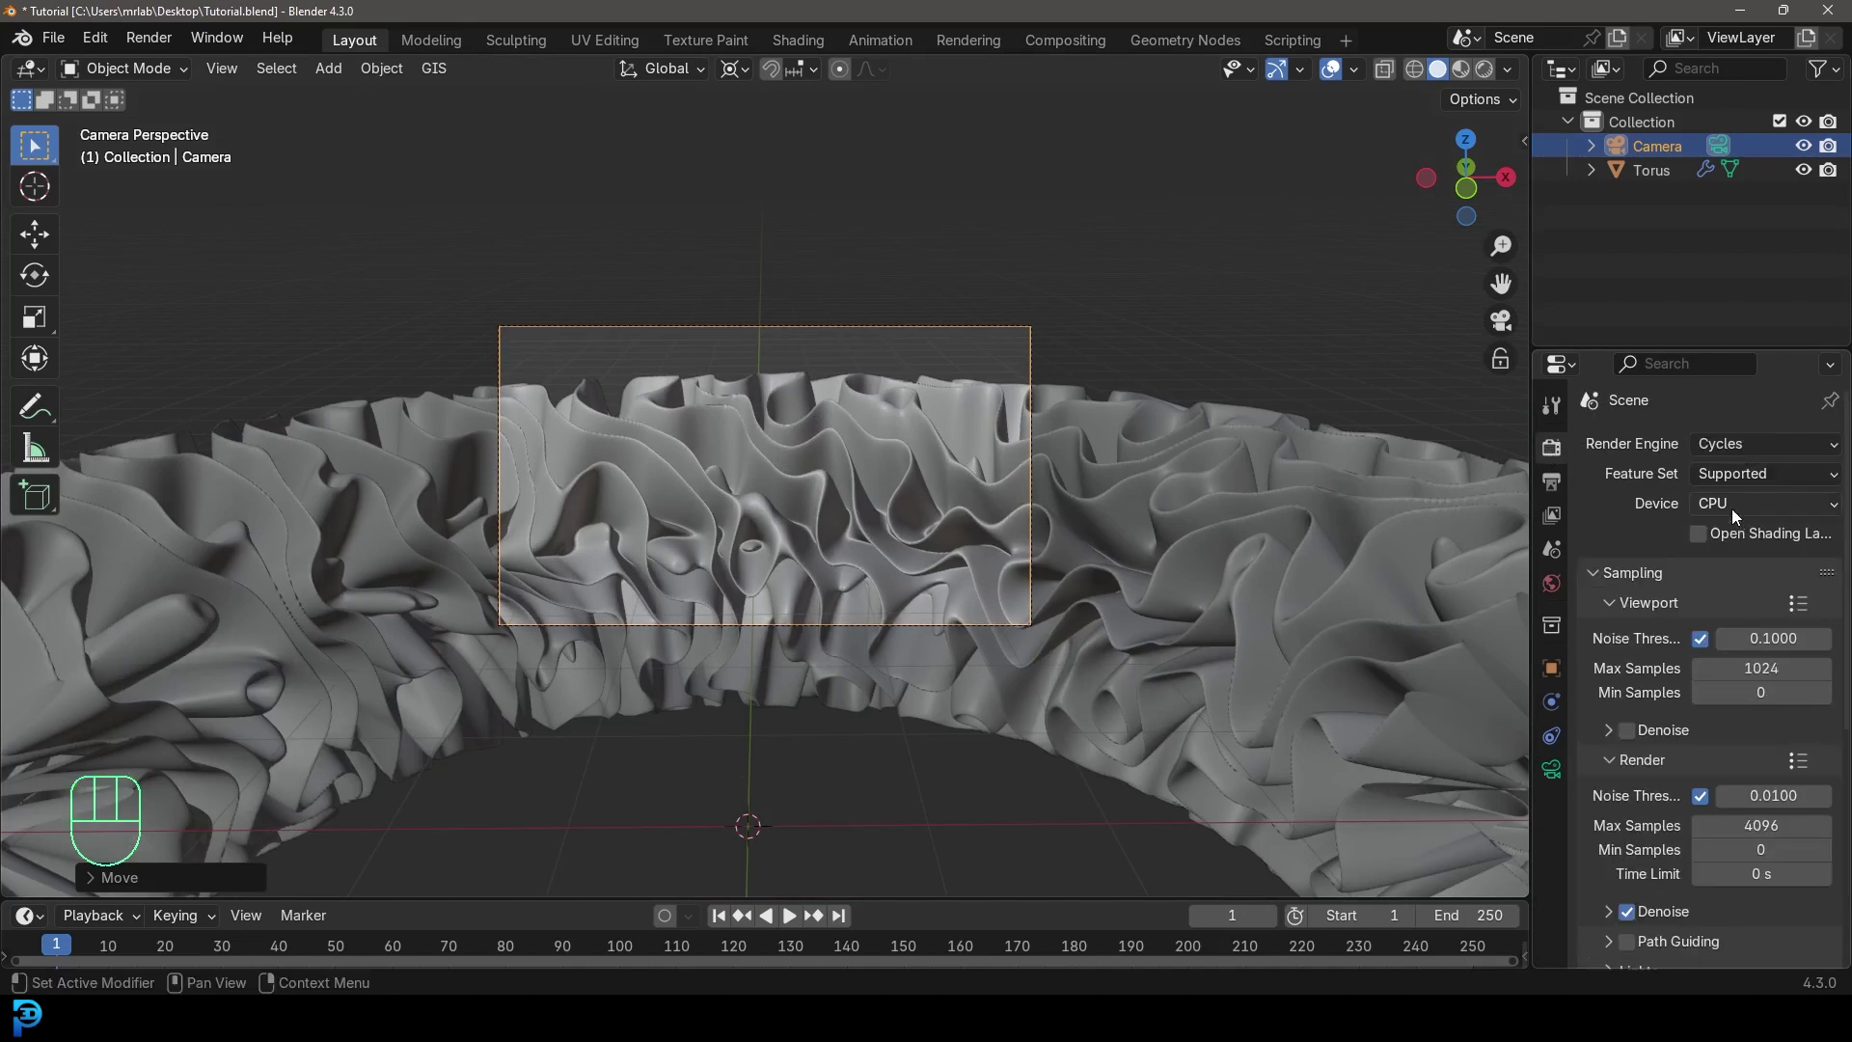
{"action": "left_click_drag", "start_coordinate": [1713, 502], "coordinate": [1712, 564]}
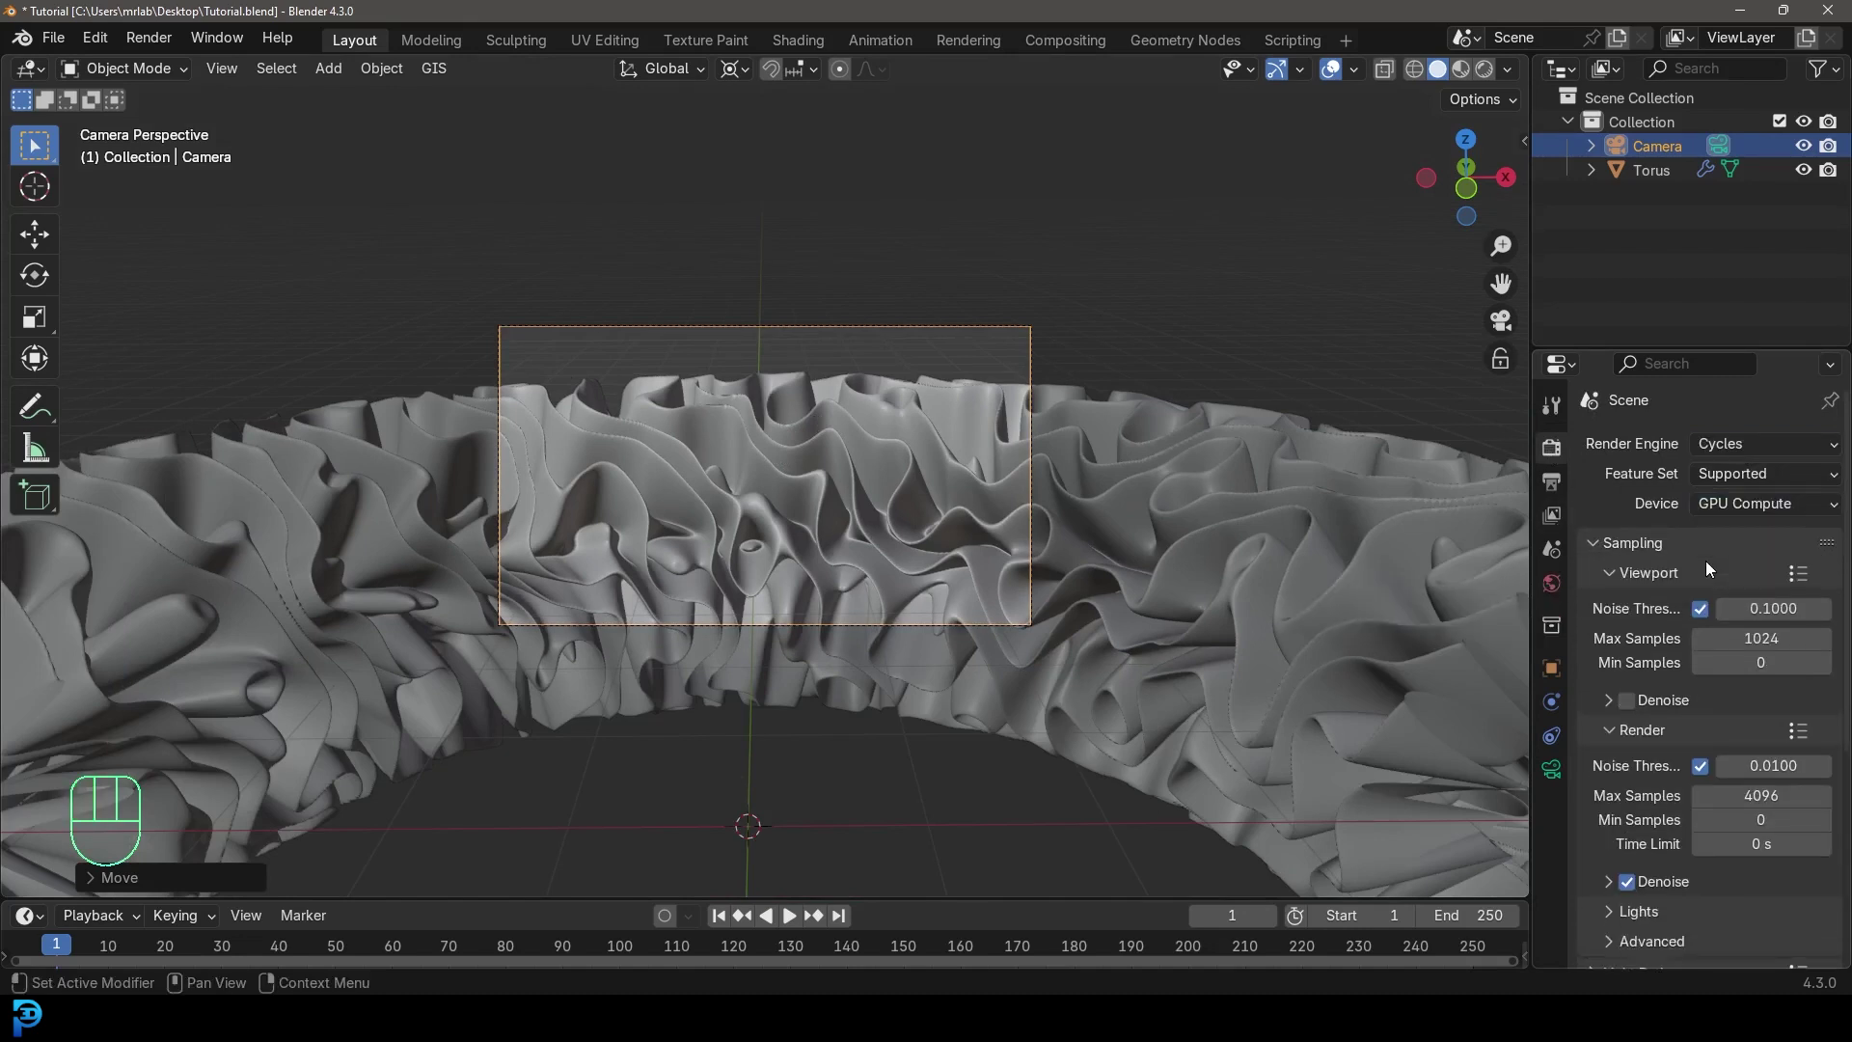
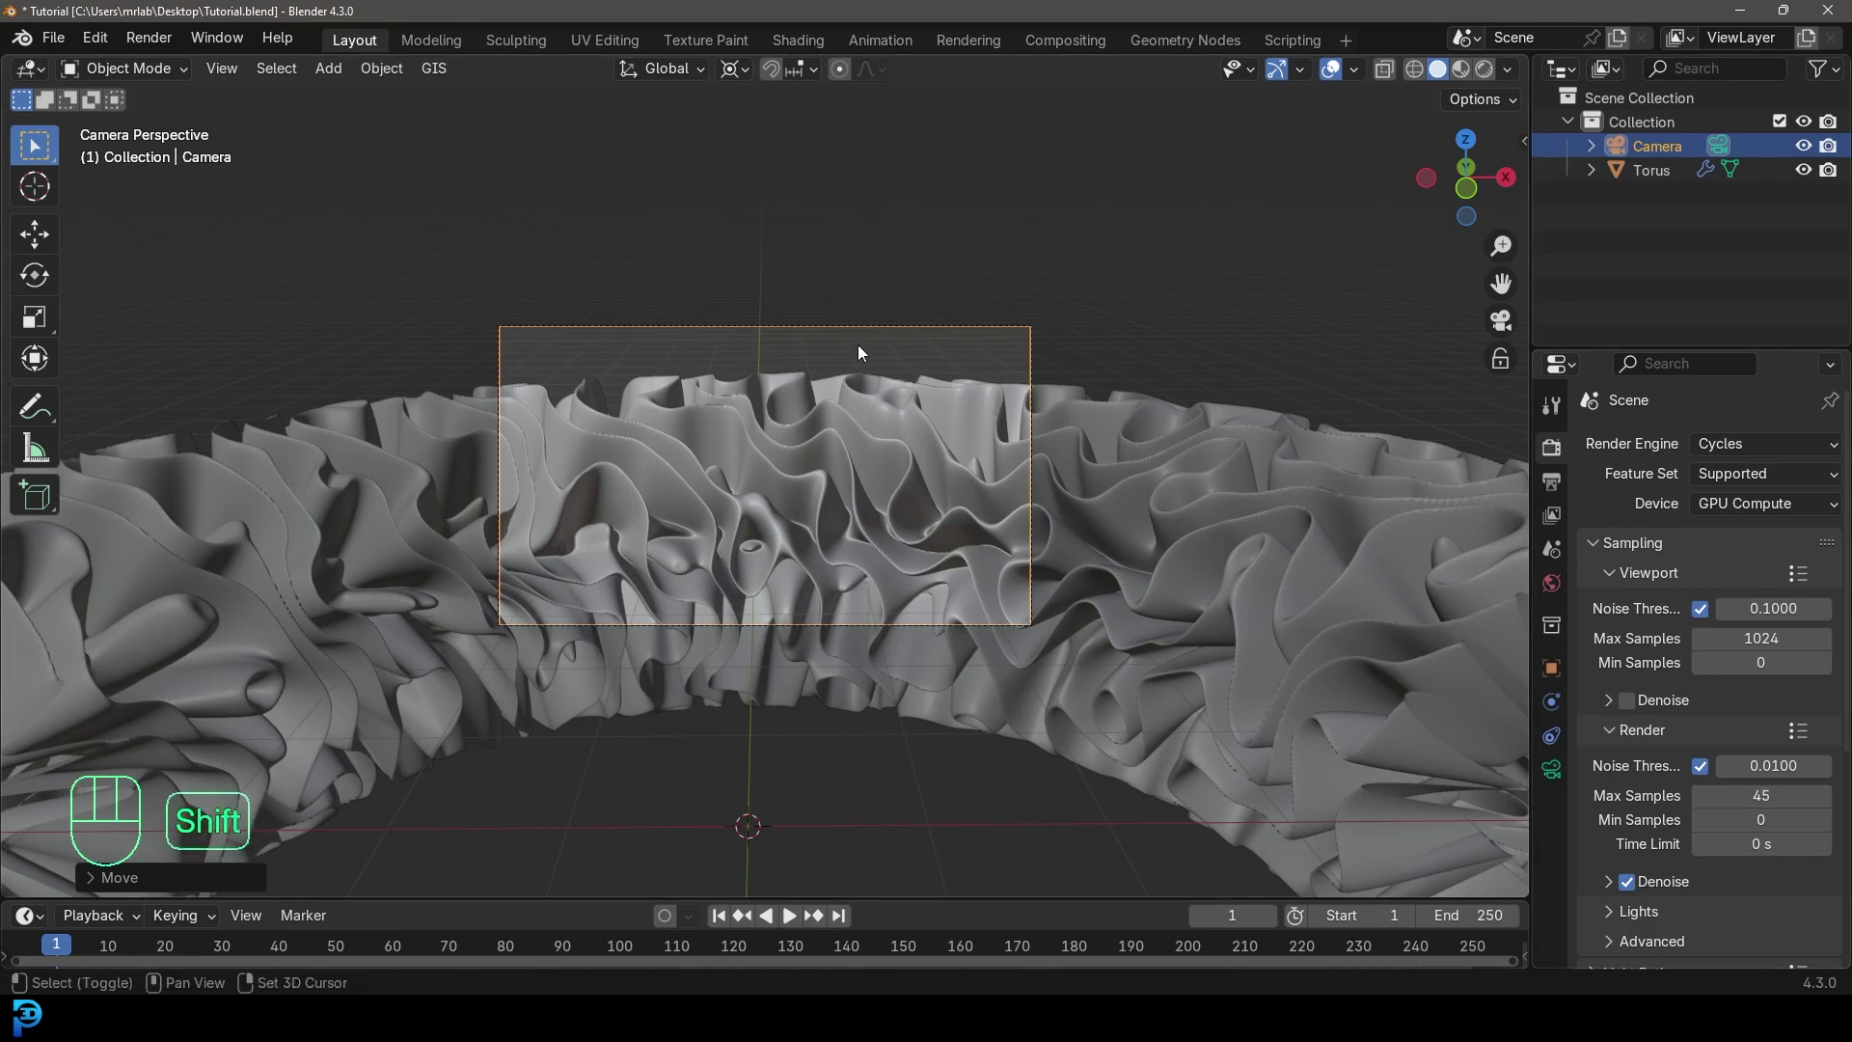
- Add an area light and position it above the ribbon
{"action": "key", "text": "shift+a"}
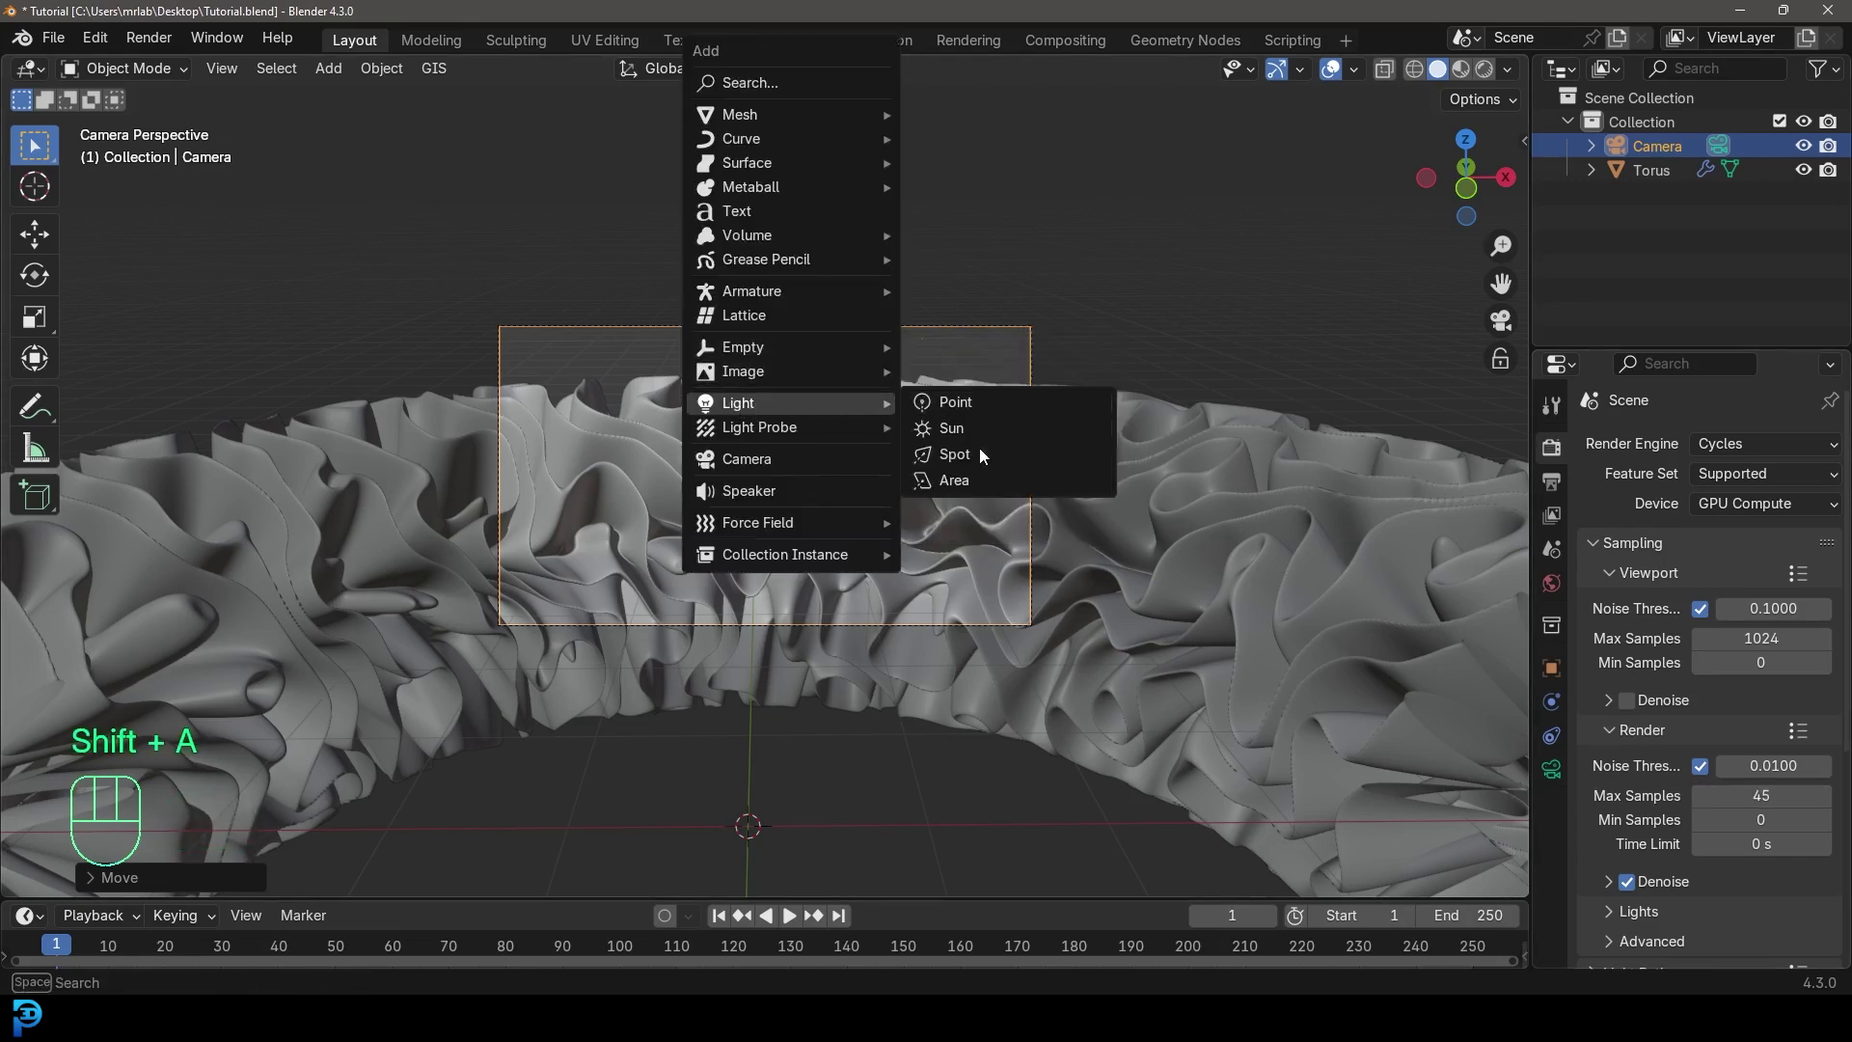
{"action": "key", "text": "g"}
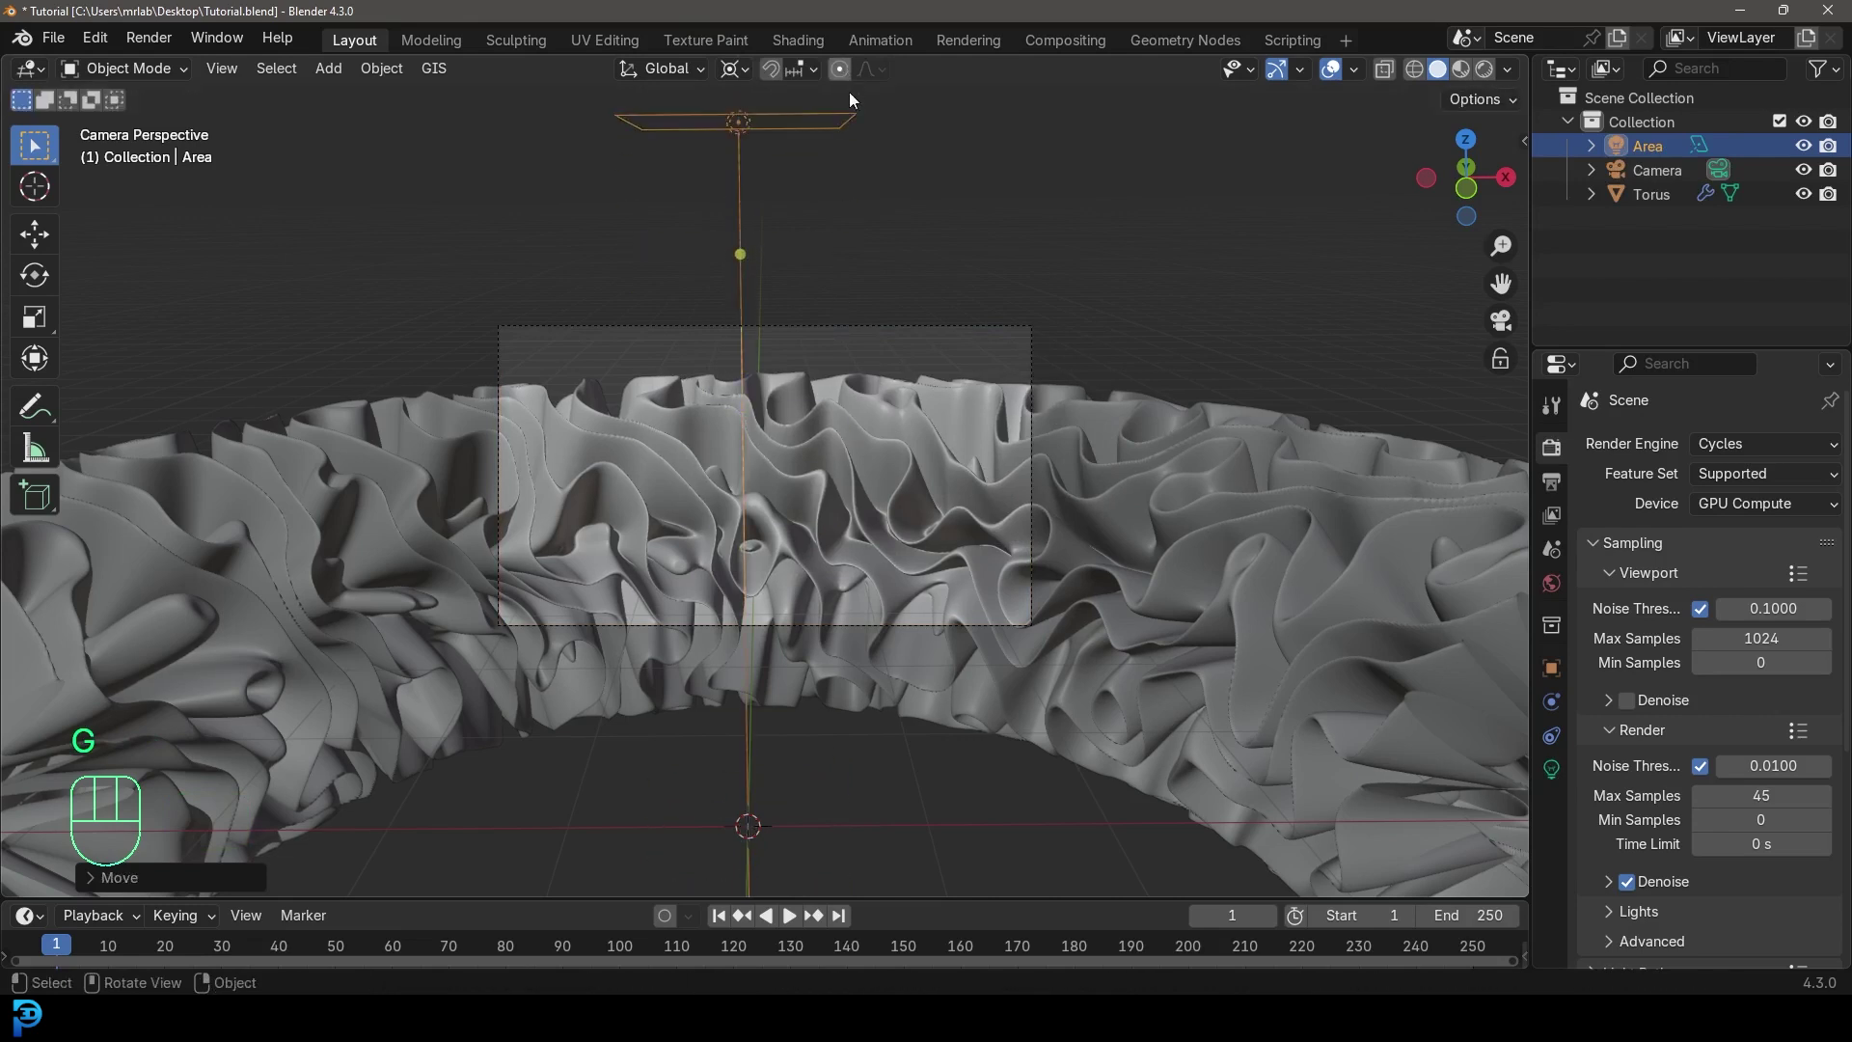
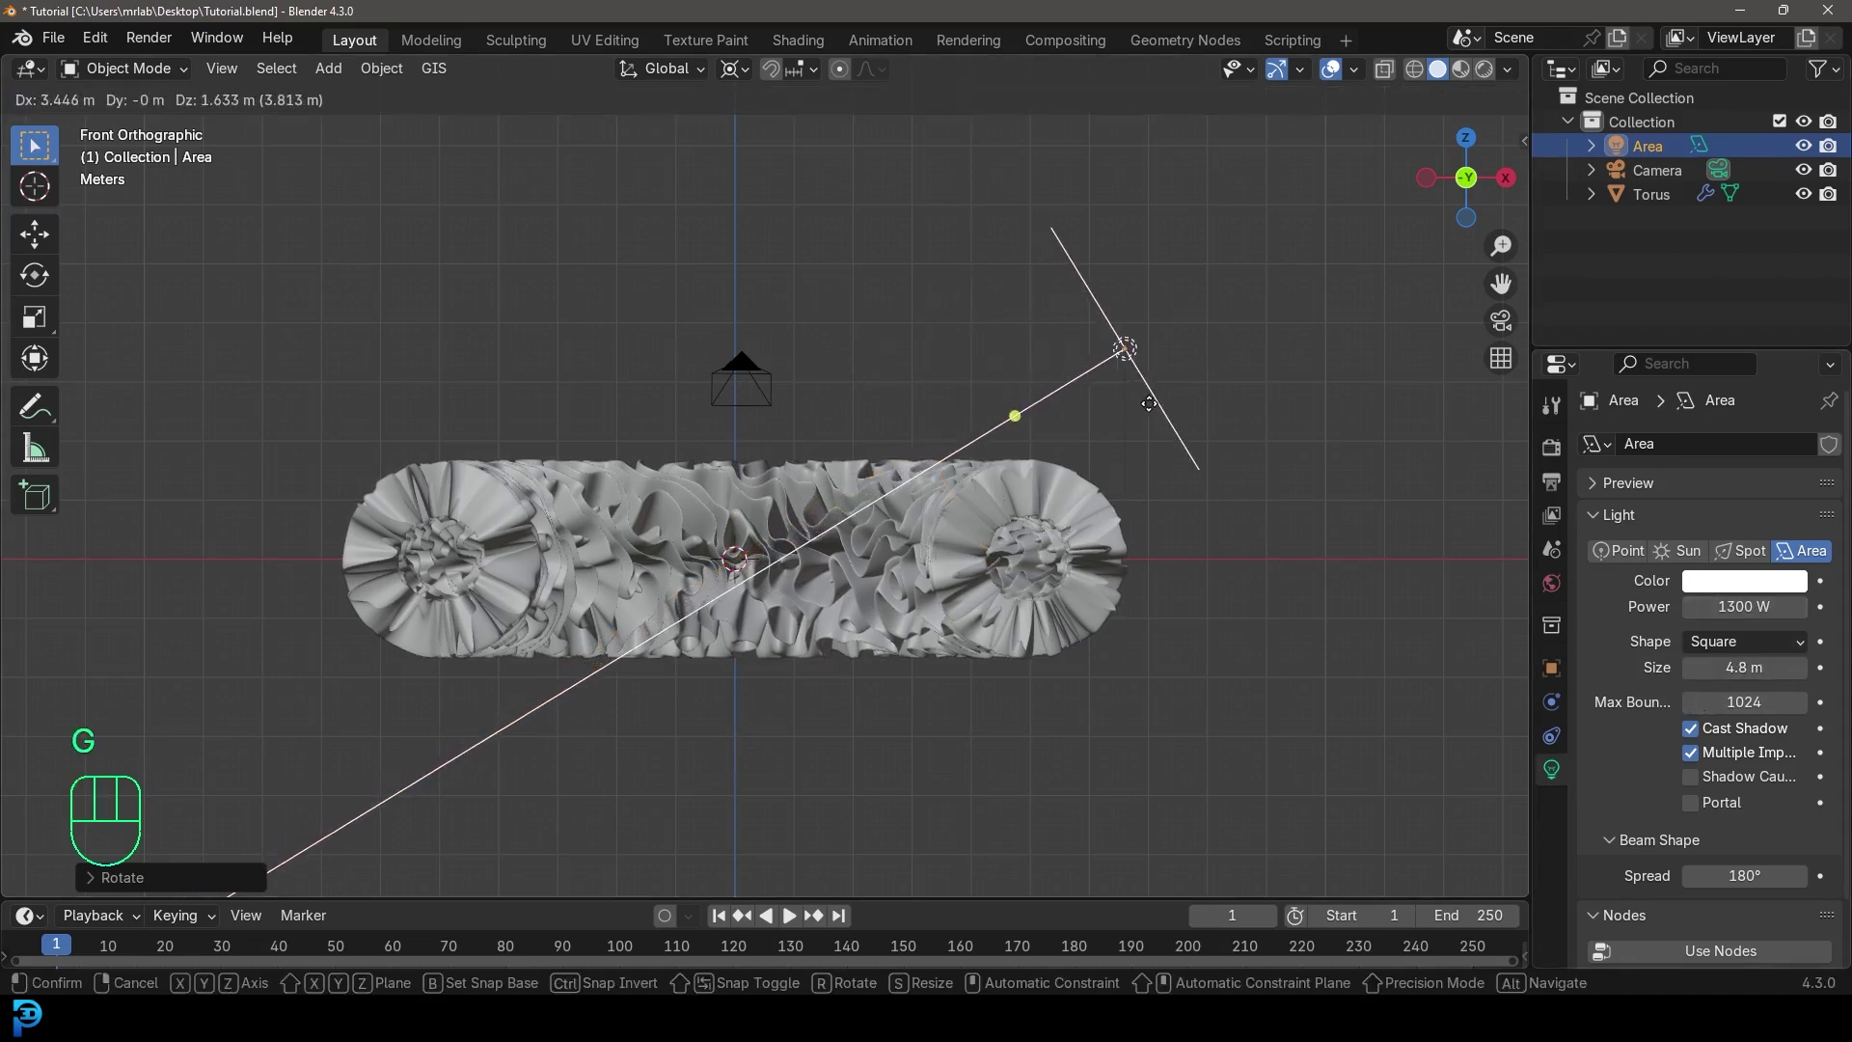
- Confirm the light placement and view the ribbon through the camera in Rendered shading
{"action": "key", "text": "r"}
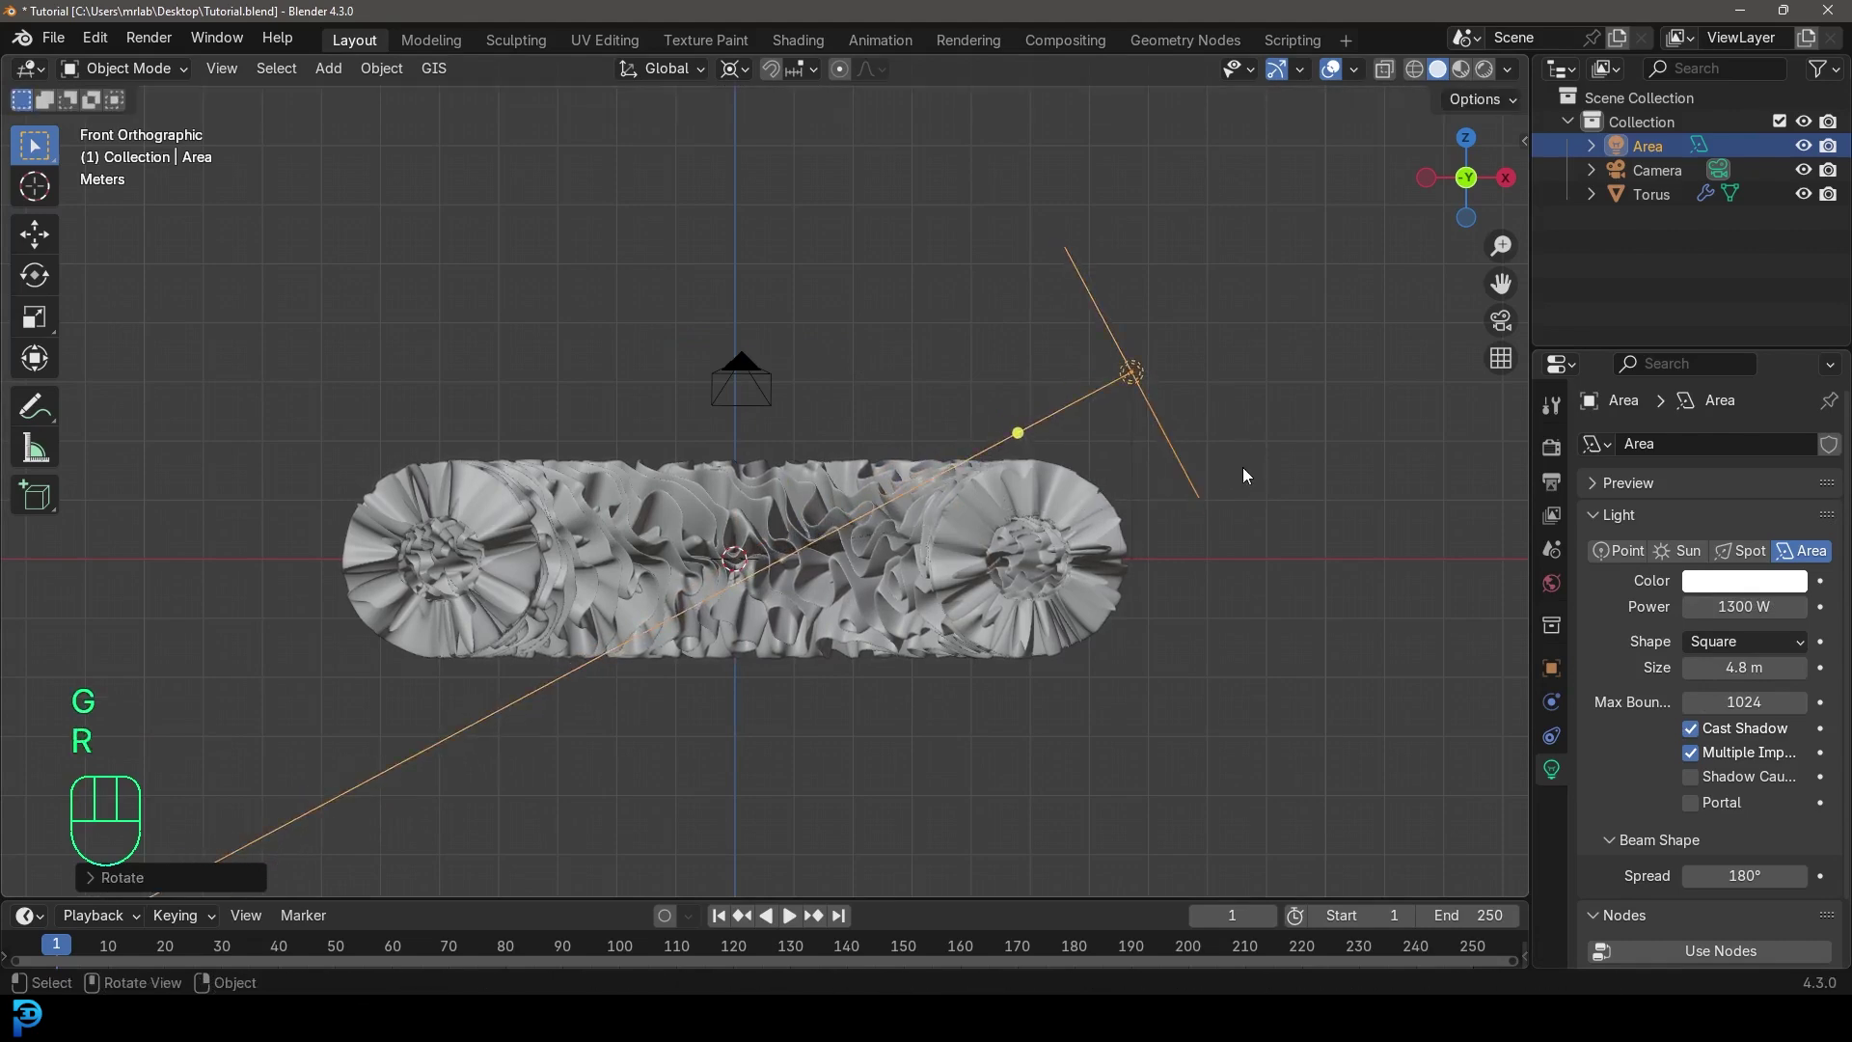
{"action": "key", "text": "KP_0"}
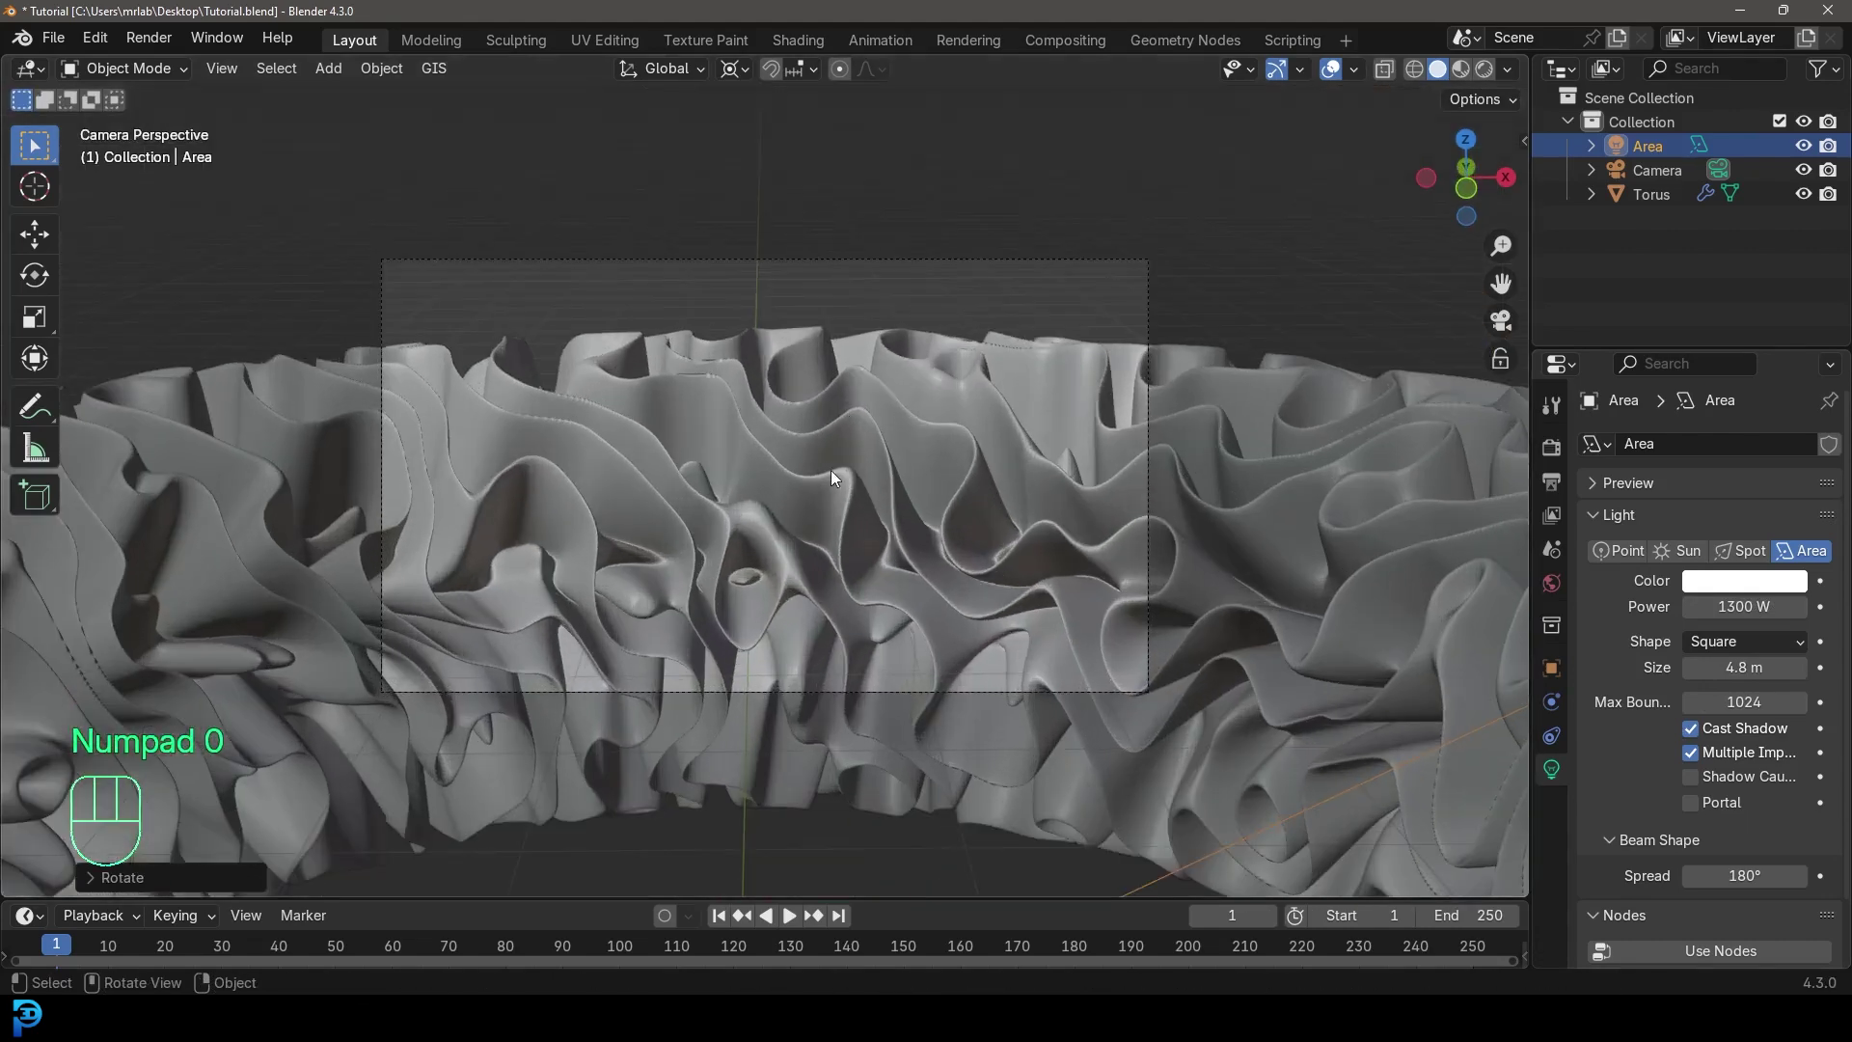
{"action": "key", "text": "ctrl+b"}
{"action": "key", "text": "z"}
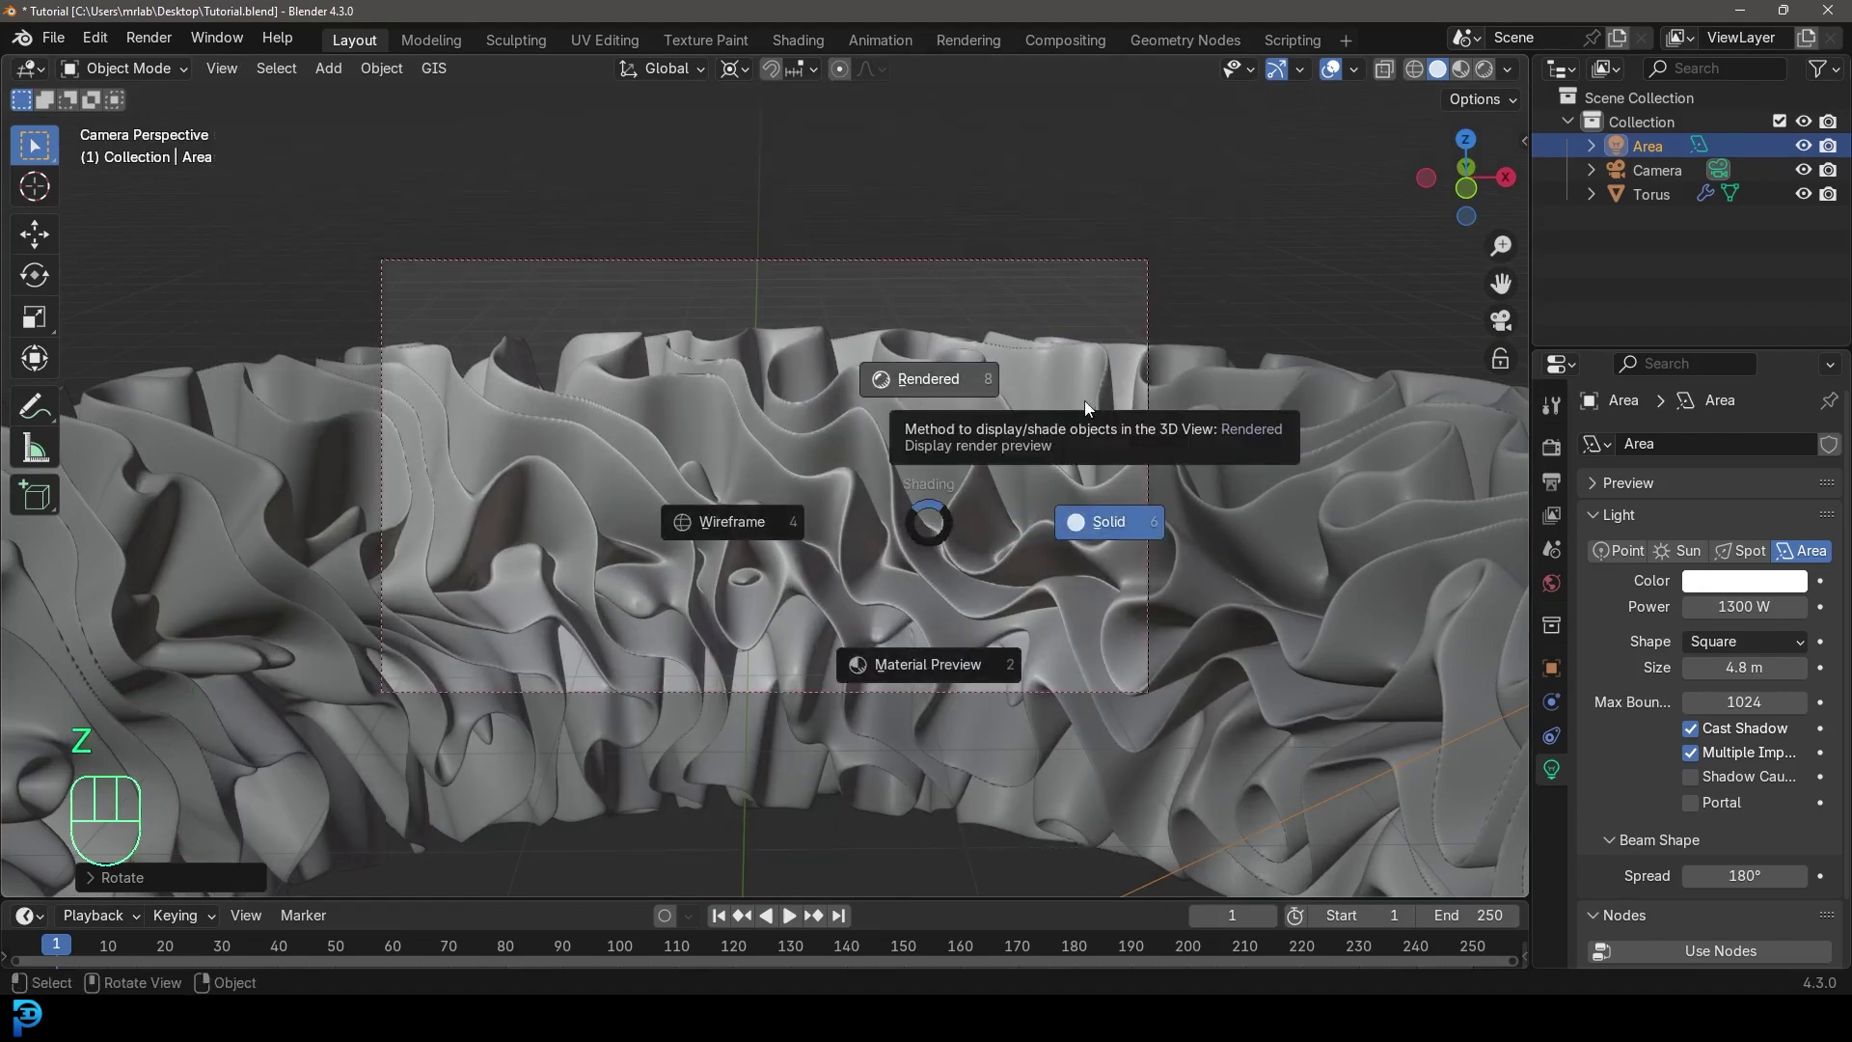